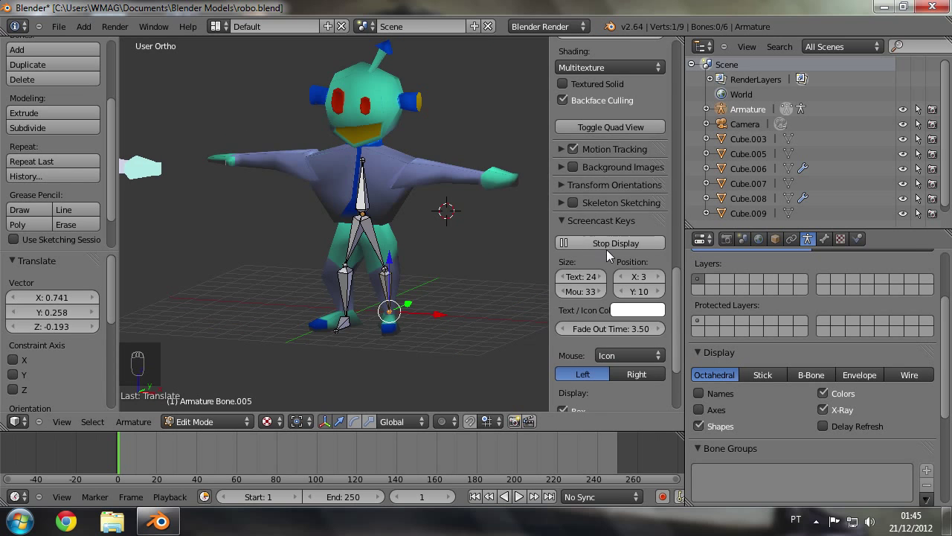
Step: Extrude a new foot bone out to the toes of the robot's left leg
key("n")
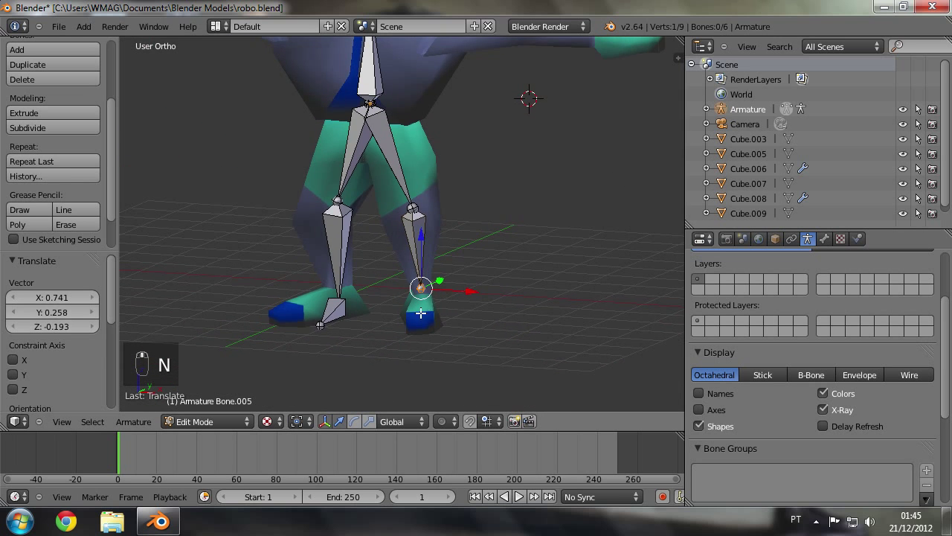
key("g")
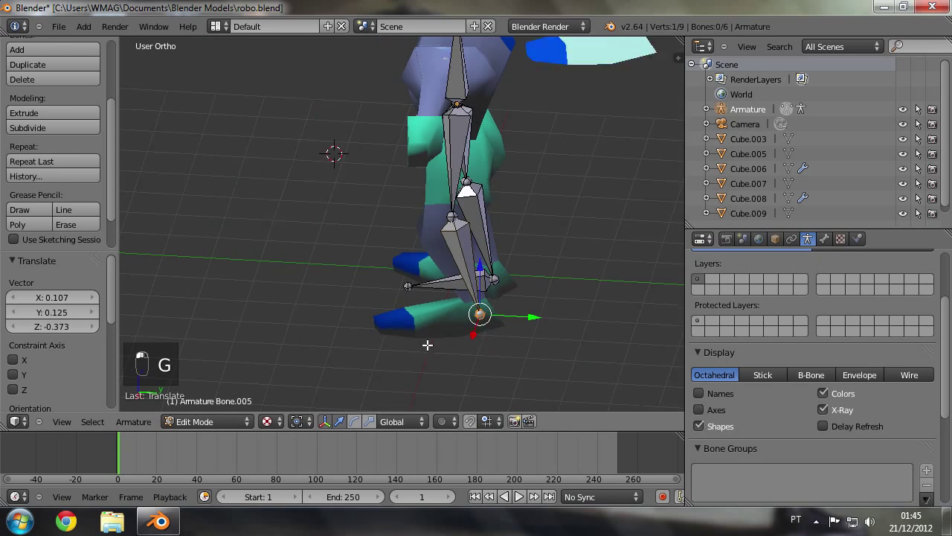
key("e")
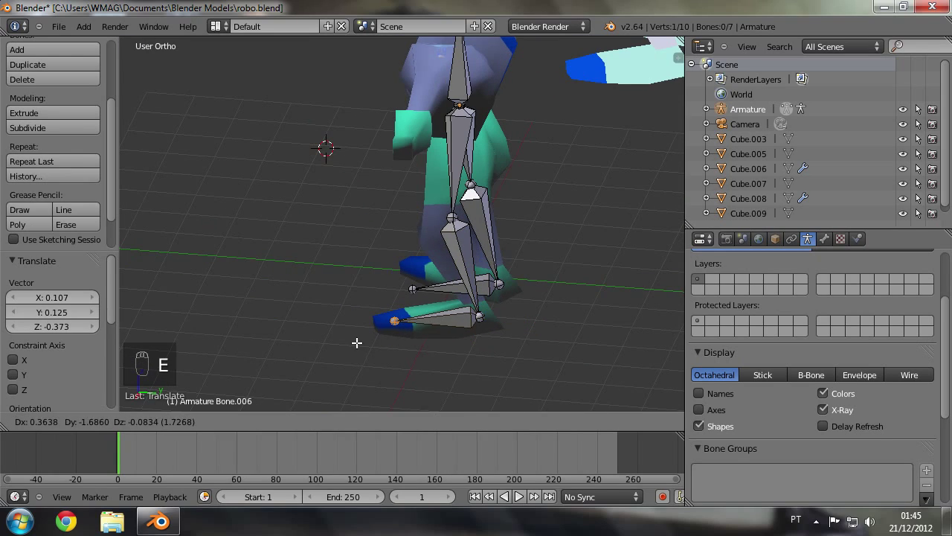
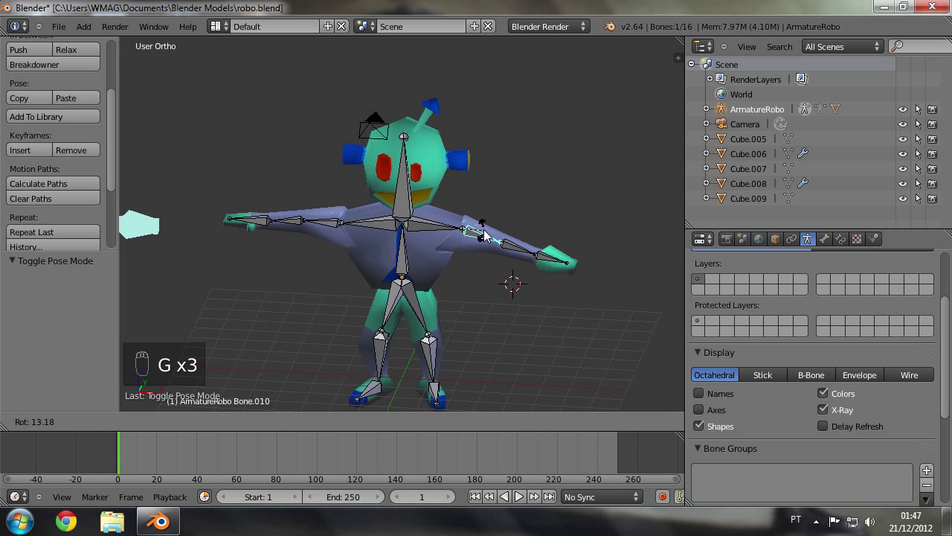
key("g")
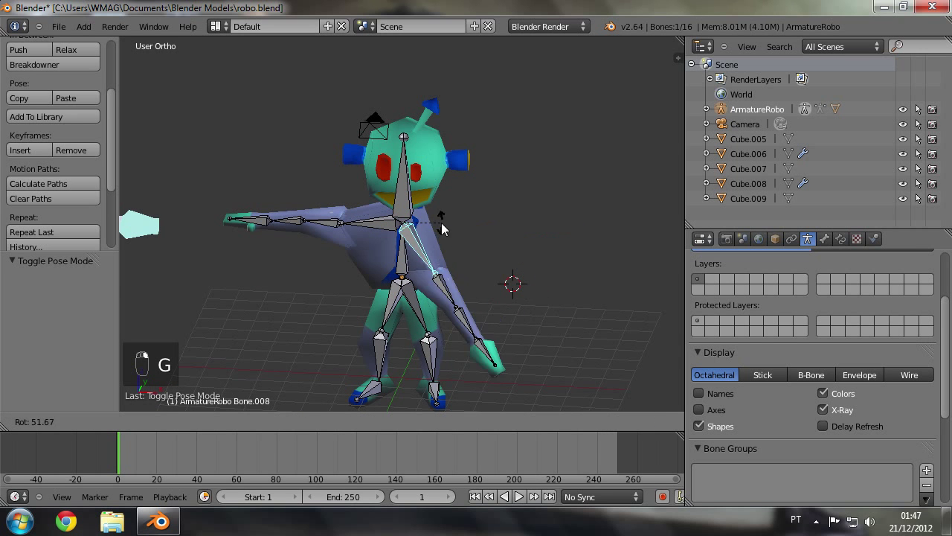
right_click(453, 223)
right_click(457, 218)
key("g")
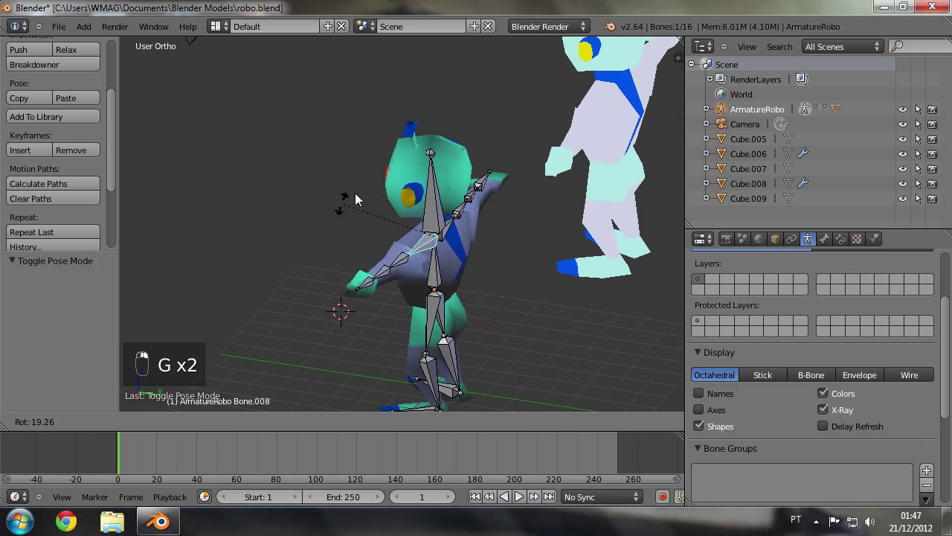
key("g")
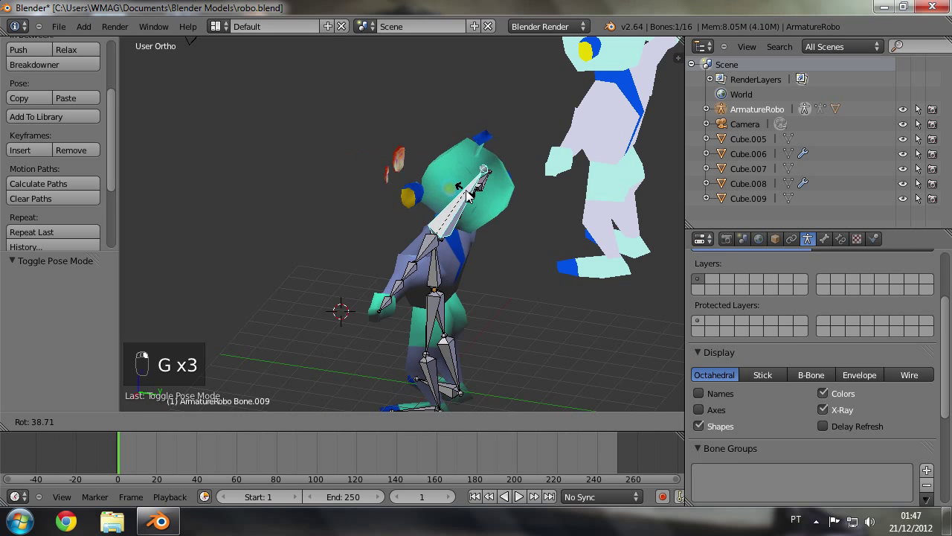
right_click(511, 184)
right_click(526, 159)
right_click(579, 166)
key("g")
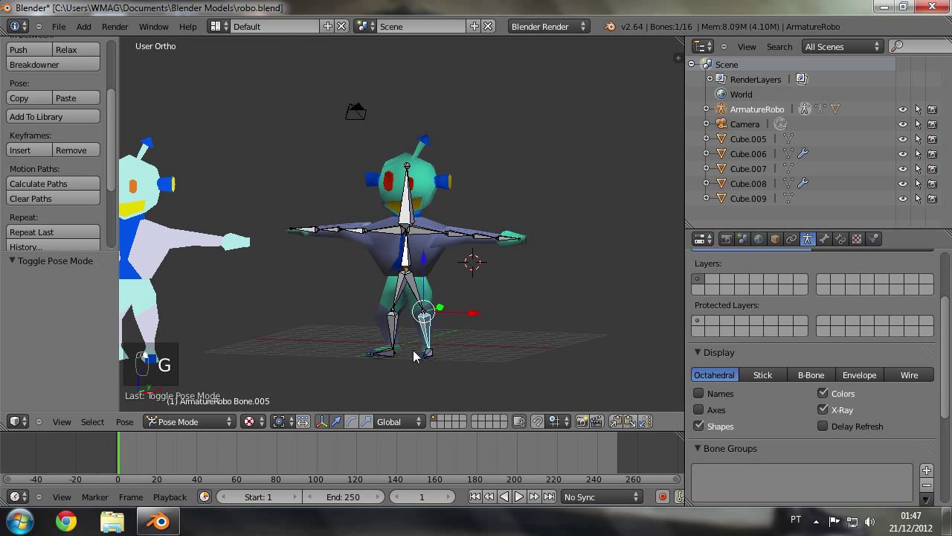
key("g")
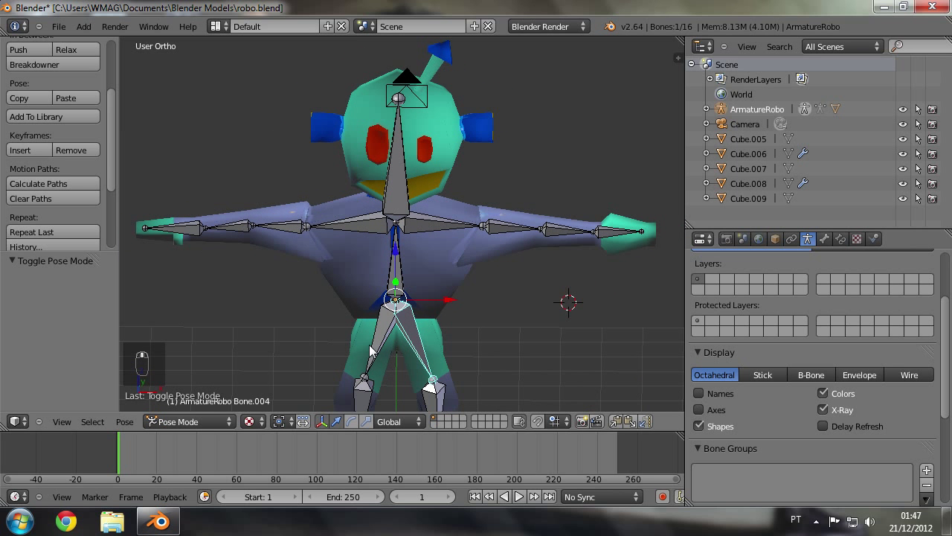
key("g")
left_click_drag(374, 350, 431, 223)
key("g")
left_click_drag(431, 223, 360, 218)
key("ctrl+z")
middle_click(524, 314)
left_click_drag(467, 230, 422, 142)
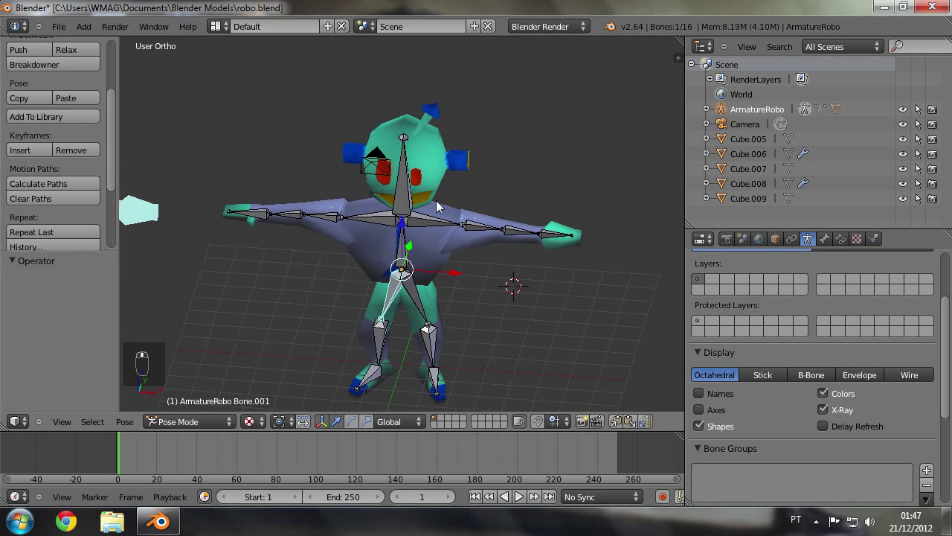
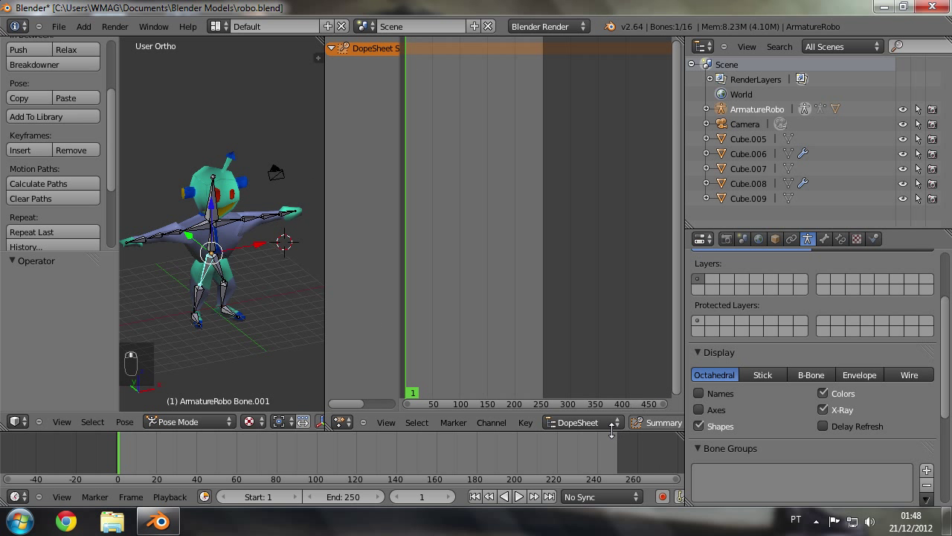
Step: Split a Dope Sheet area beside the robot, set it to Action Editor and create a new action at frame 258
left_click_drag(501, 416, 225, 220)
left_click_drag(225, 219, 527, 427)
key("a")
key("a")
left_click_drag(527, 426, 613, 426)
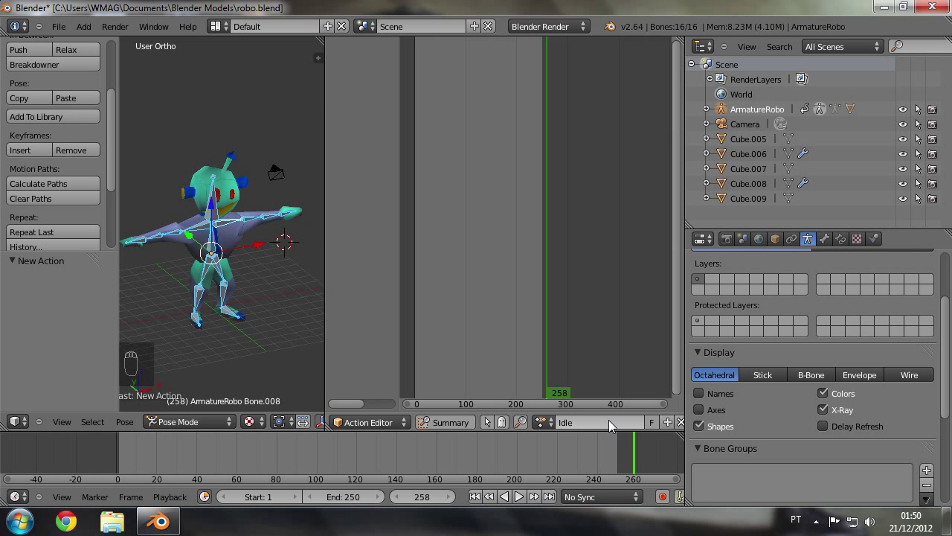
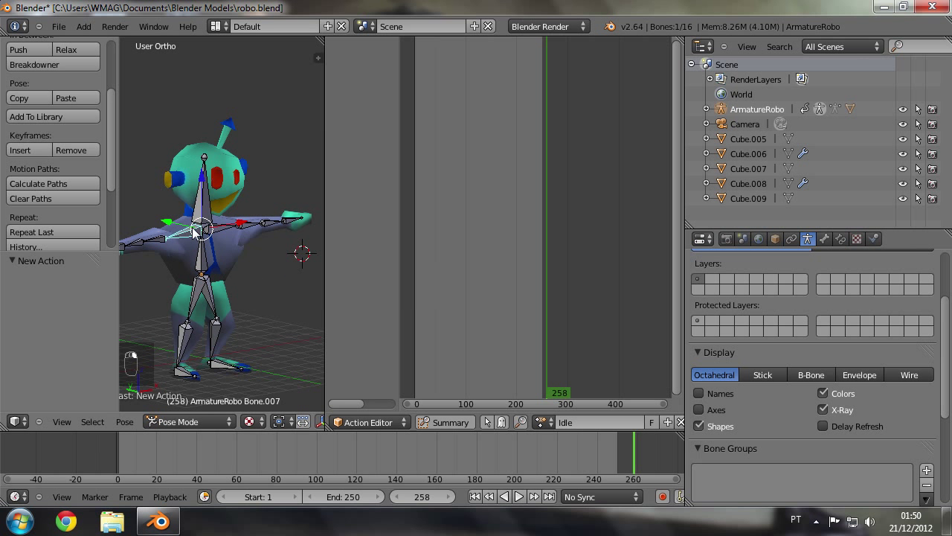
Step: Rotate the first shoulder bone down from the T-pose for the Idle action
middle_click(257, 285)
left_click(246, 286)
left_click_drag(229, 297, 229, 212)
left_click_drag(229, 211, 244, 221)
left_click_drag(245, 221, 188, 236)
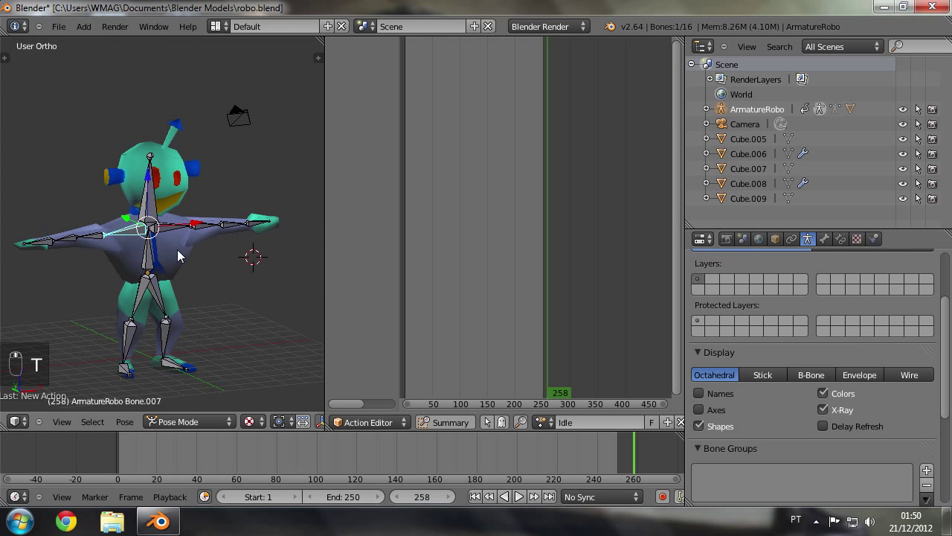
key("t")
key("r")
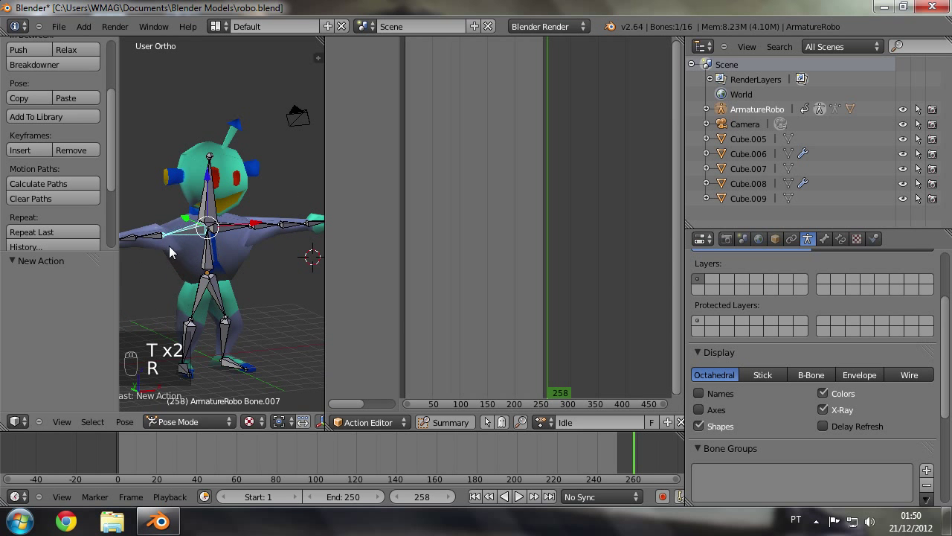
left_click_drag(157, 244, 173, 277)
key("r")
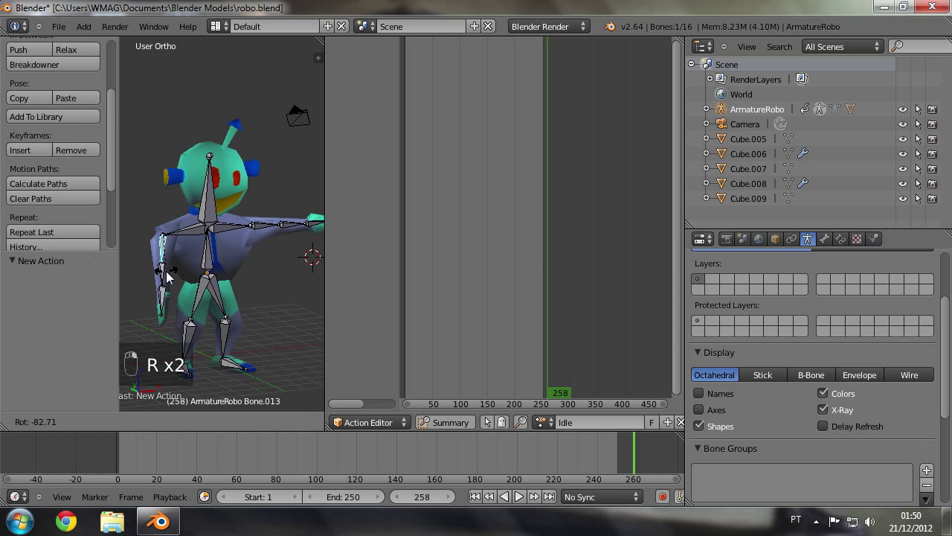
key("g")
Step: Rotate the other arm bone downward and nudge a bone sideways for the idle pose
left_click(203, 247)
left_click_drag(225, 241, 222, 269)
key("g")
key("g")
left_click_drag(179, 252, 171, 246)
left_click_drag(171, 246, 213, 204)
left_click_drag(247, 283, 233, 276)
left_click_drag(218, 276, 226, 314)
key("g")
middle_click(232, 275)
Step: Move the hip bone along one axis and shift another body bone for the idle pose
key("r")
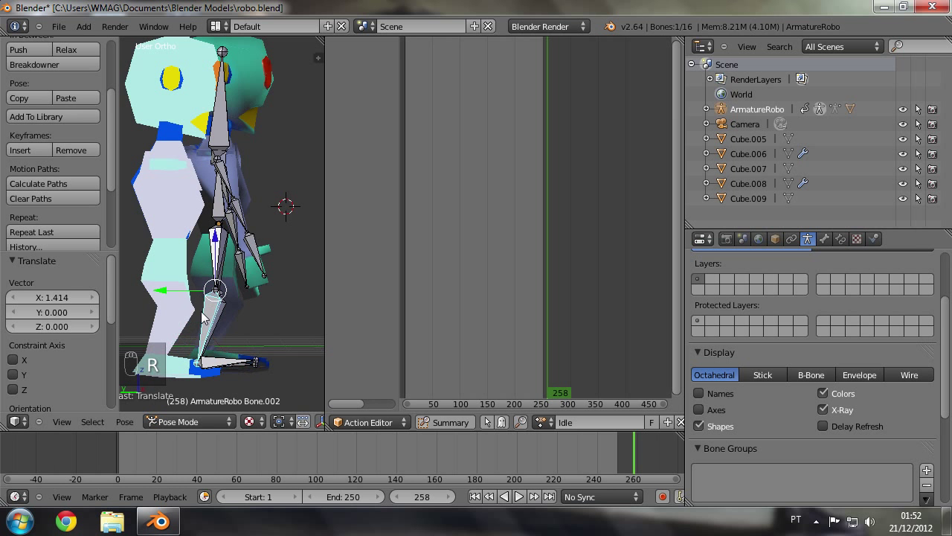
left_click_drag(220, 271, 229, 272)
key("r")
key("g")
key("g")
left_click_drag(272, 326, 248, 301)
left_click(232, 315)
right_click(143, 308)
middle_click(297, 295)
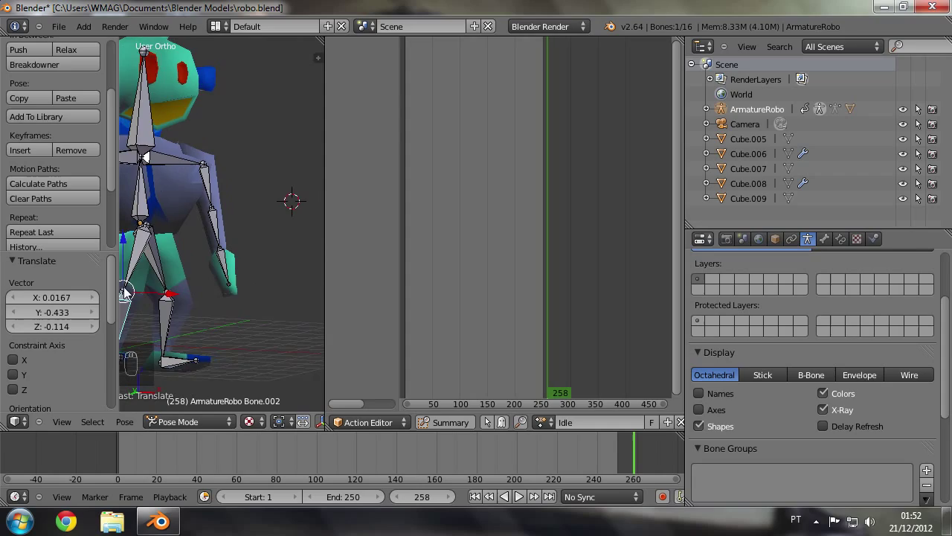
left_click_drag(261, 227, 175, 203)
key("r")
key("r")
Step: Rotate the spine and leg bones to relax the robot's stance
left_click_drag(194, 218, 219, 239)
left_click_drag(219, 239, 176, 248)
left_click_drag(189, 253, 270, 265)
key("r")
key("r")
left_click_drag(202, 254, 265, 255)
key("r")
key("r")
left_click_drag(269, 237, 242, 227)
left_click_drag(238, 226, 243, 227)
key("r")
Step: Bend both forearm bones, rotating one about 18 degrees, for the Idle pose
left_click_drag(246, 232, 251, 270)
left_click_drag(252, 270, 282, 240)
key("r")
left_click_drag(252, 250, 279, 244)
key("r")
middle_click(228, 231)
middle_click(264, 261)
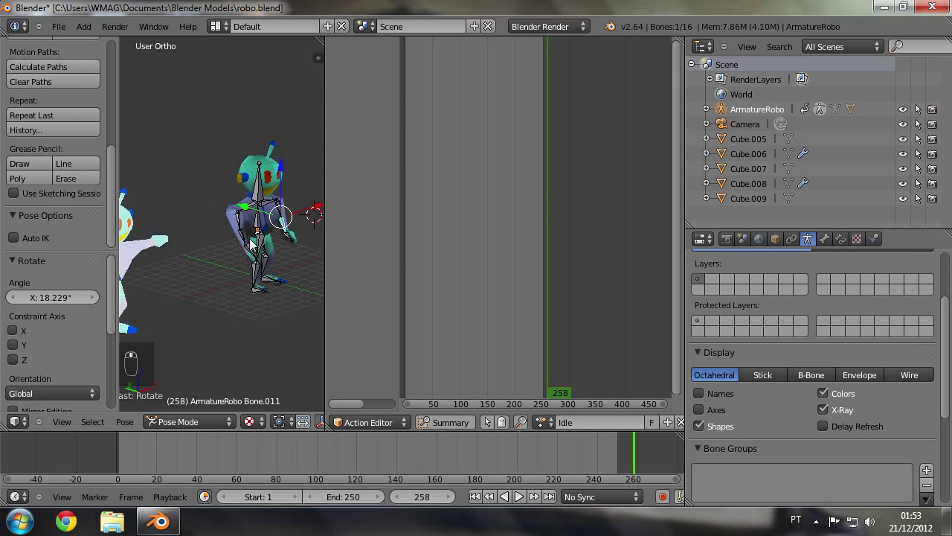
Step: Tilt the robot's head bone for the Idle pose and bring up the Insert Keyframe options
middle_click(260, 232)
middle_click(187, 273)
middle_click(172, 287)
left_click_drag(172, 253, 166, 264)
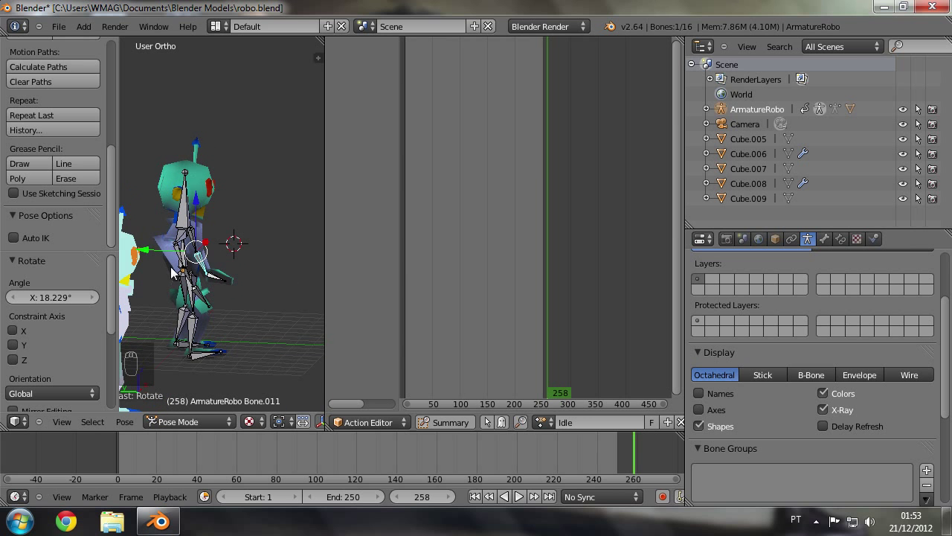
left_click_drag(185, 189, 185, 190)
key("r")
left_click_drag(199, 190, 196, 192)
key("r")
left_click_drag(204, 192, 199, 192)
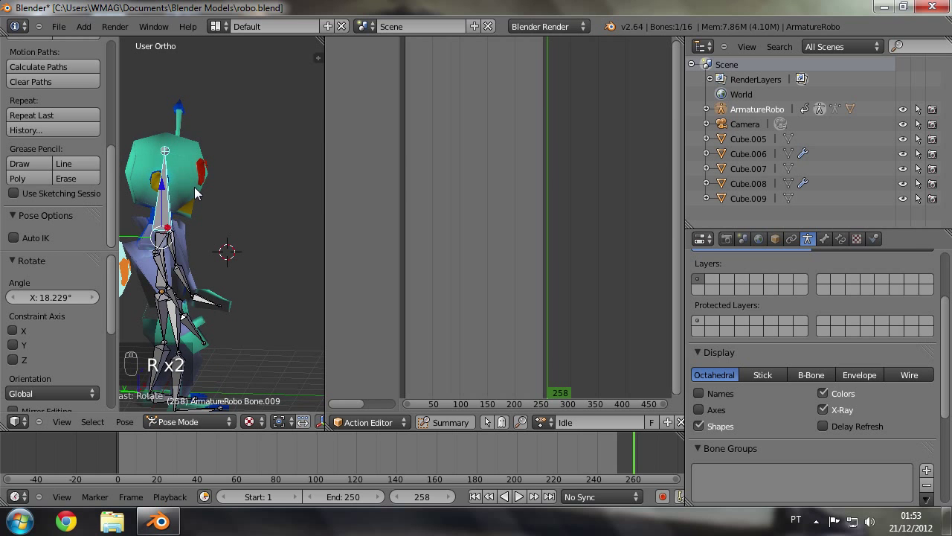
right_click(215, 192)
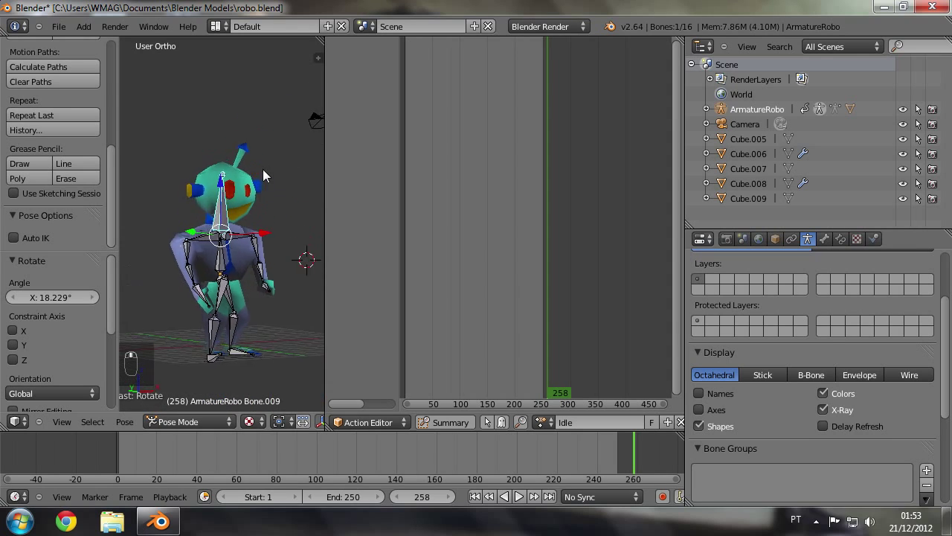
left_click_drag(237, 157, 250, 180)
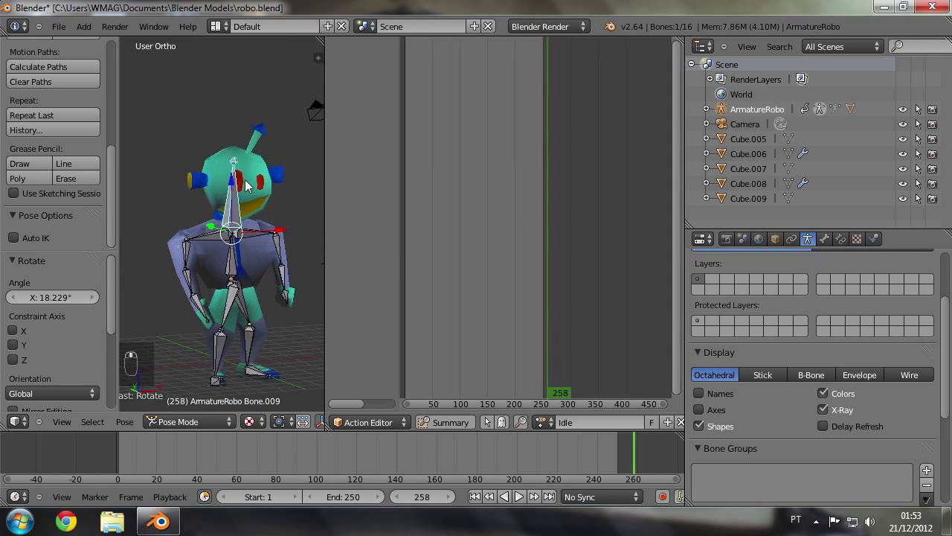
middle_click(382, 223)
left_click_drag(292, 210, 182, 202)
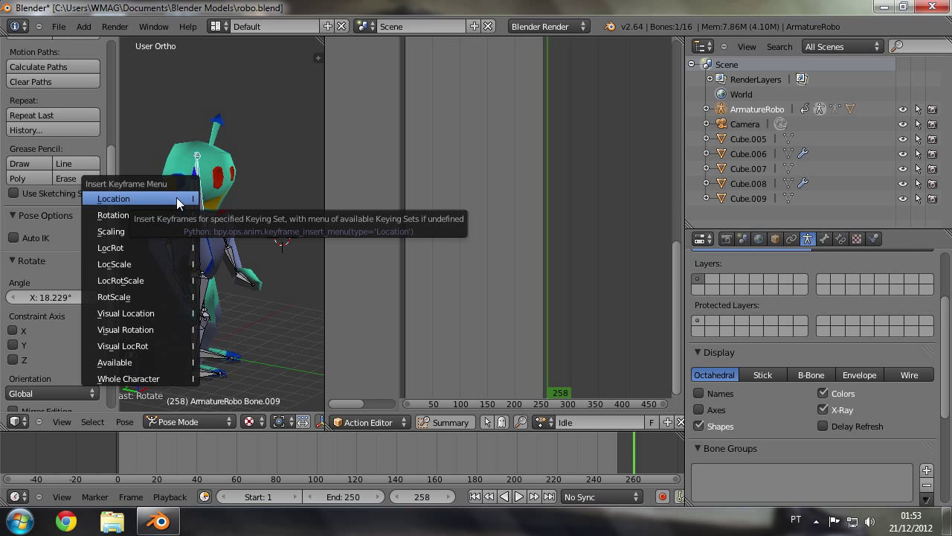
Step: Keyframe all 16 bones and shift the Idle keys from frame 258 back to about frame 17
middle_click(235, 183)
key("i")
key("a")
left_click_drag(235, 183, 214, 262)
key("a")
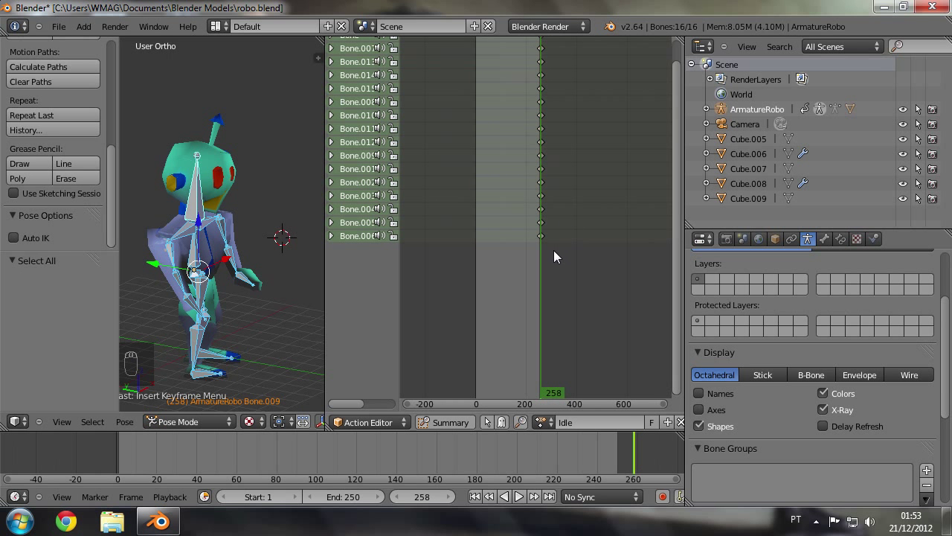
key("a")
Step: Go to a later frame and rotate and reposition a bone for the second Idle pose
key("g")
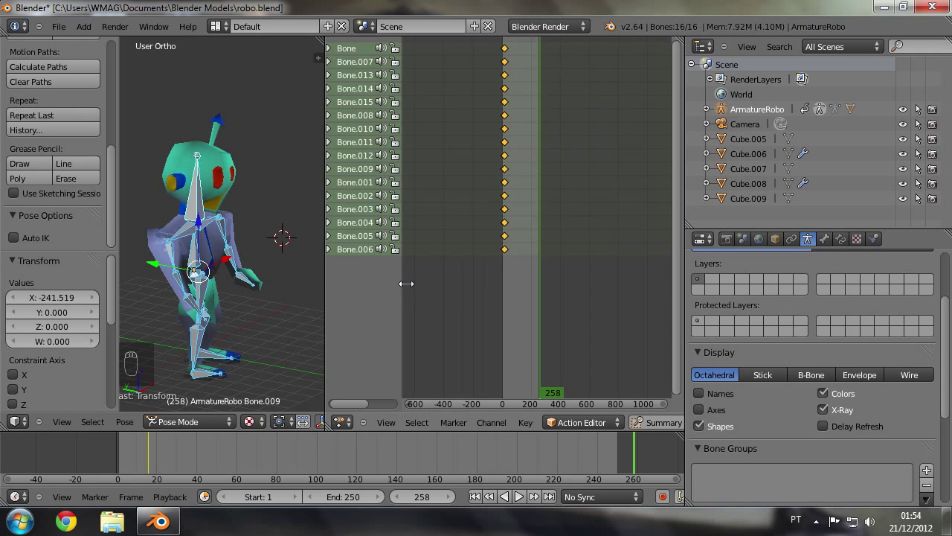
left_click_drag(364, 55, 256, 251)
right_click(256, 250)
left_click_drag(256, 251, 537, 140)
left_click_drag(537, 139, 169, 265)
left_click_drag(172, 257, 291, 259)
left_click_drag(291, 259, 285, 256)
key("r")
key("r")
left_click_drag(287, 259, 251, 268)
left_click_drag(214, 274, 250, 265)
Step: Scale the chosen bone slightly smaller and move it into the new pose
key("r")
key("s")
middle_click(250, 265)
middle_click(250, 269)
left_click_drag(253, 248, 291, 232)
middle_click(291, 233)
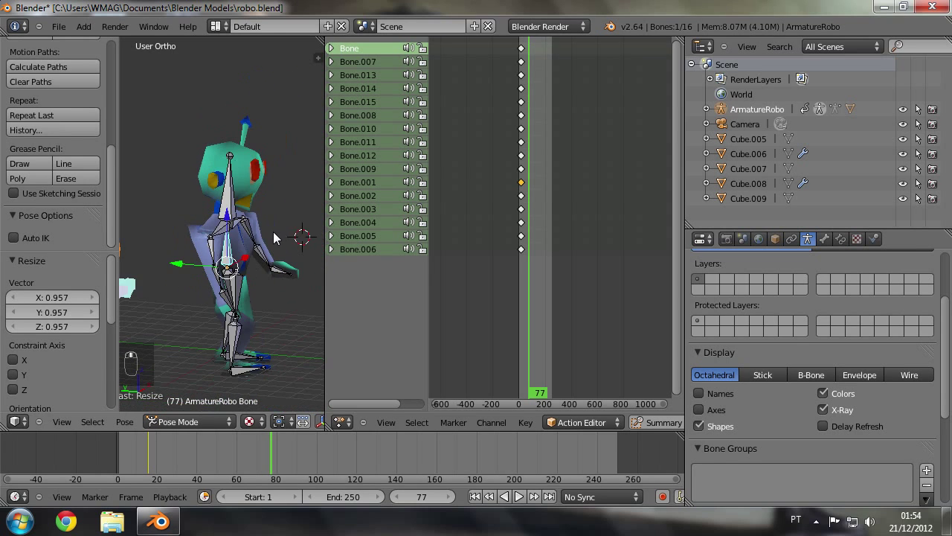
left_click_drag(218, 202, 225, 203)
key("g")
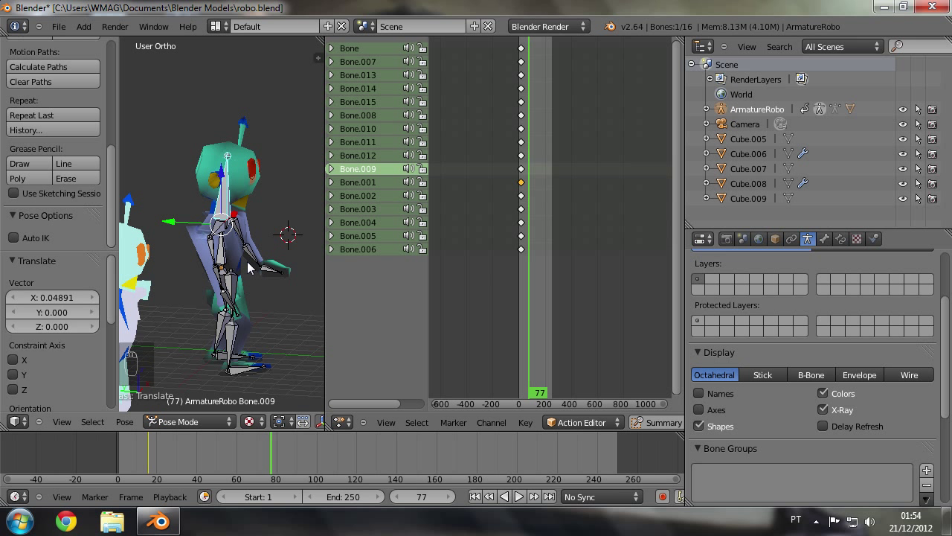
key("i")
key("ctrl+z")
key("a")
Step: Keyframe all 16 bones near frame 77 as the action's second keyframe column
key("a")
key("i")
left_click_drag(533, 380, 534, 380)
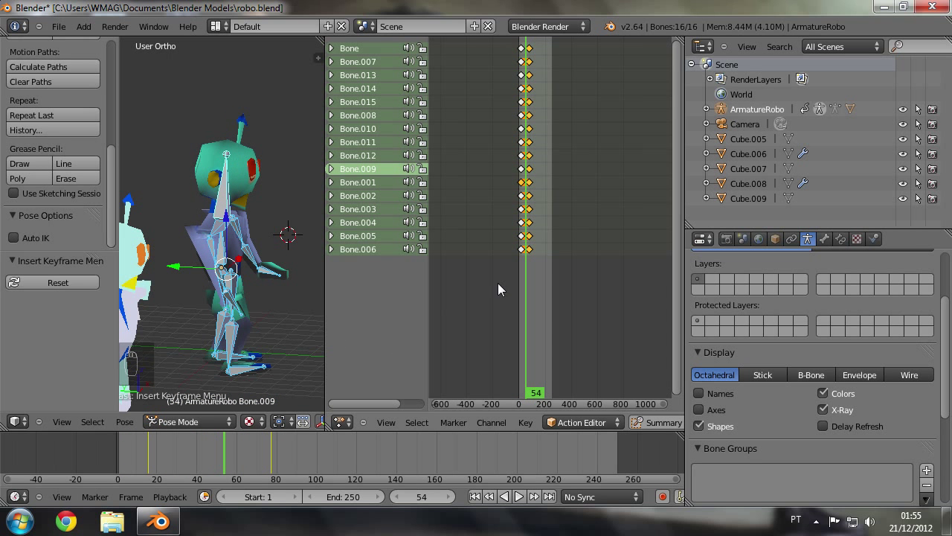
Step: Rotate and move the leg bones to refine the second keyed pose, undoing bad attempts
left_click_drag(535, 309, 288, 333)
left_click_drag(288, 334, 224, 268)
left_click_drag(224, 268, 220, 297)
key("g")
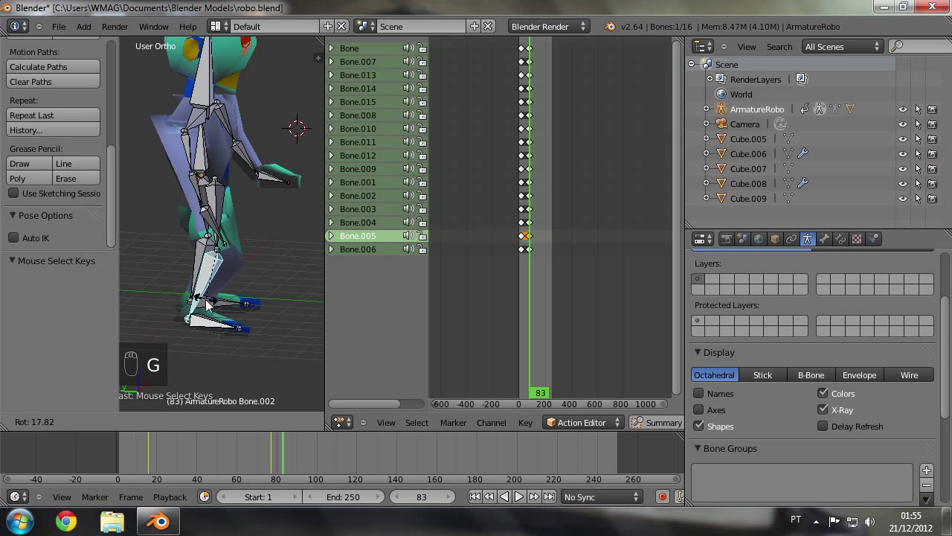
left_click_drag(221, 301, 270, 258)
key("ctrl+z")
left_click_drag(275, 236, 303, 292)
key("g")
left_click_drag(259, 299, 299, 282)
key("ctrl+z")
key("g")
left_click_drag(299, 282, 533, 270)
key("g")
Step: Place the foot bone, re-key the adjusted leg pose and play the Idle action back at 24 fps
left_click_drag(533, 271, 532, 273)
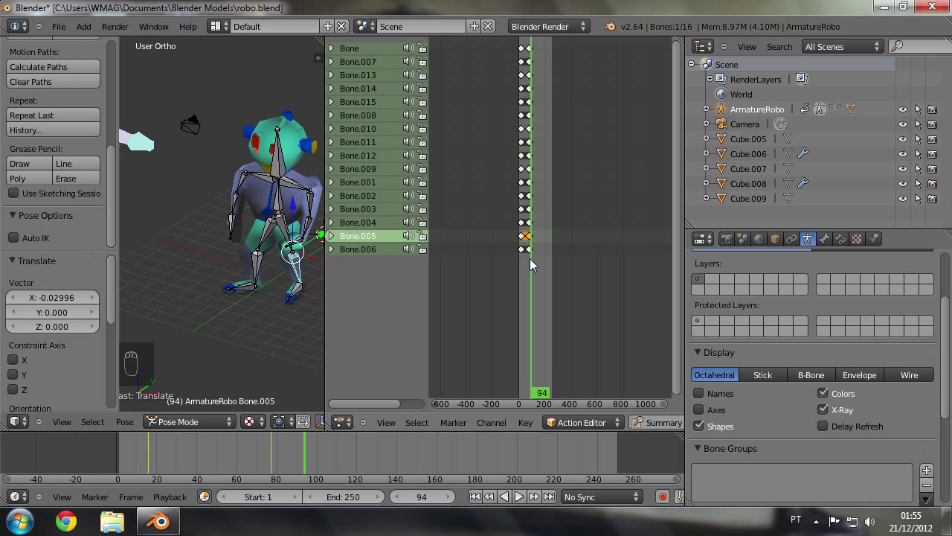
left_click_drag(536, 264, 546, 288)
key("a")
left_click_drag(546, 289, 284, 296)
key("b")
left_click_drag(284, 296, 523, 501)
left_click_drag(523, 502, 526, 502)
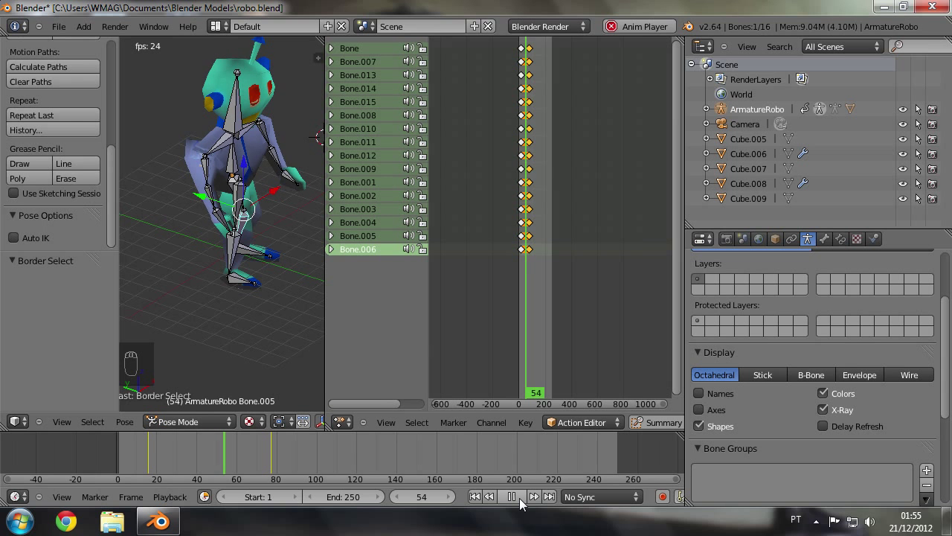
Step: Stop playback and move the Idle action's second keyframe column earlier, to around frame 40
left_click_drag(525, 503, 497, 187)
key("a")
key("b")
key("g")
key("g")
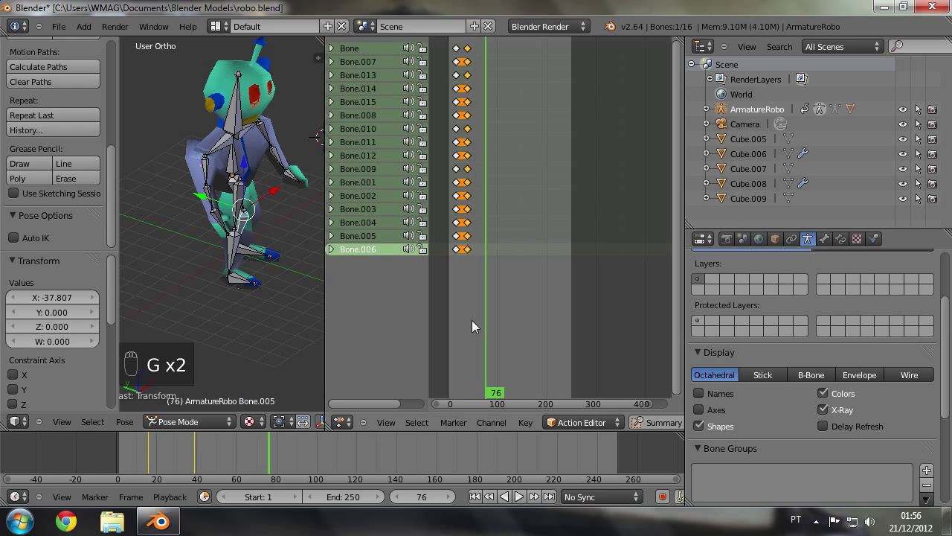
Step: Duplicate the first keyframe column and place the copy at a later frame
left_click_drag(489, 327, 520, 502)
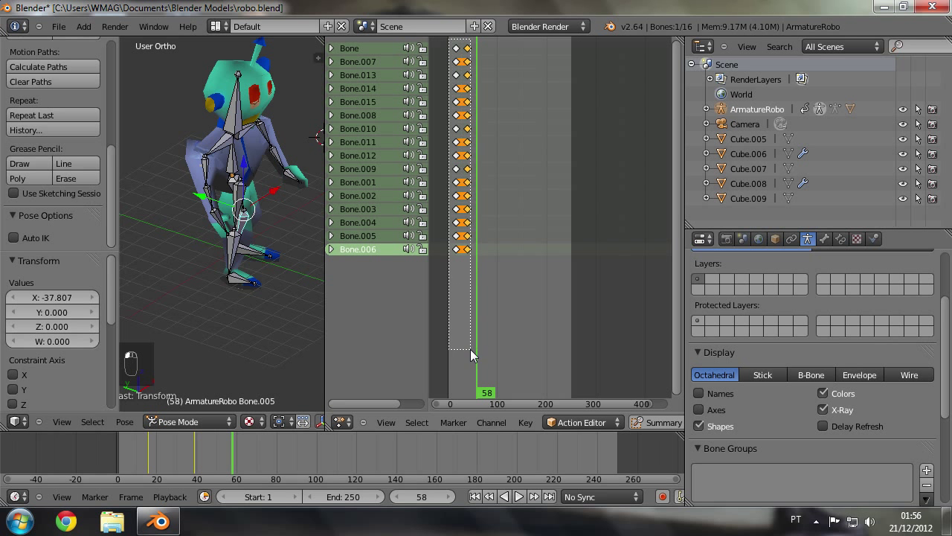
key("b")
left_click_drag(475, 308, 470, 268)
key("ctrl+z")
left_click_drag(470, 268, 514, 256)
Step: Adjust the robot's pose and copy-paste it onto all selected bones
key("c")
left_click_drag(514, 257, 215, 260)
key("ctrl+v")
key("ctrl+z")
key("a")
key("a")
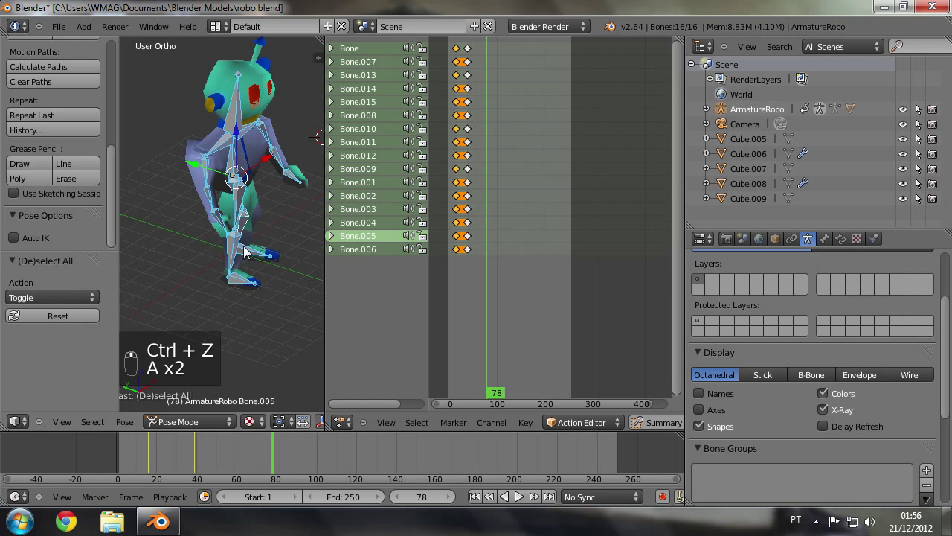
key("ctrl+c")
left_click_drag(491, 257, 488, 237)
key("ctrl+v")
Step: Key the pose for all bones around frame 73 and return to the animation's start
key("g")
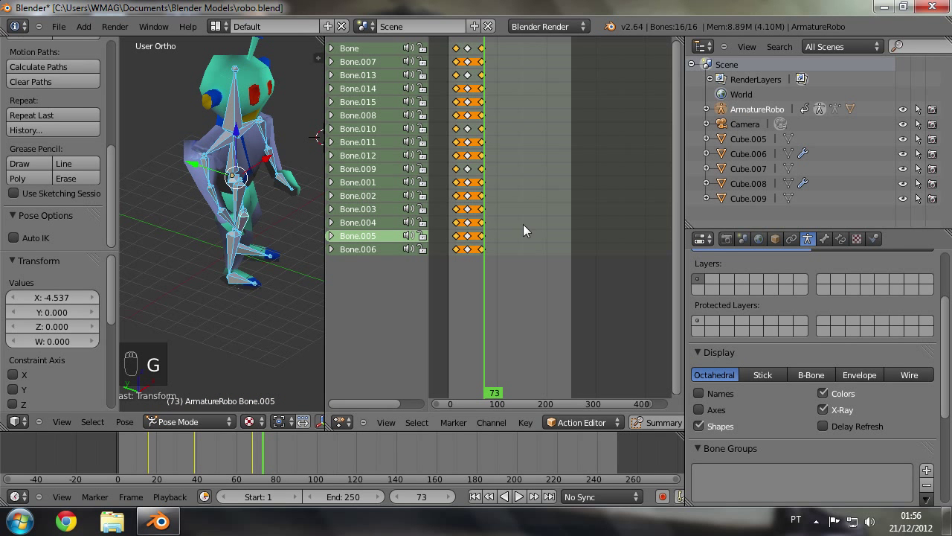
key("g")
left_click(488, 184)
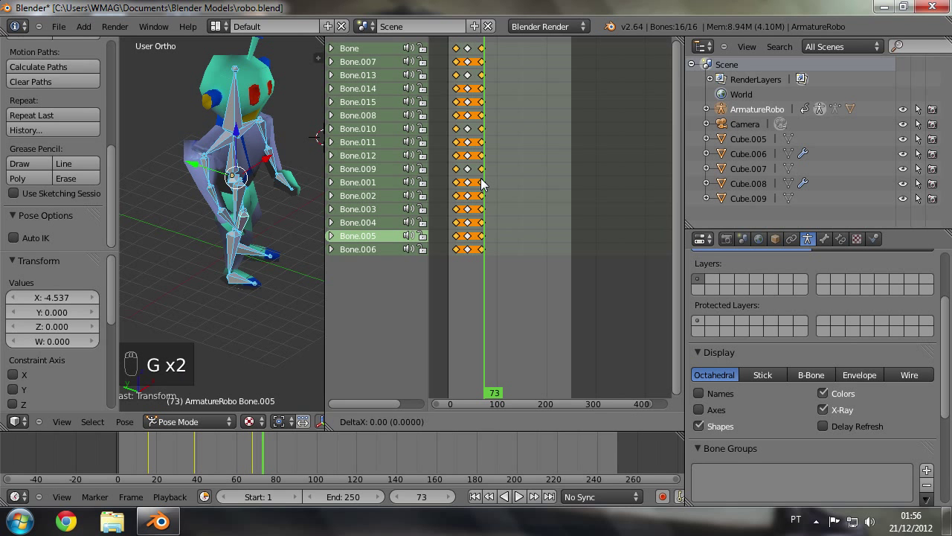
left_click_drag(489, 189, 495, 192)
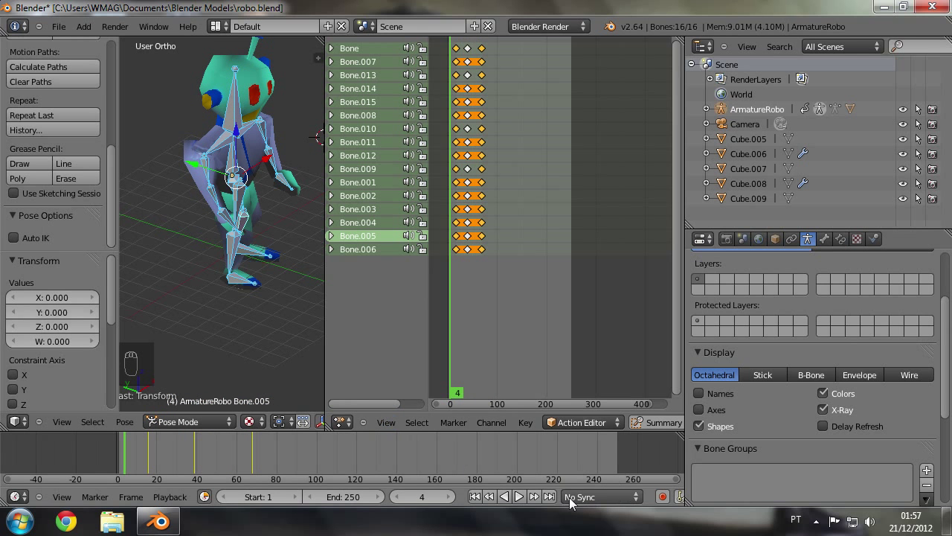
Step: Set the scene's end frame to 75 in the Timeline
left_click_drag(527, 499, 527, 500)
left_click_drag(527, 500, 356, 500)
left_click_drag(478, 298, 497, 290)
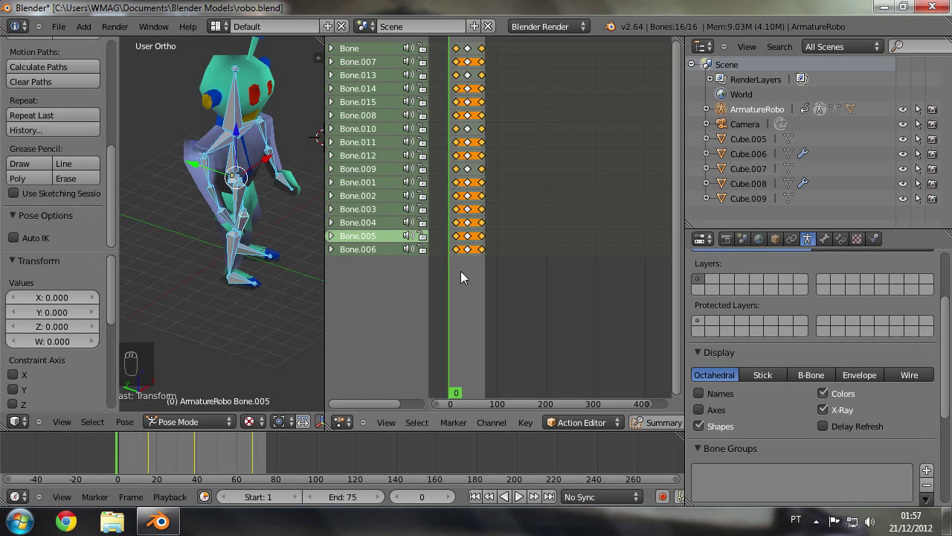
Step: Shift the first keyframe column about nine frames earlier in the Idle action
left_click_drag(466, 281, 464, 399)
key("b")
key("a")
key("g")
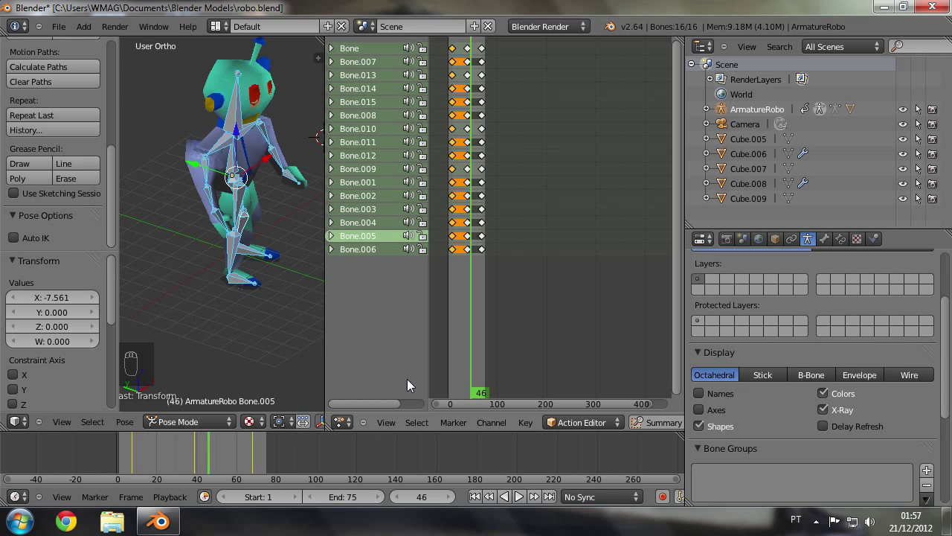
Step: Scrub and play back the Idle motion to check it, then stop playback
left_click_drag(454, 340, 524, 499)
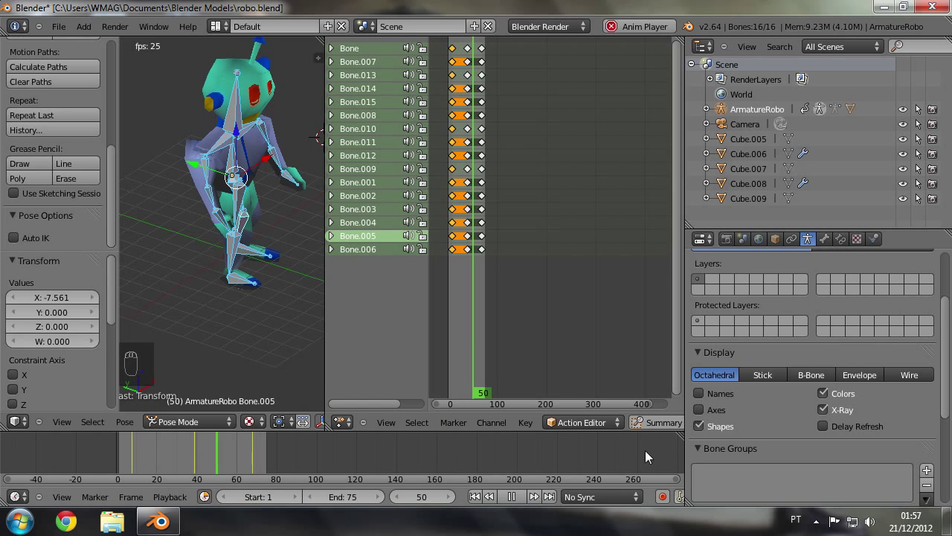
left_click_drag(514, 503, 494, 280)
key("a")
key("b")
Step: Deselect all keyframes and set the scene's end frame to 64
key("g")
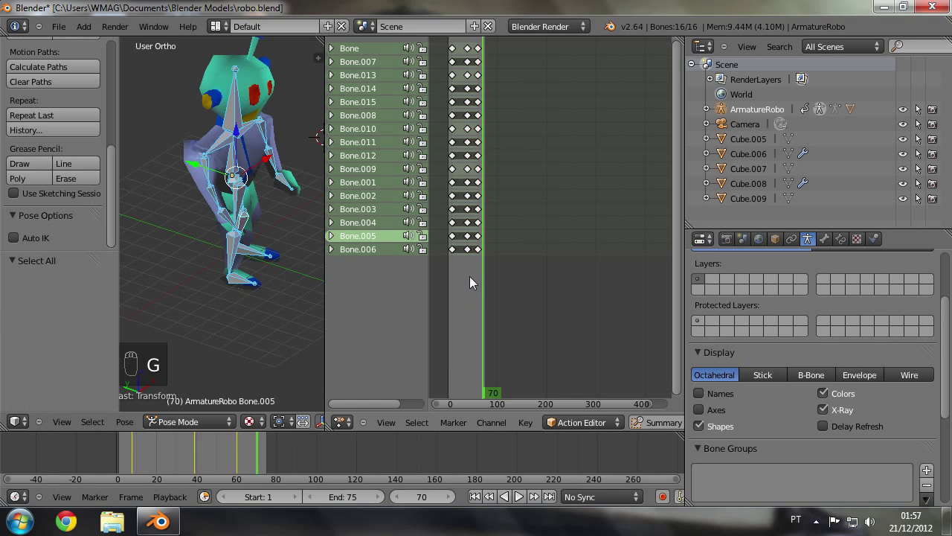
key("a")
left_click_drag(485, 285, 367, 507)
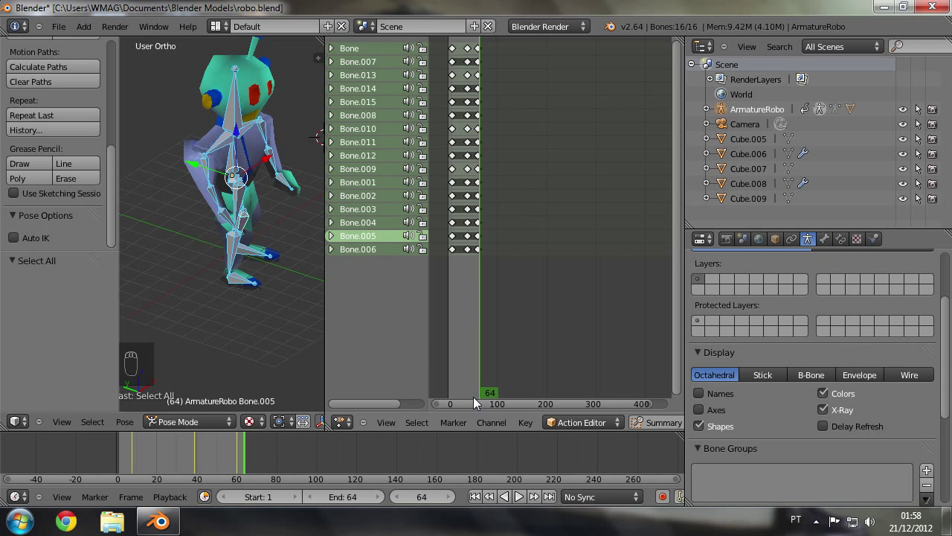
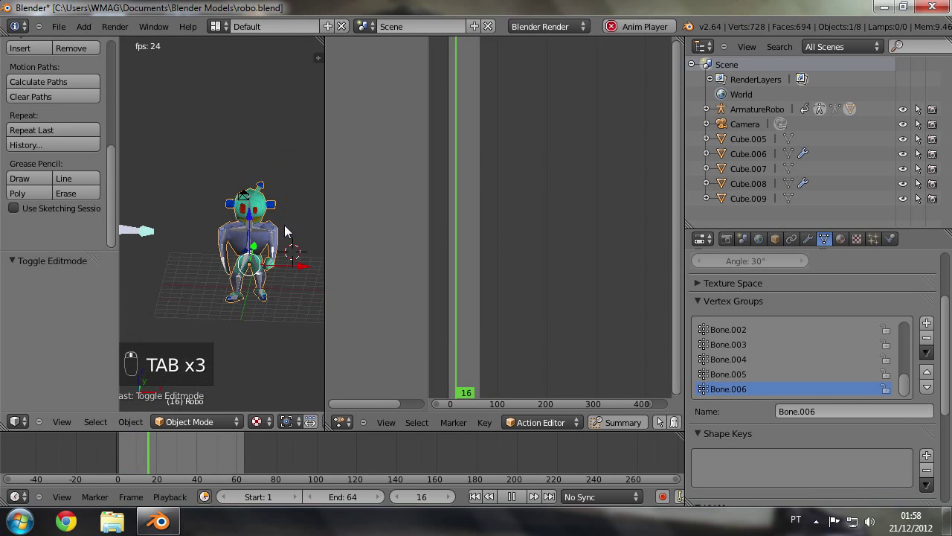
Step: Create a new action from the current Idle action and name it walk
left_click(230, 238)
middle_click(211, 226)
left_click(161, 187)
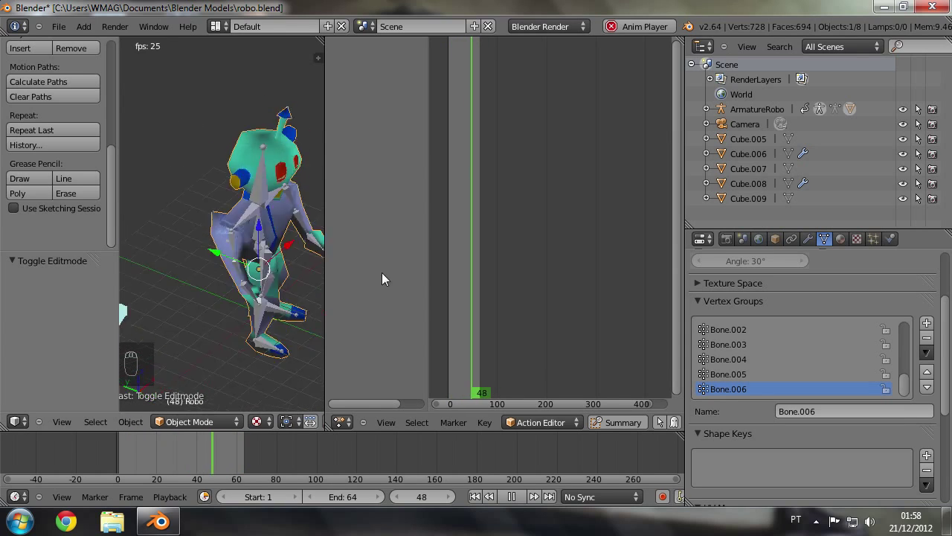
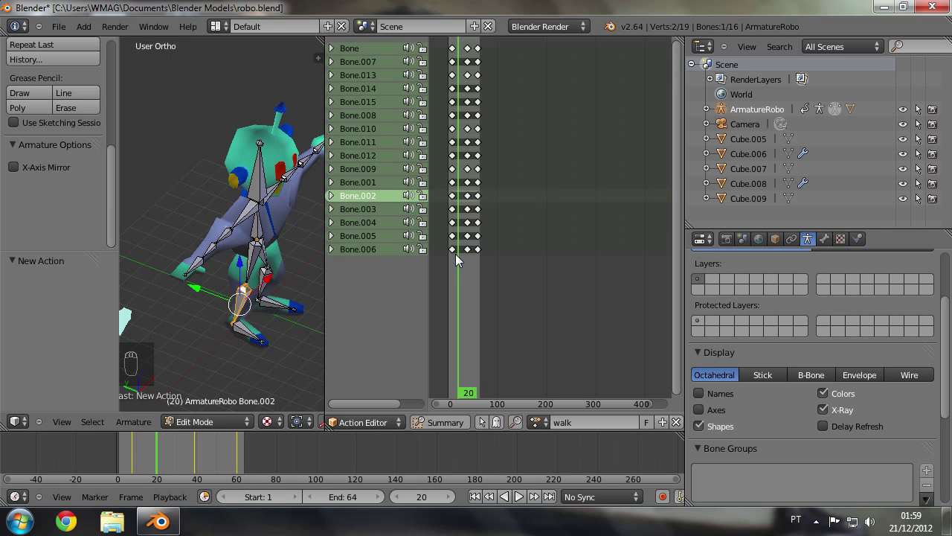
Step: Delete every walk keyframe after the first frame and set the end frame to 300
left_click_drag(462, 268, 293, 177)
middle_click(263, 211)
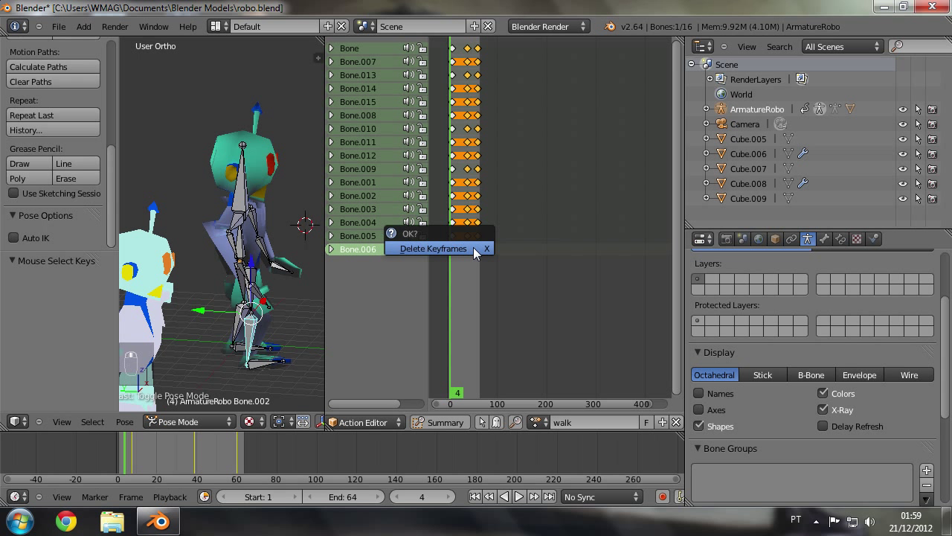
key("Delete")
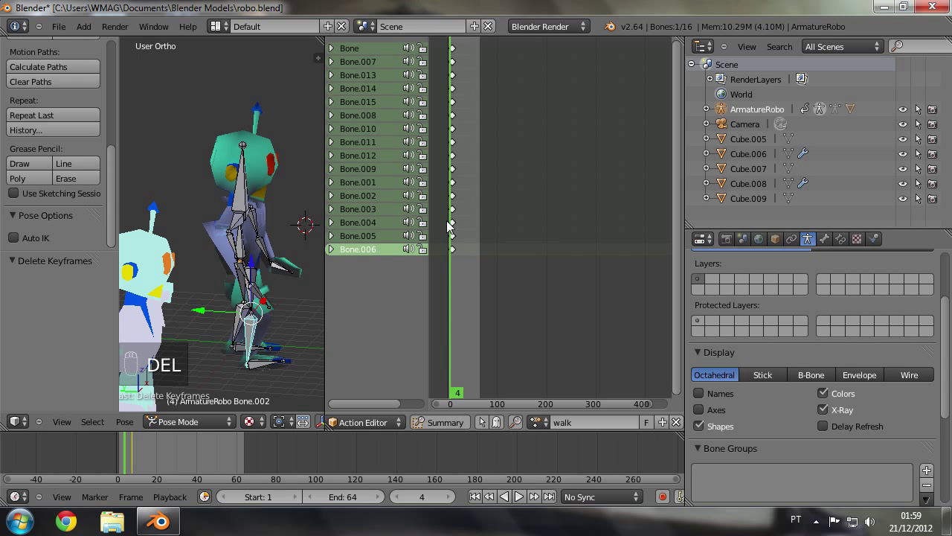
left_click_drag(453, 226, 465, 227)
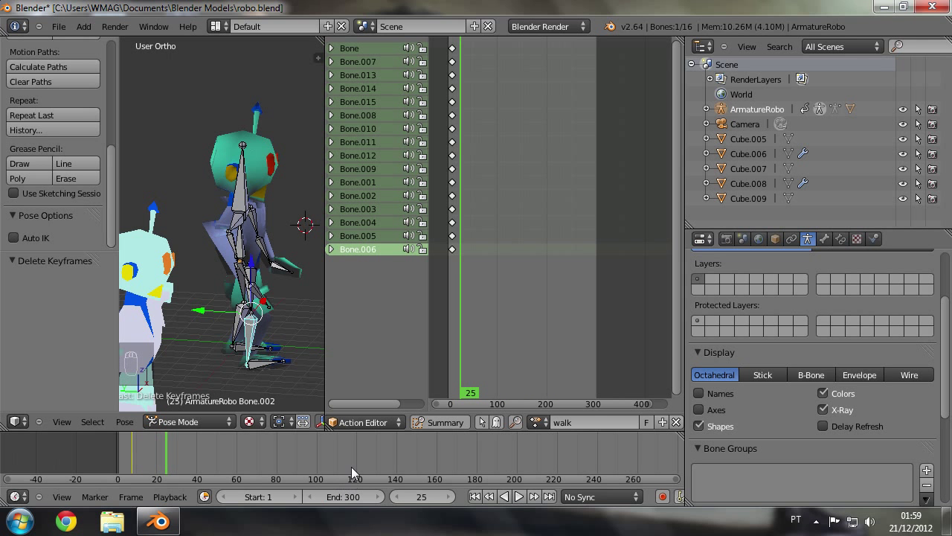
Step: At a later frame, grab and rotate the first bones into a walking pose
left_click_drag(276, 268, 293, 274)
left_click_drag(282, 289, 466, 260)
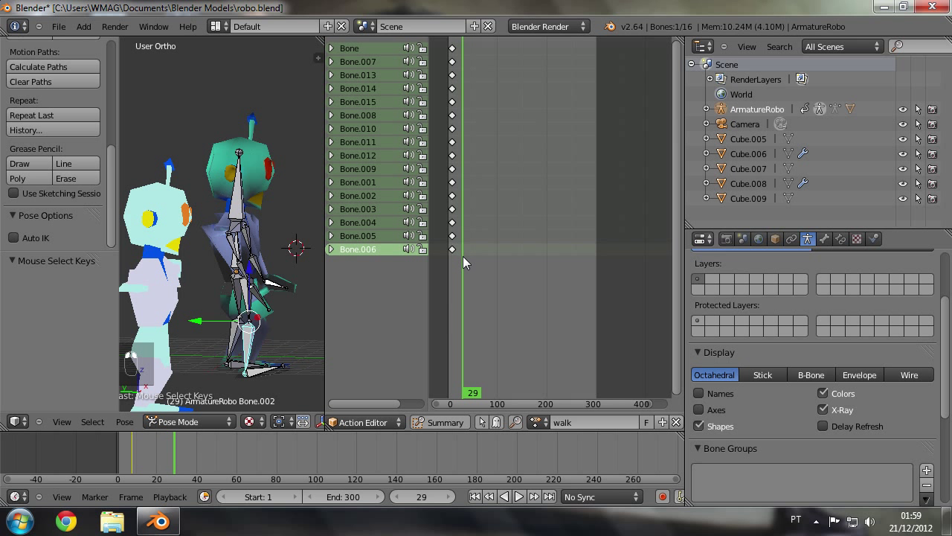
left_click(255, 282)
left_click_drag(255, 282, 247, 316)
key("g")
left_click_drag(247, 316, 255, 316)
left_click_drag(247, 316, 228, 311)
key("g")
key("r")
left_click_drag(237, 330, 236, 308)
key("r")
left_click_drag(228, 311, 247, 262)
Step: Rotate the arm bone, then key the pose for all bones
left_click_drag(239, 261, 278, 246)
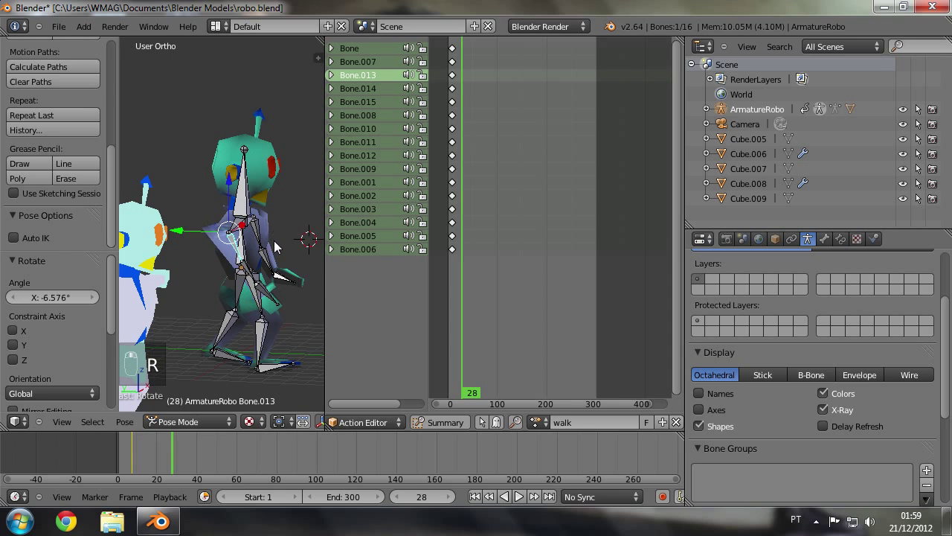
left_click_drag(271, 262, 230, 285)
left_click_drag(229, 285, 259, 283)
key("r")
key("r")
left_click_drag(221, 290, 221, 261)
key("a")
key("a")
key("i")
Step: Slide the walk keyframe columns further apart, around frame 23
left_click_drag(308, 257, 475, 279)
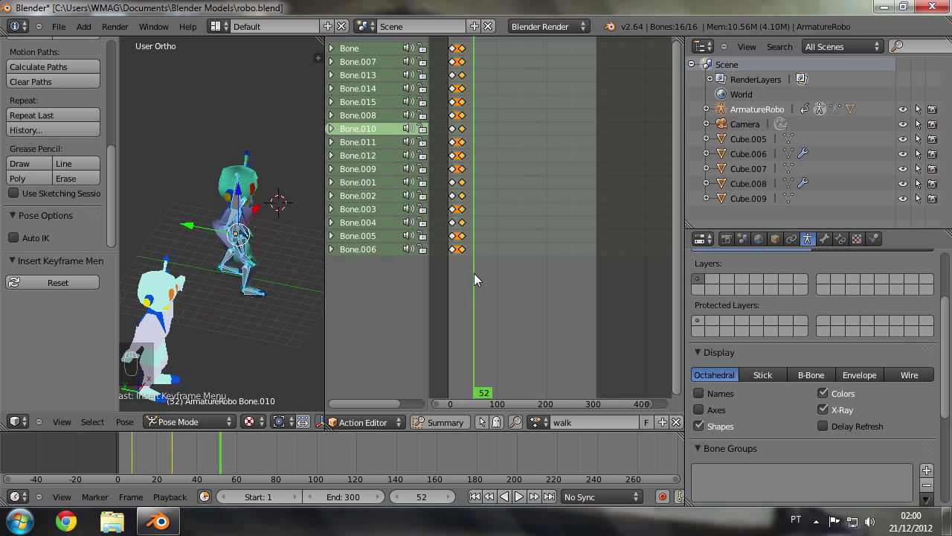
left_click_drag(237, 277, 476, 318)
left_click_drag(476, 318, 465, 319)
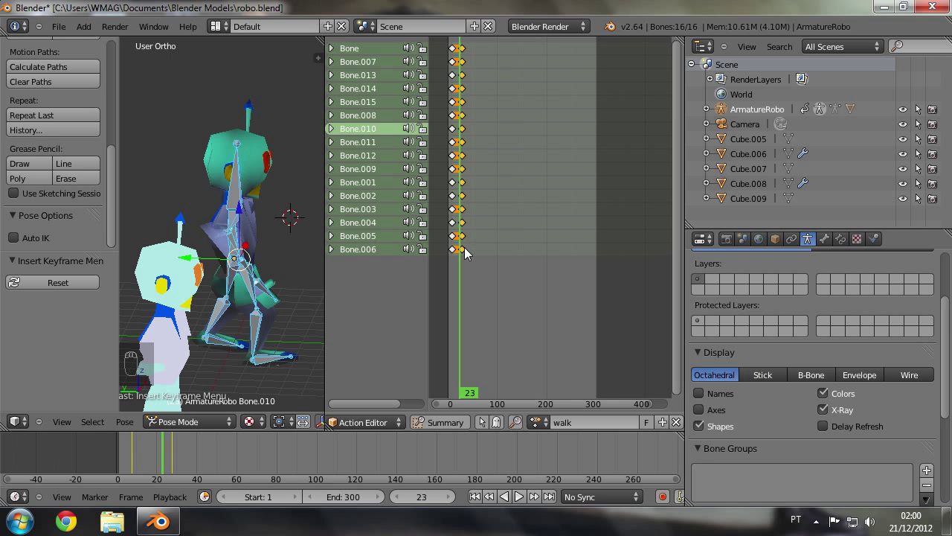
key("g")
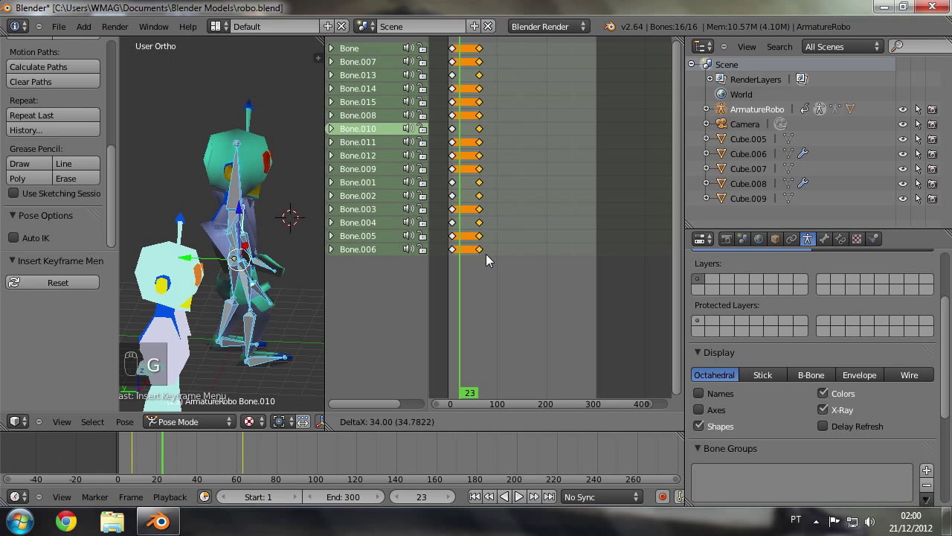
left_click_drag(468, 271, 252, 306)
left_click_drag(258, 317, 252, 307)
key("g")
key("g")
Step: Pose the bones for the next step and key all 16 bones at frame 37
left_click_drag(254, 307, 255, 296)
key("s")
left_click_drag(254, 295, 87, 289)
key("g")
middle_click(266, 331)
left_click(259, 345)
key("a")
key("a")
key("i")
left_click_drag(472, 295, 489, 298)
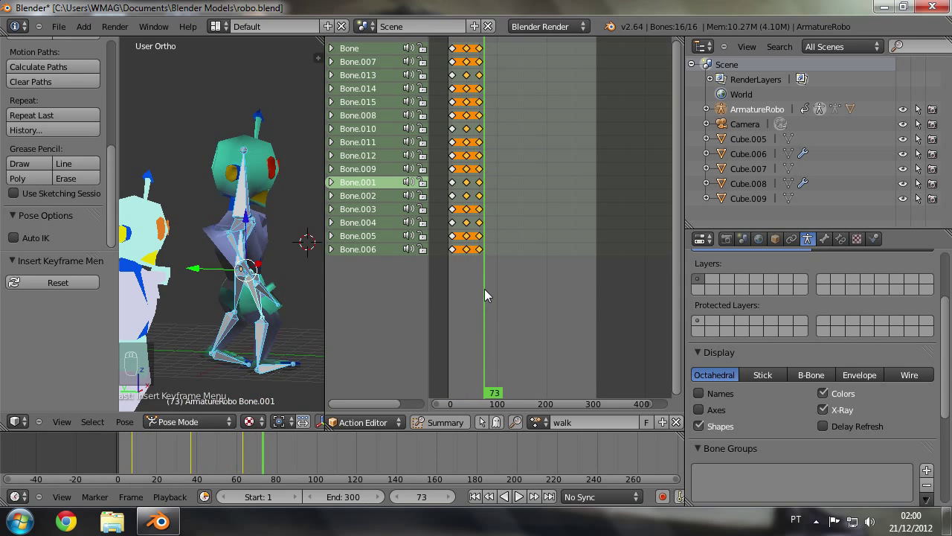
Step: Orbit around the robot and rotate the first leg bones to refine the walk pose
left_click(276, 310)
left_click_drag(183, 319, 493, 306)
left_click_drag(493, 306, 481, 313)
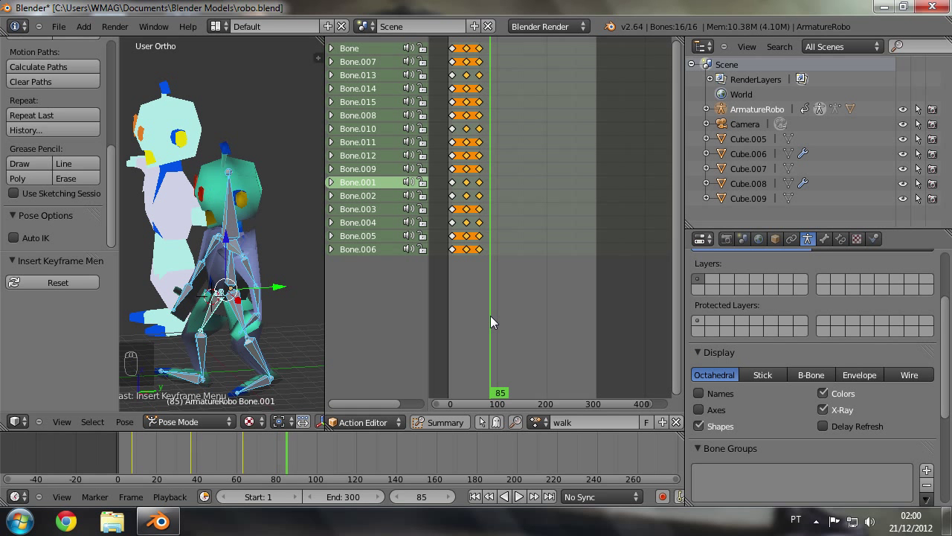
left_click_drag(497, 322, 318, 338)
left_click_drag(303, 330, 219, 323)
left_click_drag(221, 323, 244, 321)
key("r")
key("r")
left_click_drag(247, 322, 236, 376)
left_click_drag(236, 375, 100, 366)
Step: Tilt the remaining leg bones to new angles for the stride
key("r")
left_click_drag(256, 354, 265, 320)
left_click_drag(264, 321, 244, 328)
key("r")
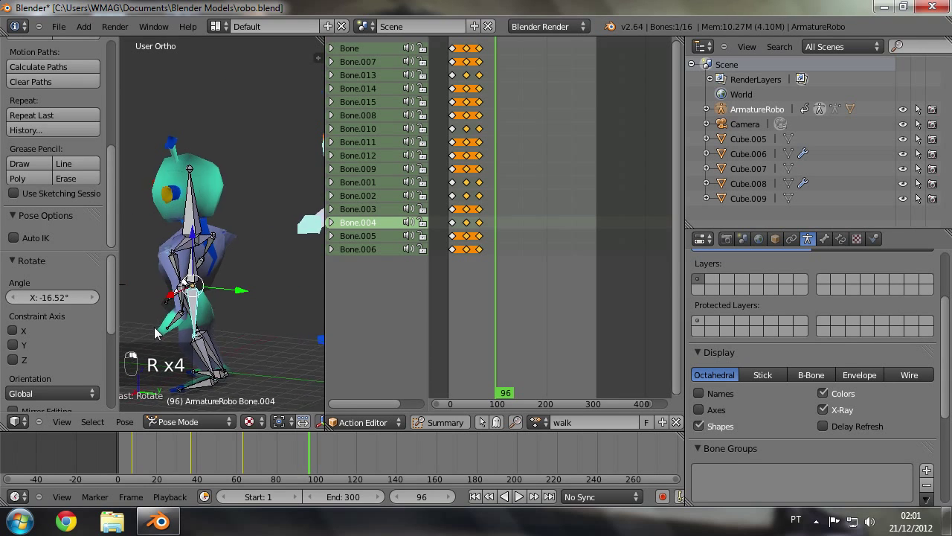
key("r")
left_click_drag(193, 320, 185, 316)
key("s")
key("r")
left_click_drag(206, 332, 210, 313)
left_click_drag(207, 333, 204, 307)
key("r")
left_click_drag(204, 306, 267, 323)
key("r")
Step: Scale the chosen bone slightly larger and return to frame 0
key("s")
left_click_drag(268, 327, 229, 318)
left_click_drag(229, 318, 499, 258)
left_click_drag(499, 257, 497, 262)
middle_click(284, 315)
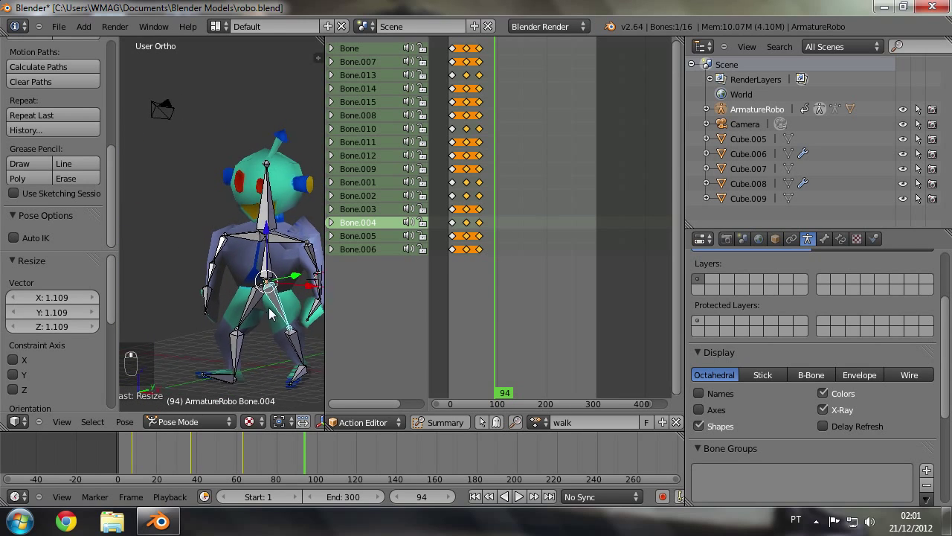
left_click_drag(496, 280, 465, 285)
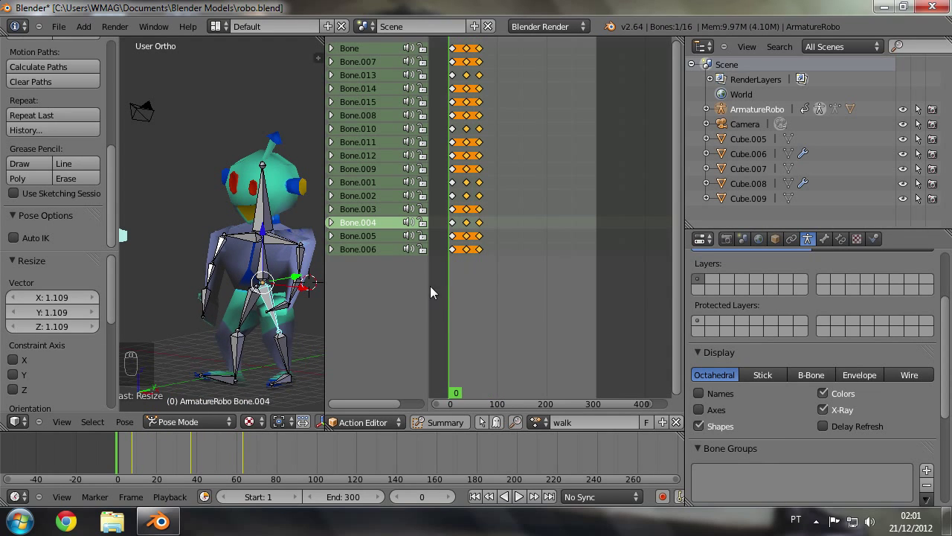
Step: Jump to around frame 42 and start rotating a leg bone for the new stride
left_click_drag(240, 277, 441, 302)
middle_click(440, 302)
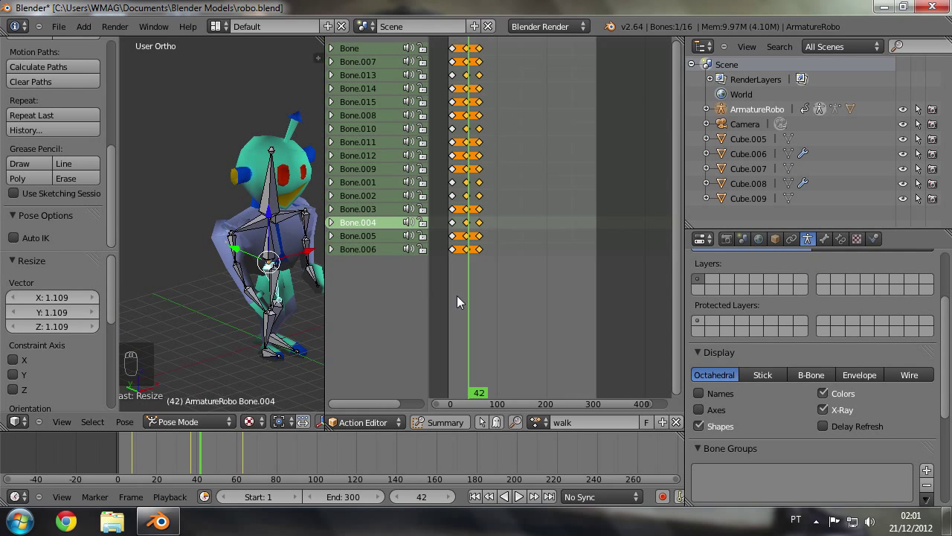
left_click_drag(471, 303, 276, 294)
left_click_drag(275, 294, 236, 259)
key("e")
key("r")
left_click_drag(312, 269, 291, 274)
left_click_drag(291, 274, 234, 260)
left_click_drag(234, 260, 248, 265)
Step: Swing both leg bones into the opposite stride pose
key("r")
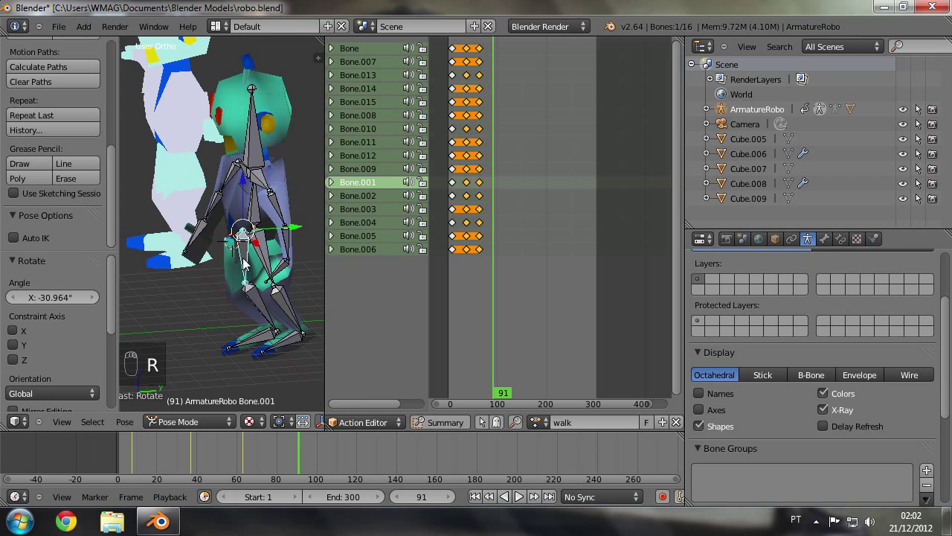
left_click_drag(268, 267, 245, 300)
left_click_drag(269, 267, 238, 290)
key("r")
key("r")
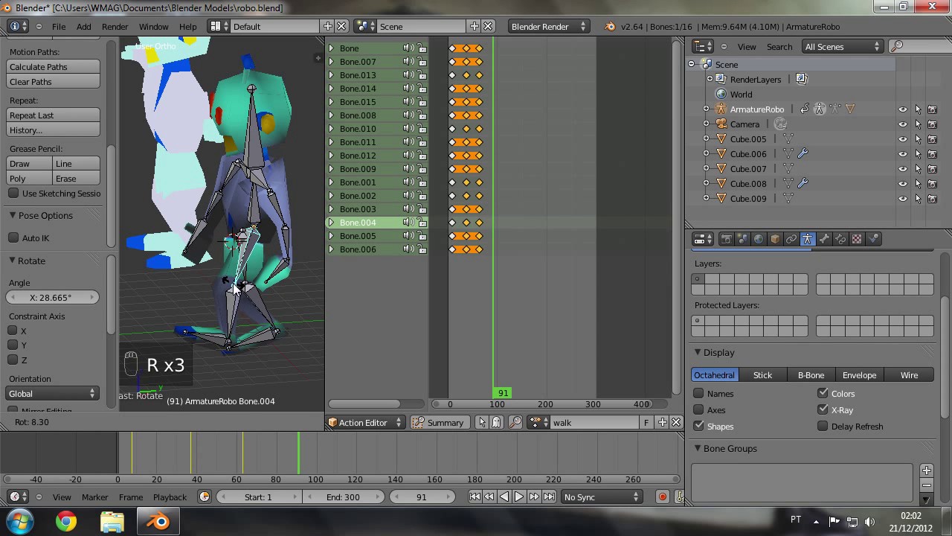
left_click(291, 239)
left_click_drag(291, 238, 169, 255)
key("r")
left_click_drag(232, 186, 251, 191)
key("r")
Step: Key the stride pose for all bones as a fifth column and scrub to frame 102
key("a")
left_click_drag(170, 255, 182, 258)
key("a")
key("i")
left_click_drag(256, 269, 479, 275)
left_click_drag(491, 271, 482, 275)
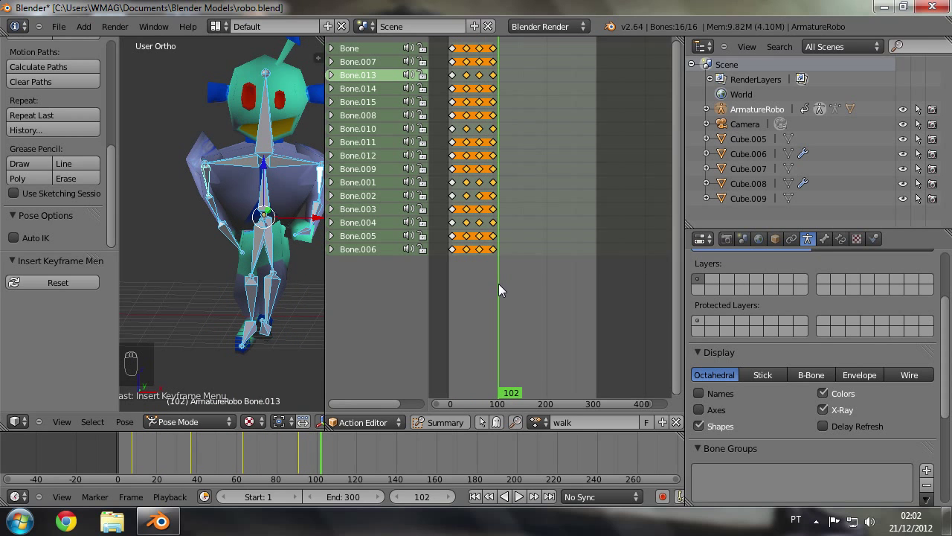
left_click_drag(236, 259, 459, 298)
left_click_drag(459, 297, 505, 300)
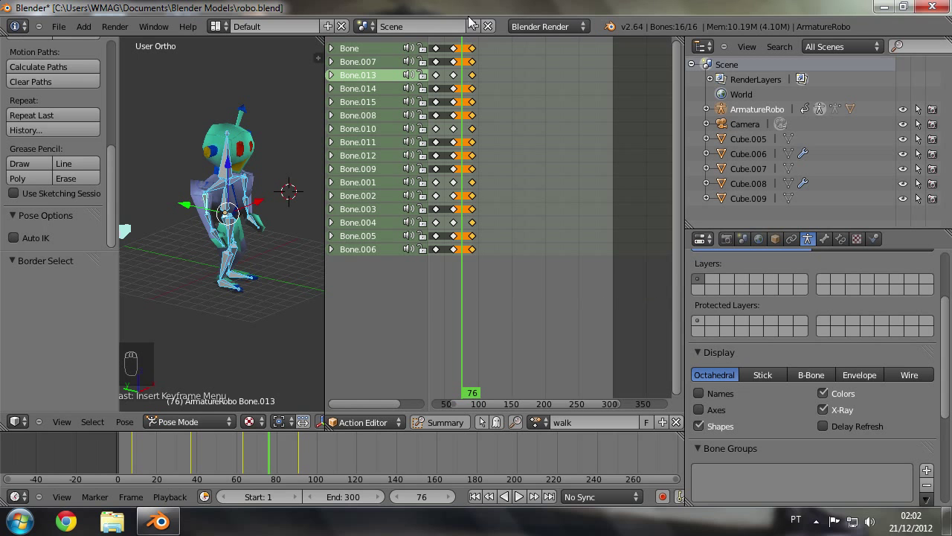
Step: Move the last walk keyframe column about 23 frames later in the Action Editor
key("a")
key("b")
key("g")
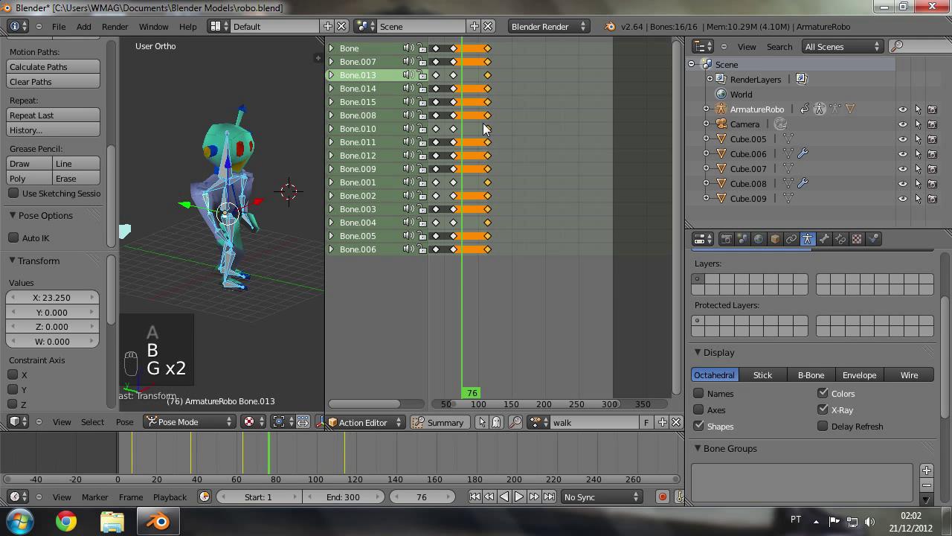
left_click_drag(474, 132, 269, 297)
left_click_drag(270, 297, 243, 262)
left_click_drag(247, 258, 237, 256)
key("g")
Step: Insert a keyframe column for all bones at frame 89 and scrub back to frame 86
key("s")
left_click_drag(234, 256, 288, 269)
key("a")
key("a")
key("i")
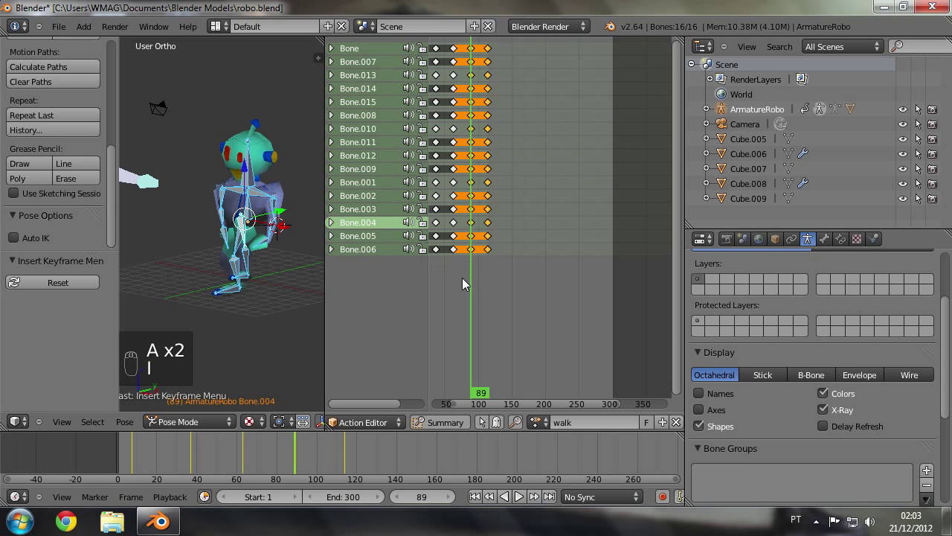
left_click_drag(471, 285, 485, 285)
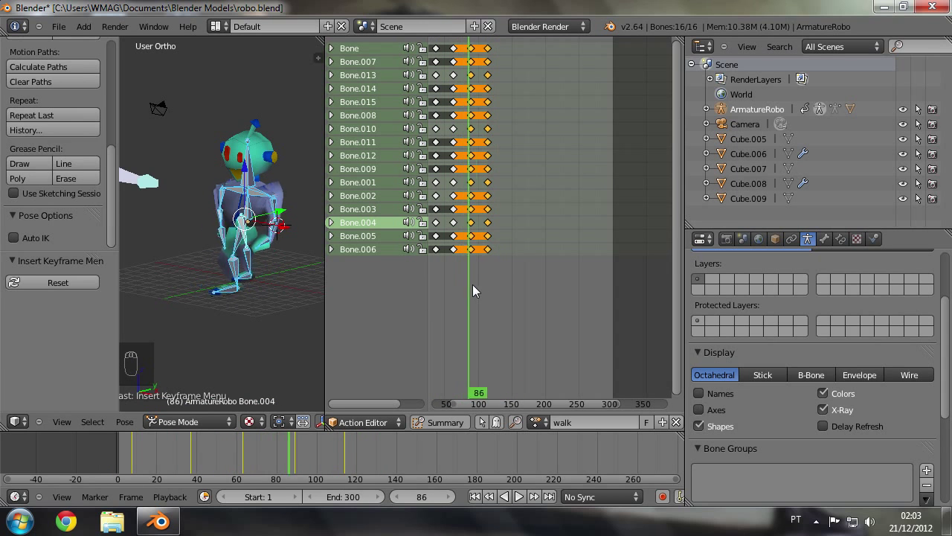
Step: Review the walk motion, zooming on the robot's legs and scrubbing the timeline
middle_click(170, 242)
left_click(346, 260)
middle_click(395, 260)
left_click(410, 256)
middle_click(412, 256)
left_click(345, 252)
left_click_drag(220, 223, 209, 227)
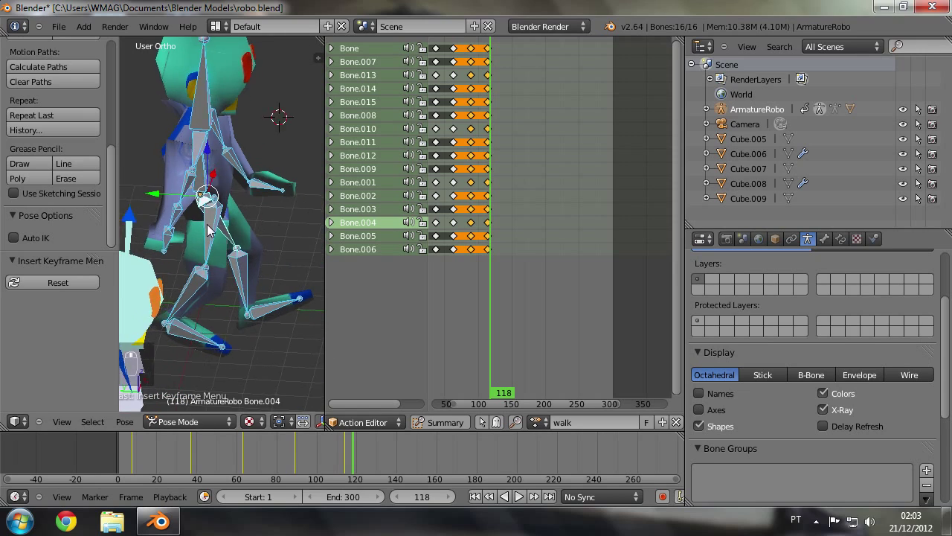
left_click_drag(212, 228, 491, 288)
left_click_drag(491, 288, 472, 293)
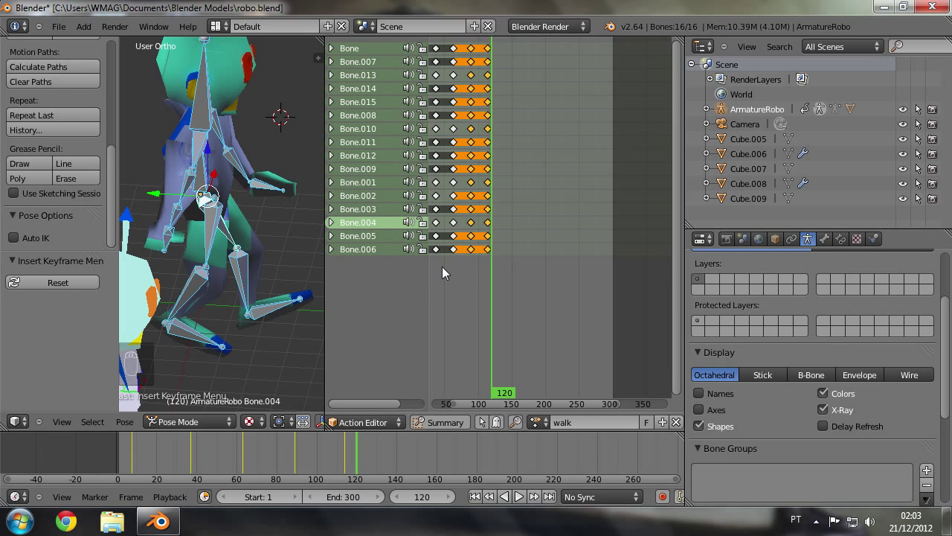
left_click_drag(440, 258, 207, 235)
Step: Copy the opening pose keyframes and paste them at frame 136 so the walk loops
key("ctrl+c")
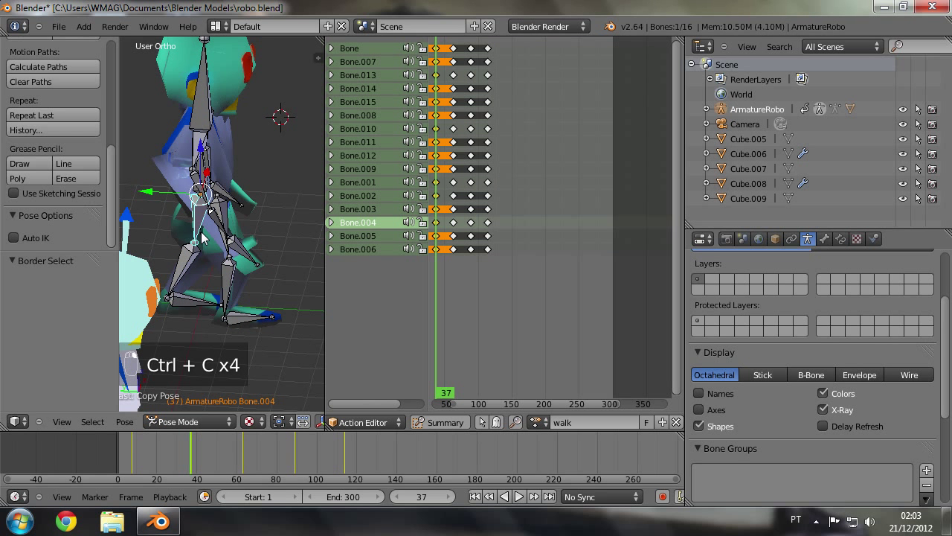
left_click(507, 225)
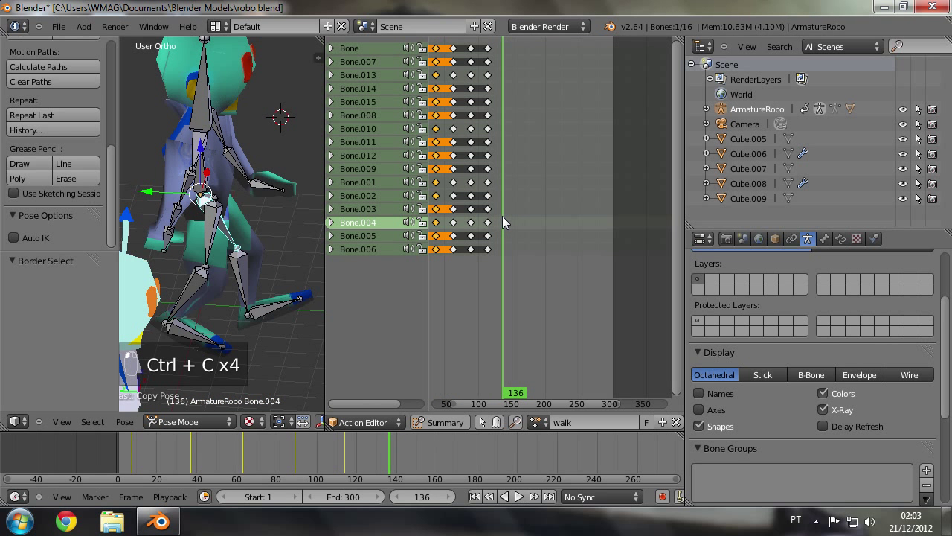
key("ctrl+v")
key("ctrl+z")
key("ctrl+a")
key("ctrl+c")
key("ctrl+v")
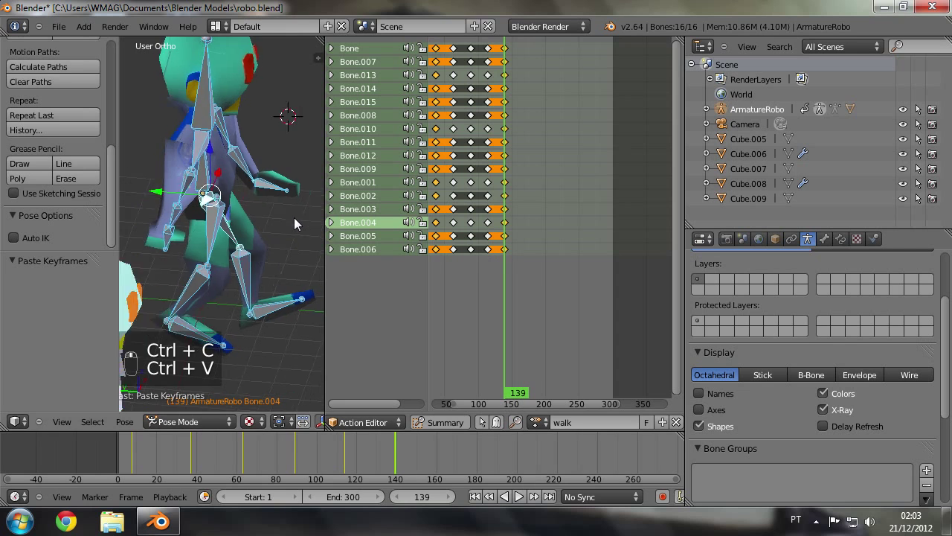
Step: Play the walk through, then start shifting the later keyframe columns earlier
left_click_drag(508, 176, 522, 502)
left_click_drag(522, 502, 509, 113)
key("a")
key("b")
key("g")
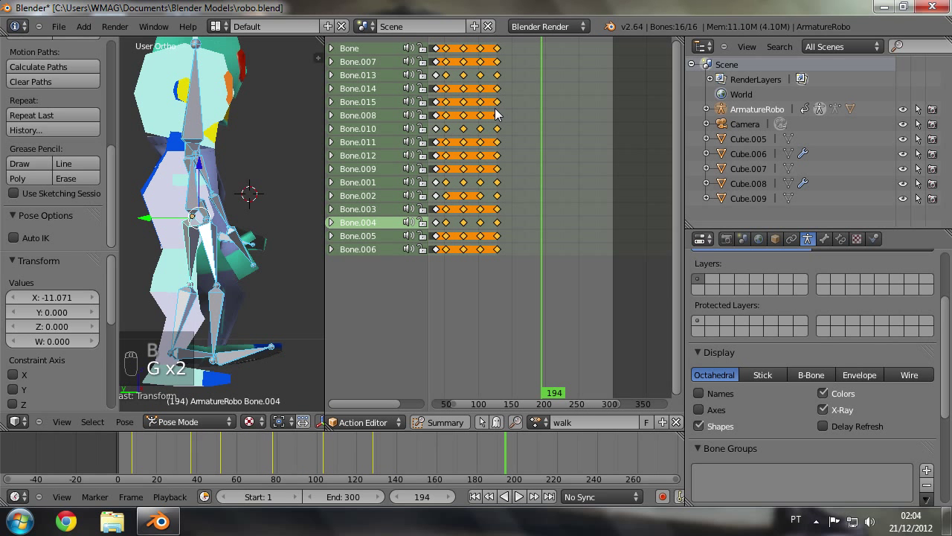
Step: Pull the last walk keyframe column about 12 frames earlier so the cycle ends near frame 77
left_click_drag(515, 231, 547, 84)
key("a")
key("b")
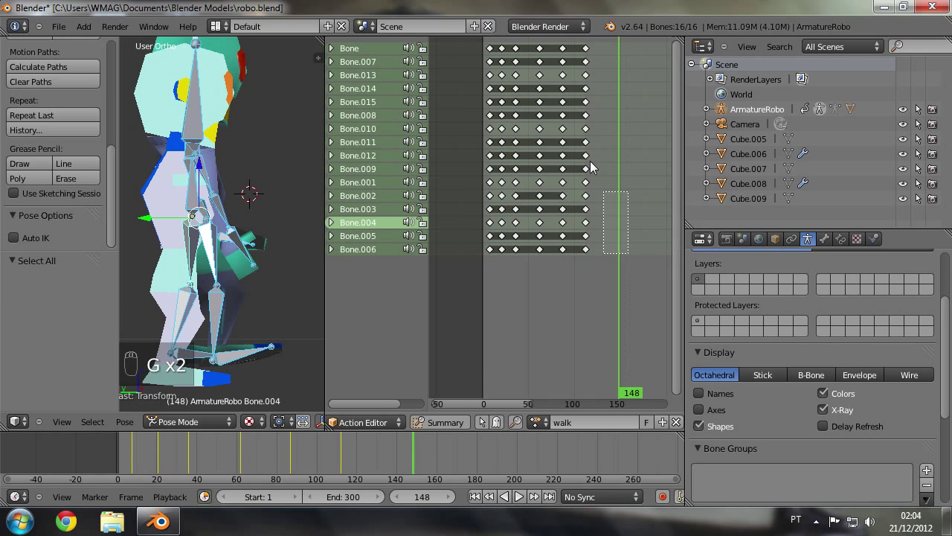
key("a")
key("b")
left_click_drag(622, 252, 553, 67)
key("a")
key("b")
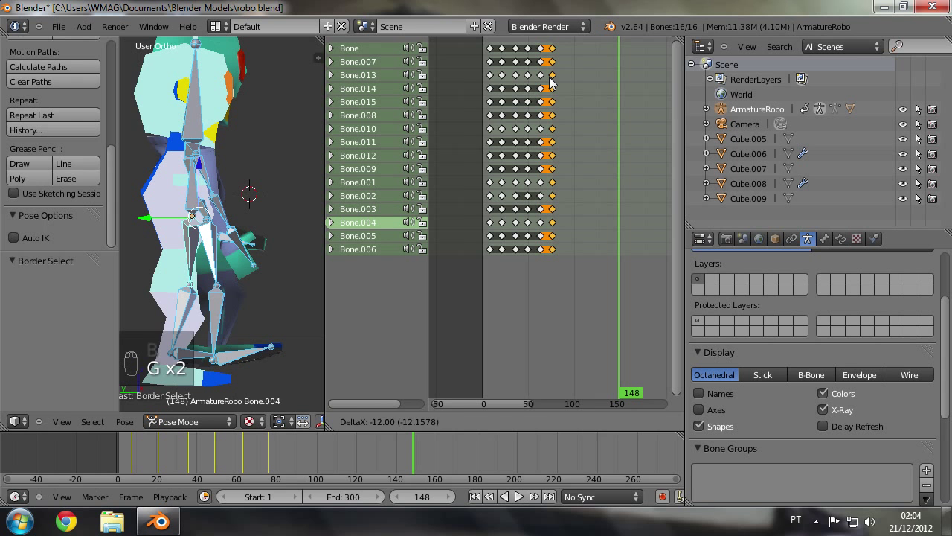
left_click_drag(609, 131, 558, 136)
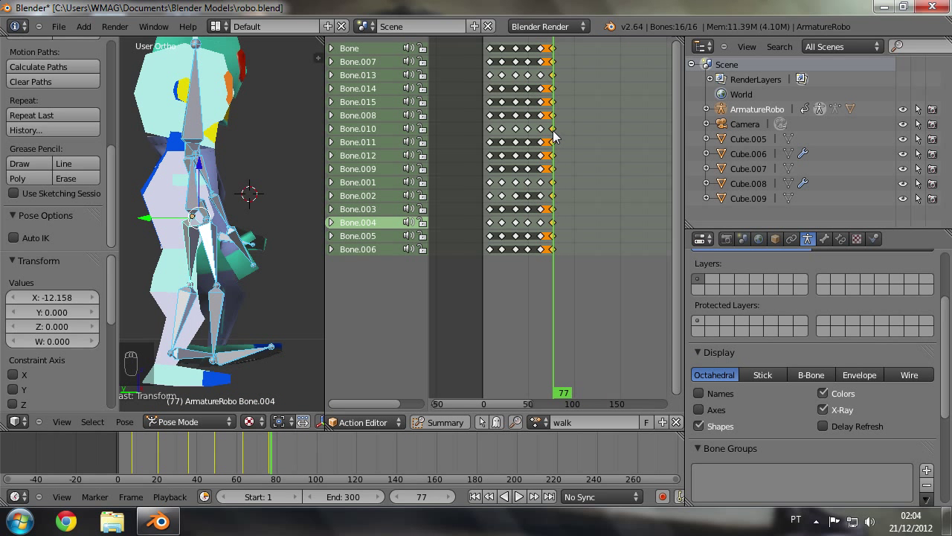
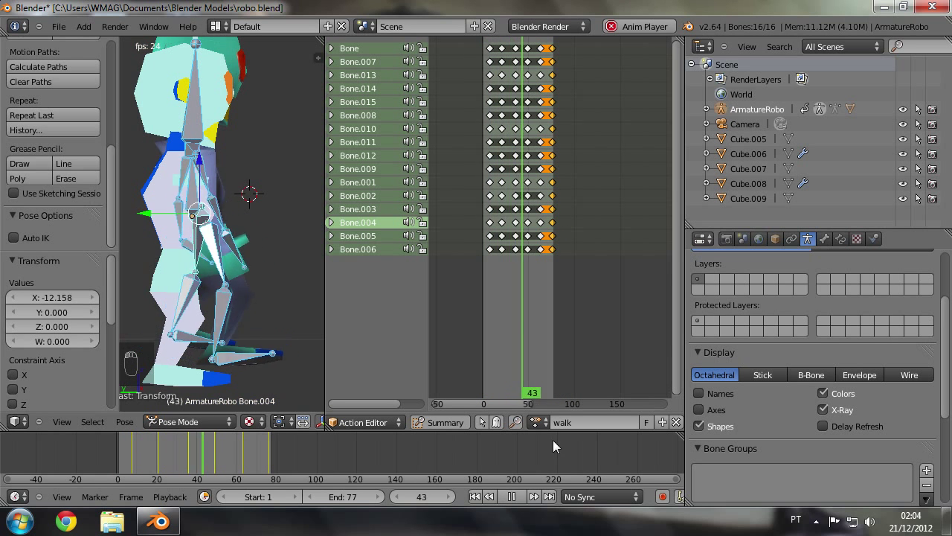
Step: Play the walk cycle with scene end at frame 77, orbiting to view the robot's side
left_click_drag(232, 191, 160, 200)
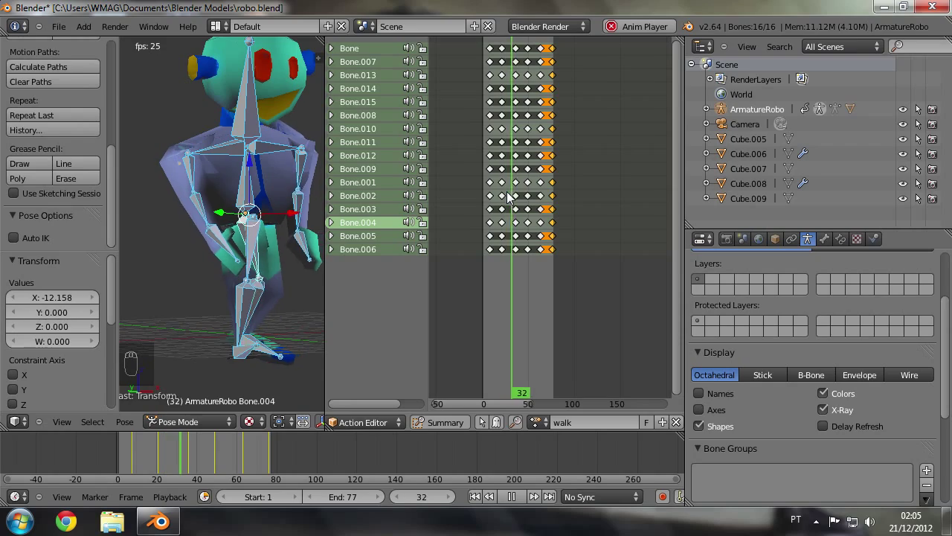
middle_click(195, 161)
middle_click(272, 210)
left_click_drag(271, 210, 346, 170)
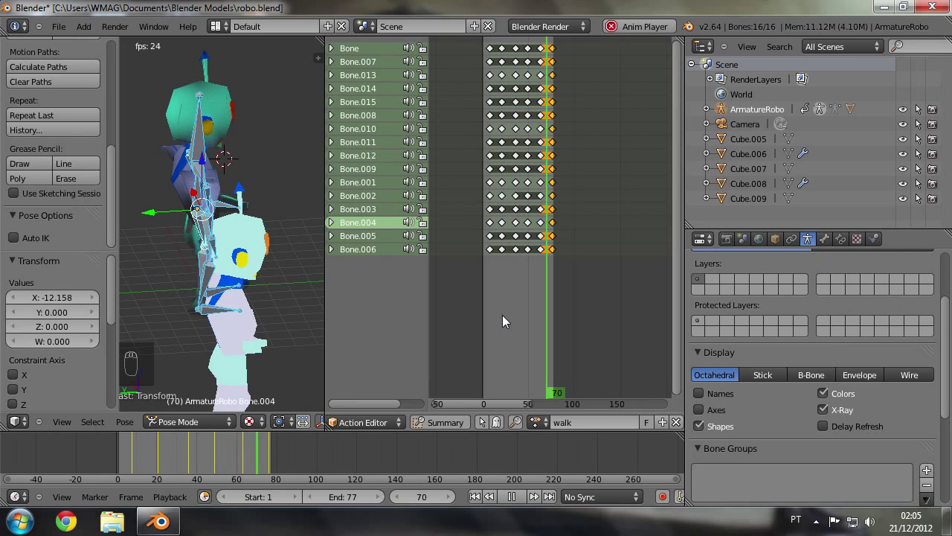
left_click_drag(514, 505, 485, 73)
Step: Stop playback, select all walk keyframes and replay while orbiting around the robot
key("a")
key("b")
key("g")
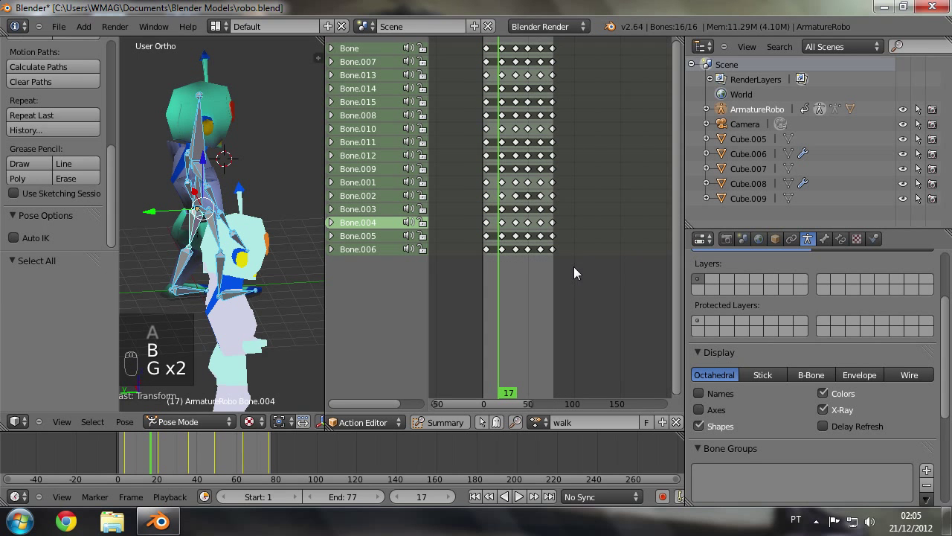
key("a")
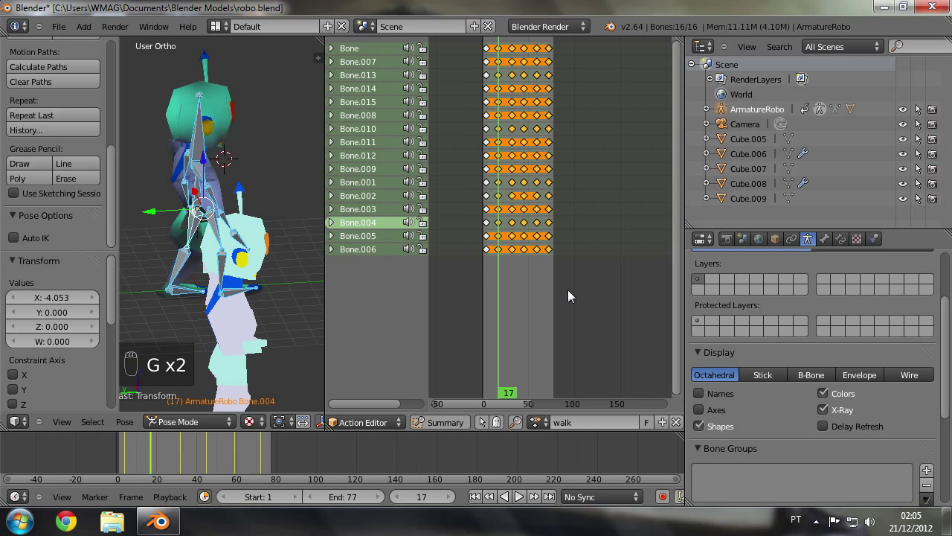
left_click_drag(567, 299, 263, 279)
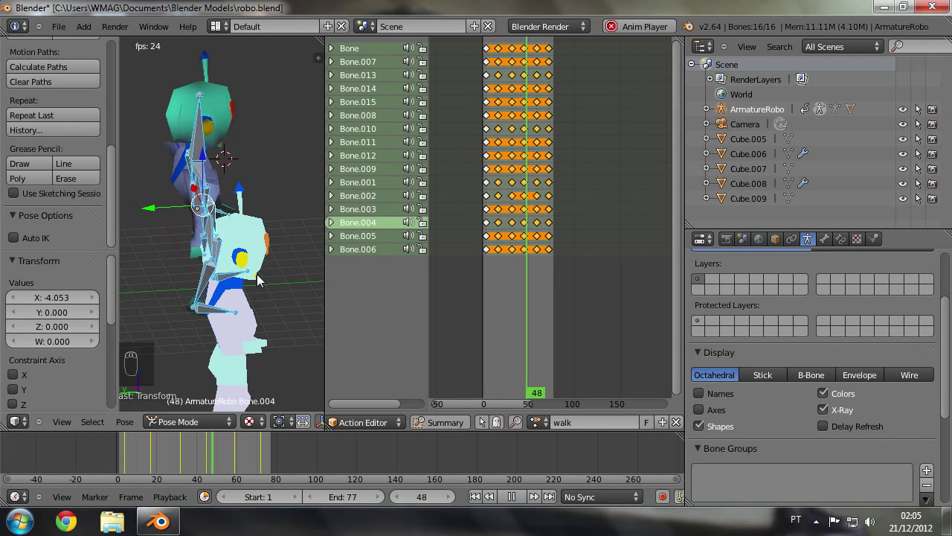
left_click_drag(263, 239, 250, 285)
left_click_drag(829, 416, 153, 270)
middle_click(218, 285)
middle_click(154, 270)
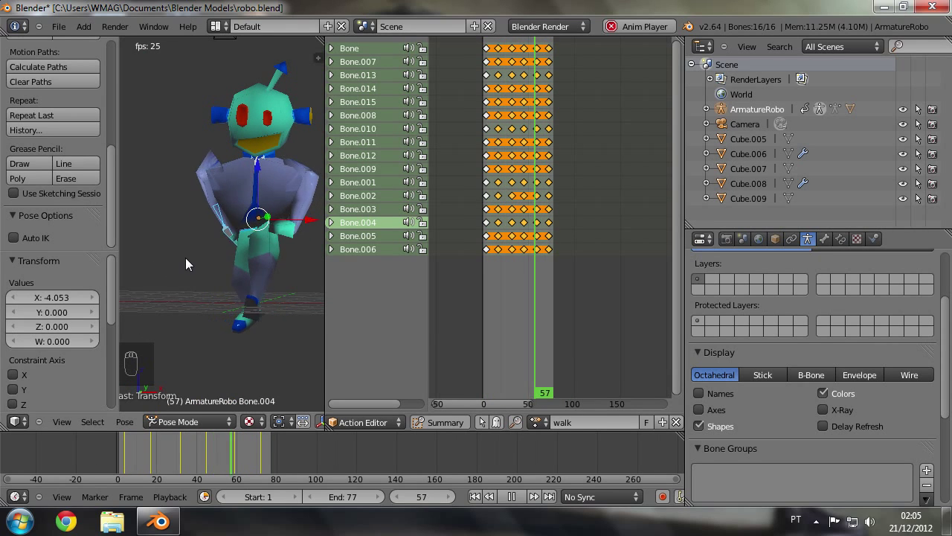
left_click_drag(187, 261, 300, 241)
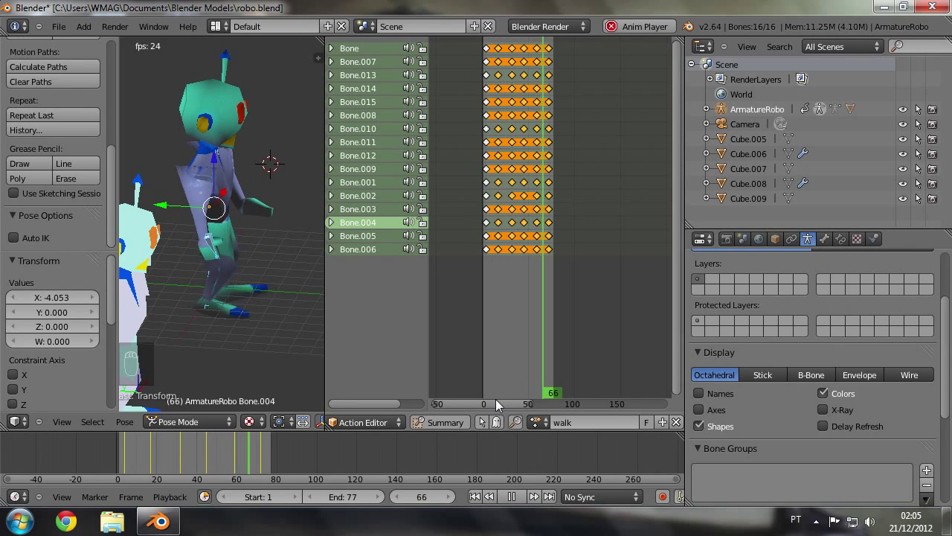
Step: Duplicate the walk action and rename the copy to jump
left_click_drag(238, 267, 395, 413)
left_click_drag(517, 503, 687, 430)
left_click_drag(687, 426, 603, 429)
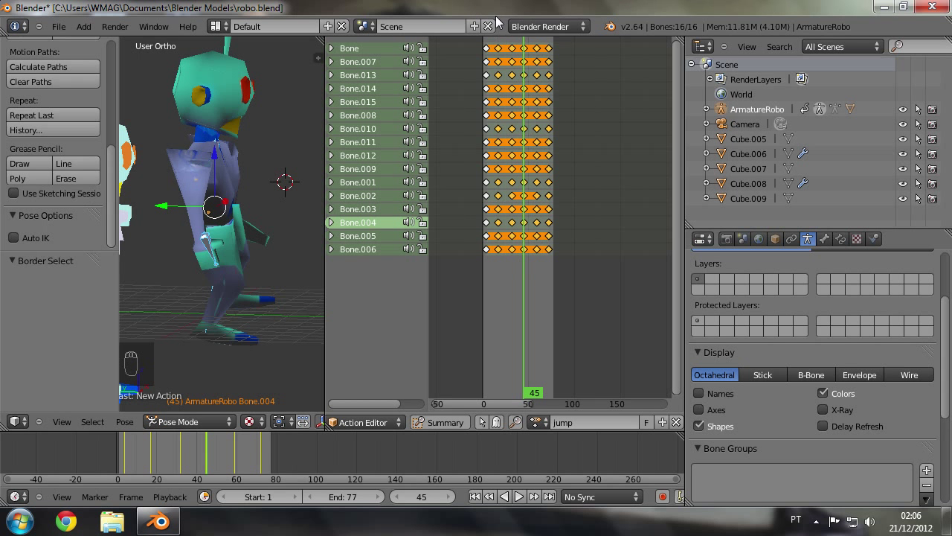
Step: Delete every jump keyframe after the first frame and step back to an earlier frame
key("b")
key("x")
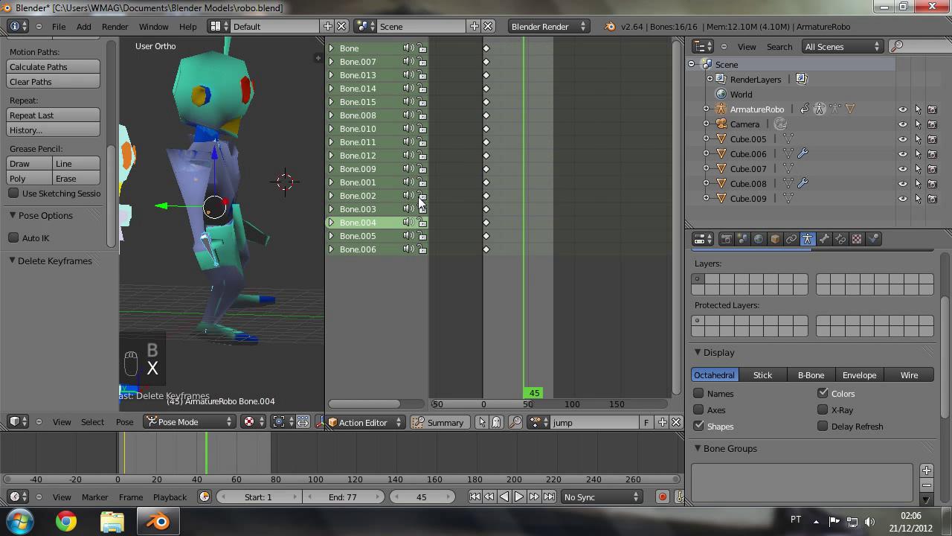
left_click_drag(522, 184, 494, 188)
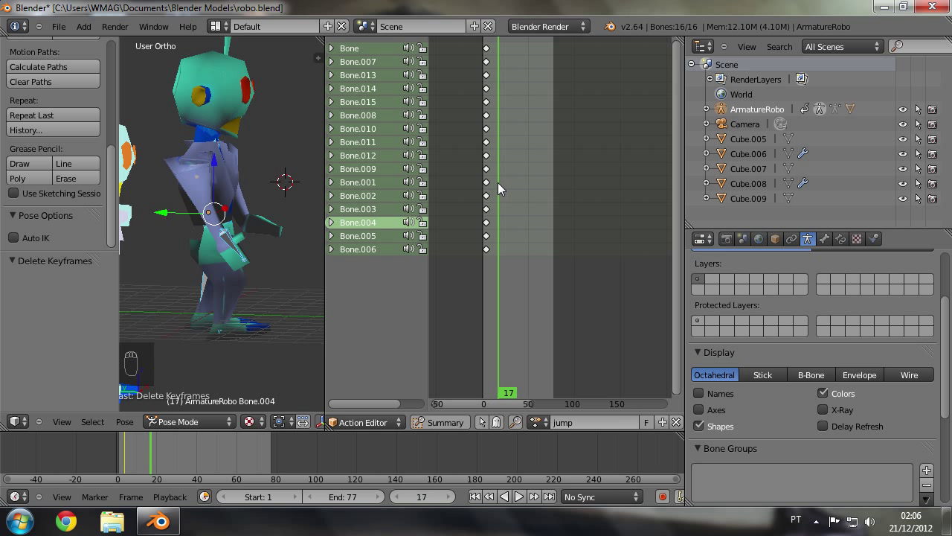
Step: Begin repositioning the robot's bones for the jump pose
left_click_drag(217, 204, 501, 233)
left_click_drag(501, 233, 217, 202)
left_click_drag(217, 201, 825, 415)
left_click_drag(826, 415, 255, 188)
left_click_drag(256, 188, 248, 320)
key("g")
key("g")
Step: Continue moving bones and set the current frame to 13 for the crouch
left_click_drag(262, 328, 245, 331)
key("g")
left_click_drag(244, 330, 253, 233)
left_click_drag(253, 234, 233, 193)
left_click_drag(233, 193, 244, 250)
key("g")
key("g")
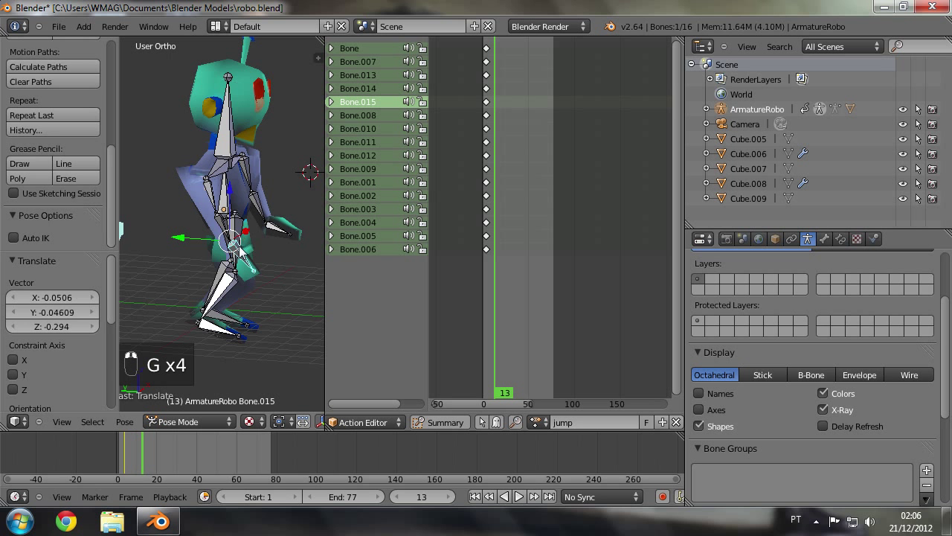
Step: Lower a leg bone and bend the body bones into the crouch at frame 13
left_click_drag(222, 232, 253, 188)
key("g")
key("g")
key("g")
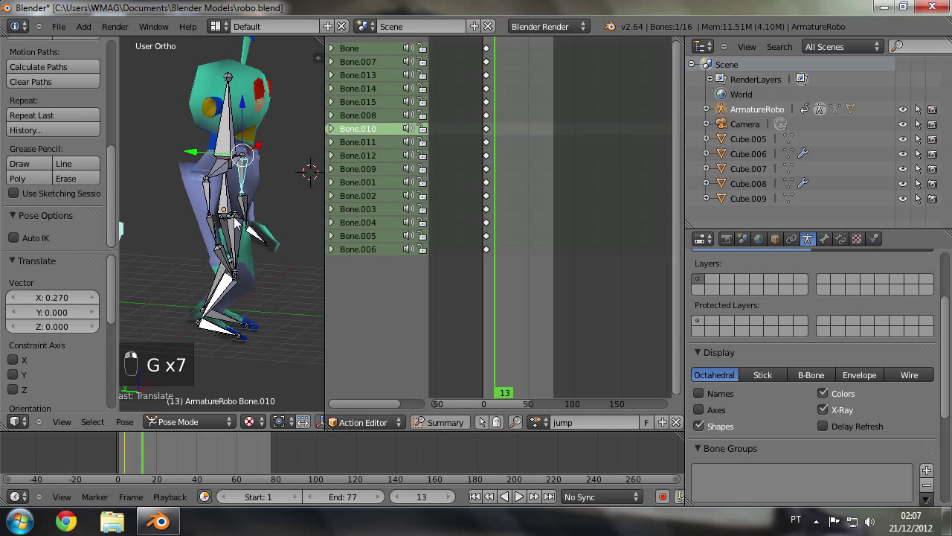
left_click_drag(250, 243, 246, 296)
left_click_drag(246, 296, 262, 255)
left_click_drag(262, 256, 252, 250)
key("g")
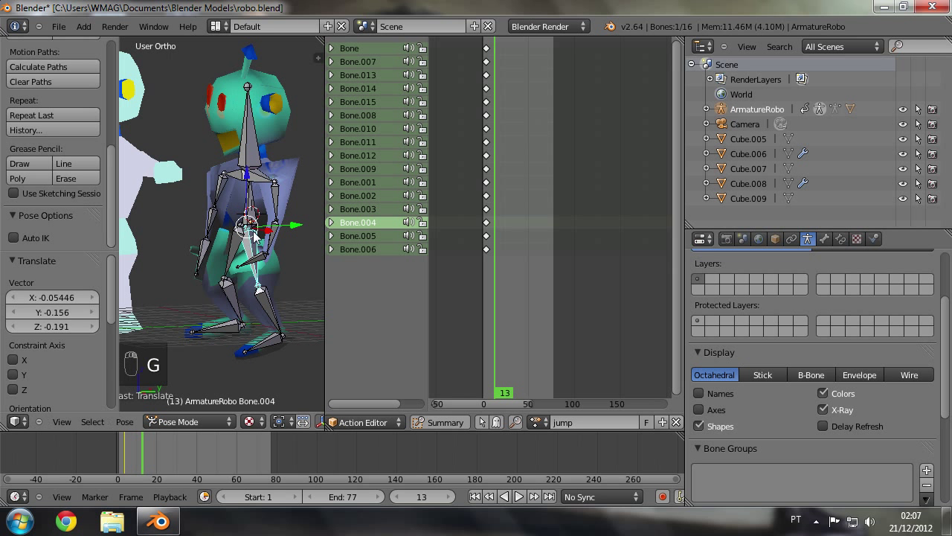
Step: Lower the other leg bone and finish repositioning bones for the crouch
left_click_drag(256, 217, 247, 158)
left_click_drag(257, 216, 250, 158)
key("g")
key("g")
key("g")
left_click_drag(248, 151, 317, 174)
left_click_drag(316, 173, 271, 289)
Step: Select all 16 bones ready for keying the crouch pose
key("a")
key("a")
key("a")
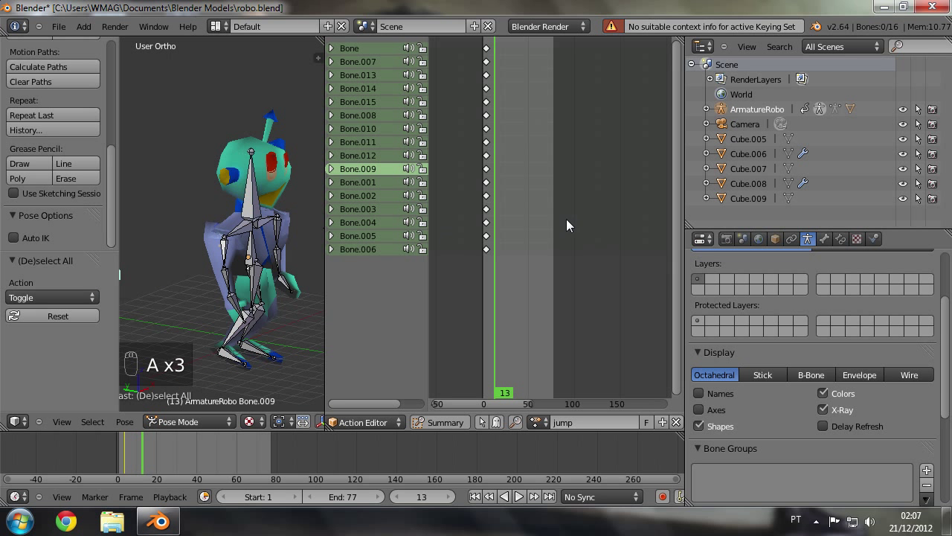
Step: Key the crouch pose for all bones at frame 13 and move on to frame 25
key("a")
key("a")
key("a")
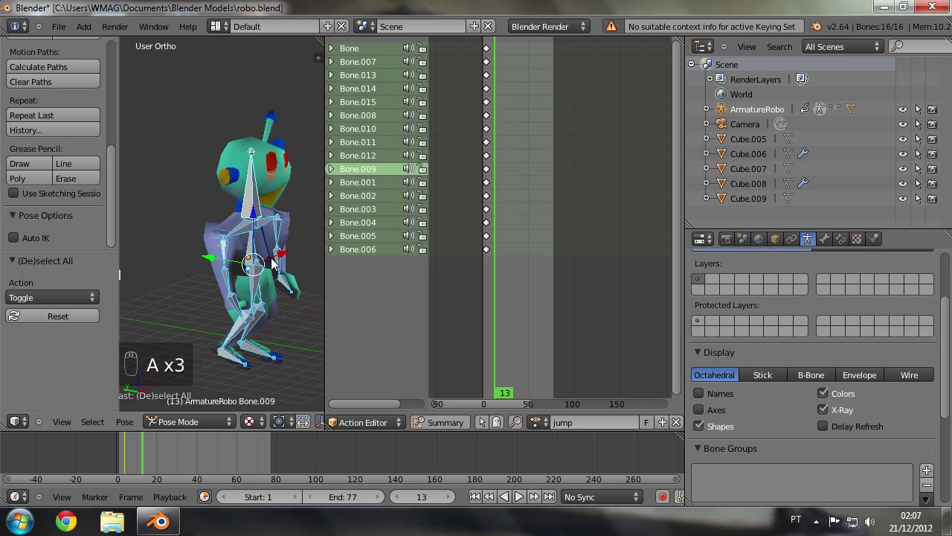
key("i")
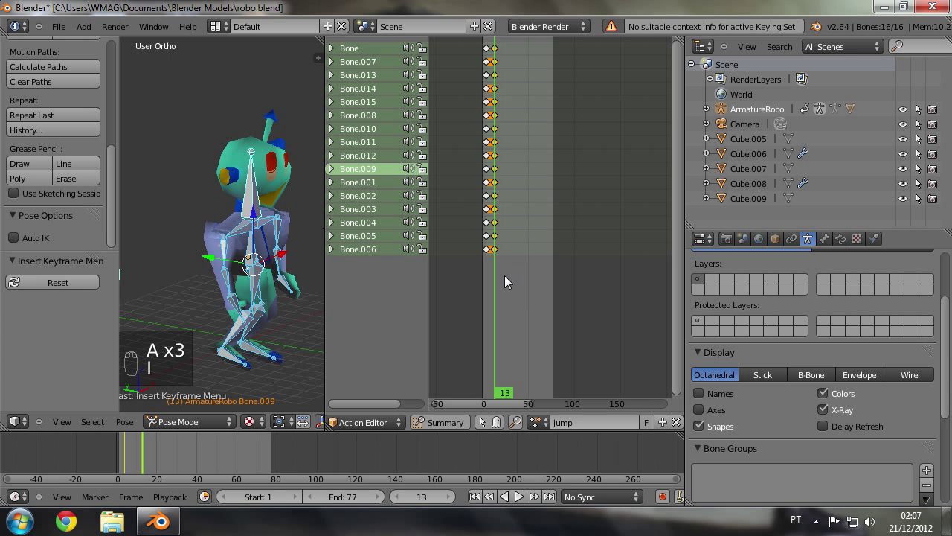
left_click_drag(501, 286, 249, 321)
left_click_drag(250, 320, 263, 297)
Step: Grab and rotate the robot's body and leg bones into the extended jump pose
key("g")
key("g")
key("r")
right_click(266, 297)
left_click_drag(266, 297, 214, 308)
key("g")
left_click(213, 305)
middle_click(216, 308)
left_click(268, 302)
right_click(268, 302)
right_click(137, 280)
key("g")
right_click(162, 290)
middle_click(153, 277)
key("r")
left_click_drag(159, 279, 198, 293)
key("g")
middle_click(202, 294)
left_click_drag(202, 295, 244, 244)
key("g")
Step: Swing the arm bones outward and refine the remaining bones of the jump pose
left_click_drag(218, 283, 245, 243)
key("g")
left_click_drag(244, 244, 277, 300)
key("g")
key("g")
left_click(283, 303)
left_click_drag(288, 310, 281, 278)
key("g")
key("g")
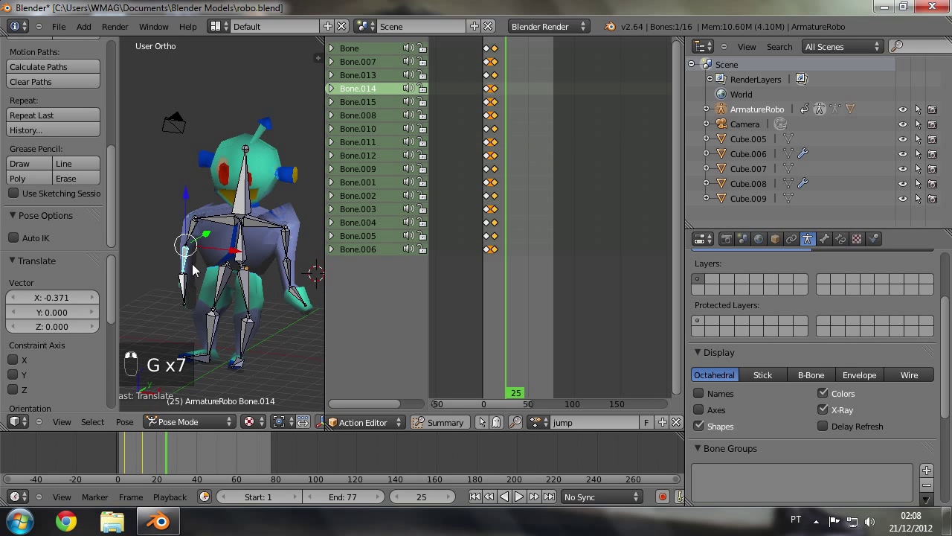
key("g")
left_click_drag(270, 289, 265, 285)
key("g")
left_click_drag(257, 292, 265, 286)
key("r")
left_click_drag(275, 282, 265, 287)
key("r")
Step: Nudge a last bone, select all 16 bones and key the jump pose at frame 25
key("a")
right_click(266, 287)
left_click_drag(266, 287, 268, 277)
key("a")
key("g")
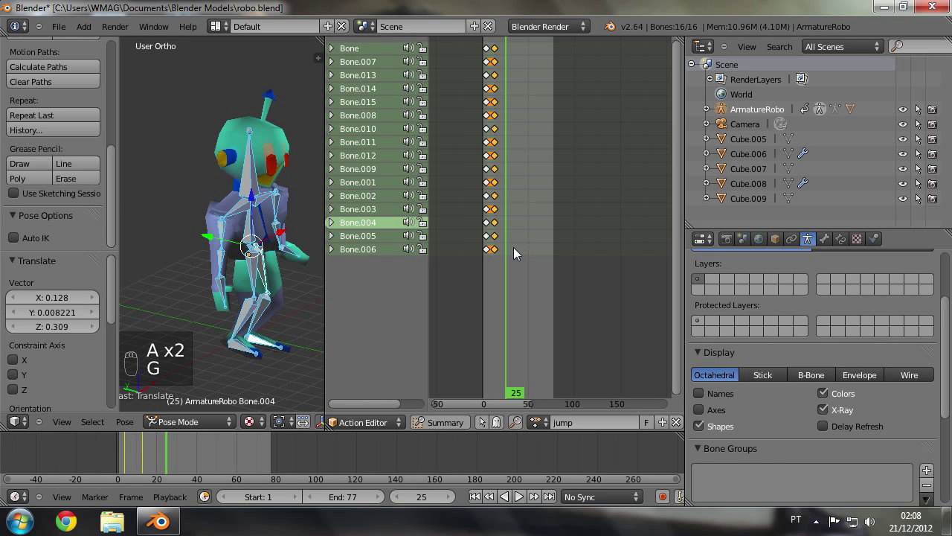
key("a")
left_click(237, 281)
key("a")
key("a")
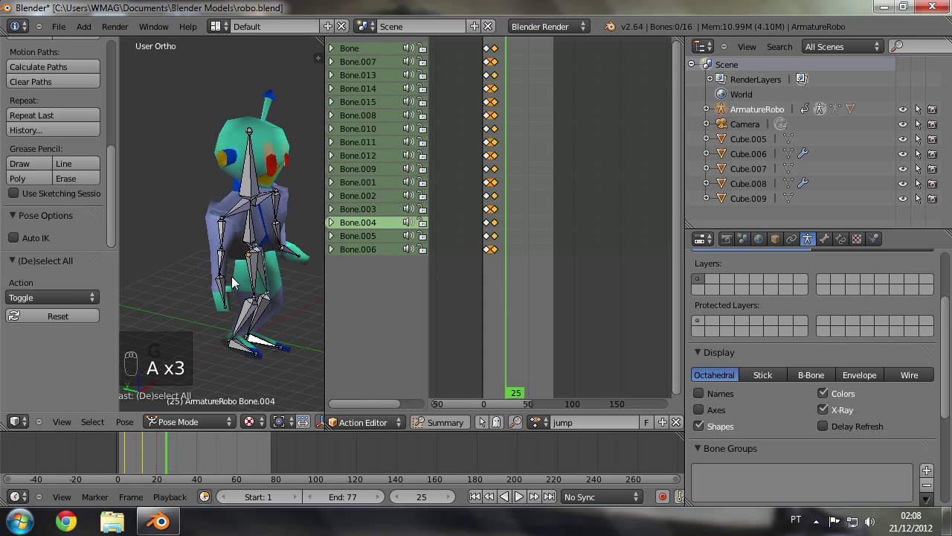
key("a")
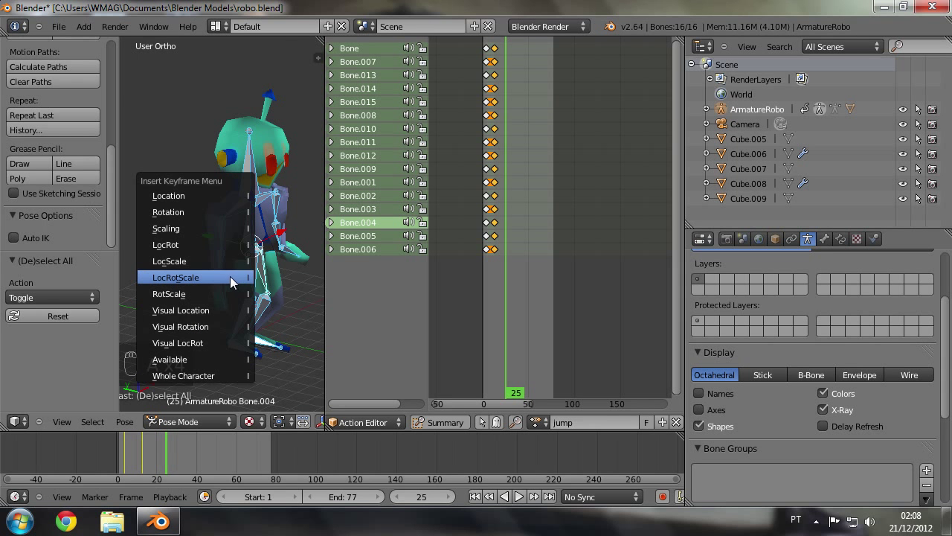
key("i")
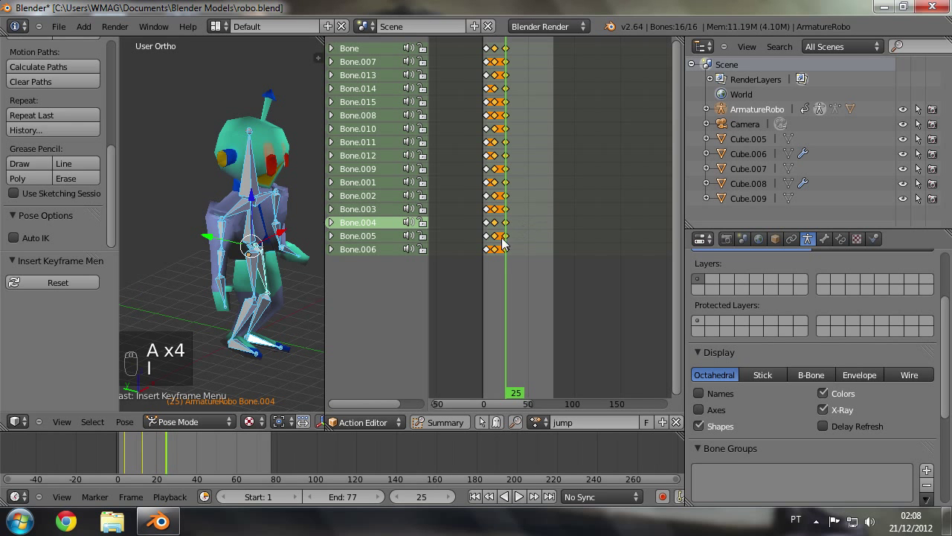
Step: Copy the frame-0 pose keys to the end of the jump and set the scene End frame to 38
left_click_drag(508, 276, 275, 282)
key("a")
key("a")
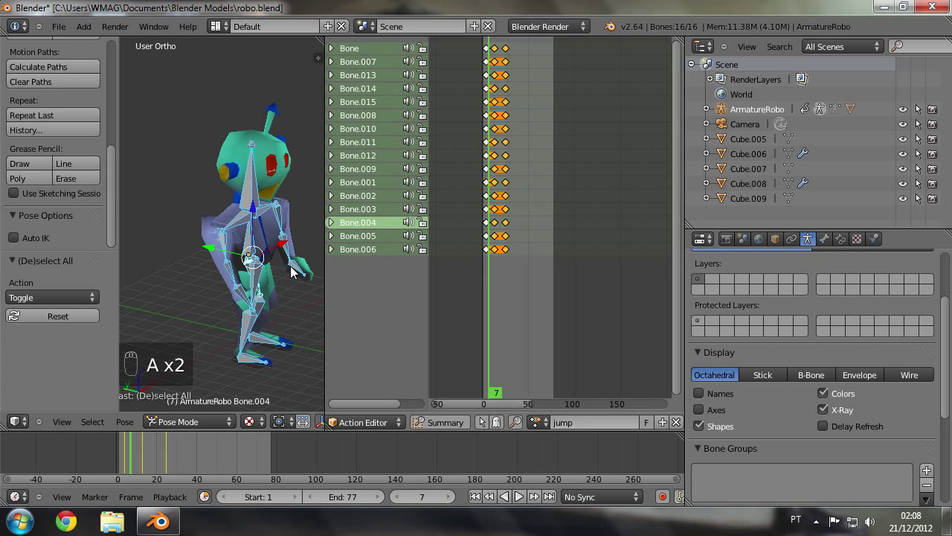
key("ctrl+c")
left_click_drag(539, 262, 519, 279)
key("ctrl+v")
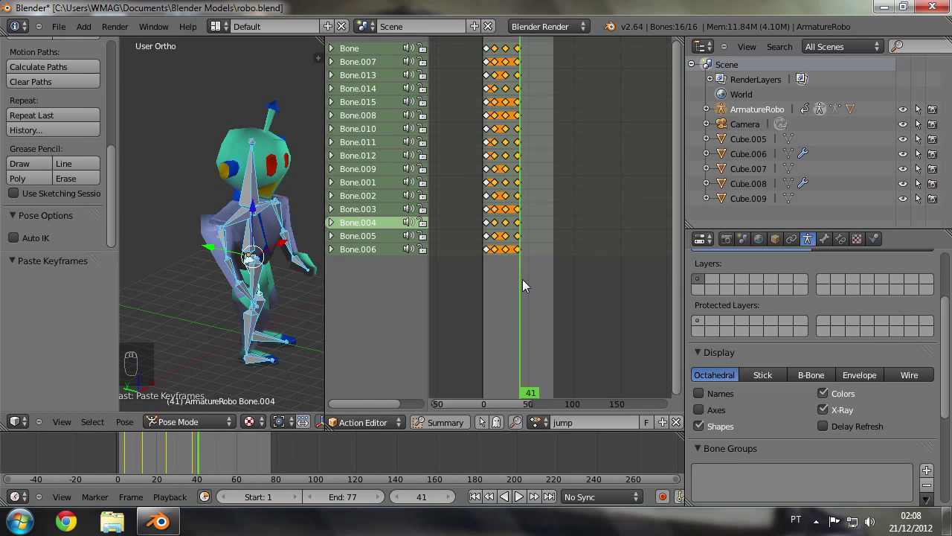
left_click_drag(524, 295, 364, 499)
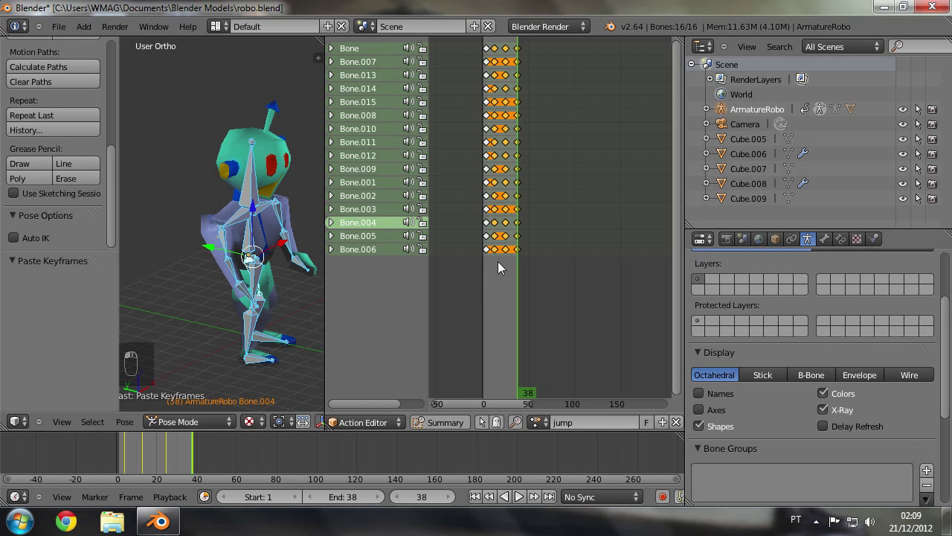
key("g")
key("g")
left_click_drag(523, 286, 513, 361)
left_click_drag(513, 361, 520, 501)
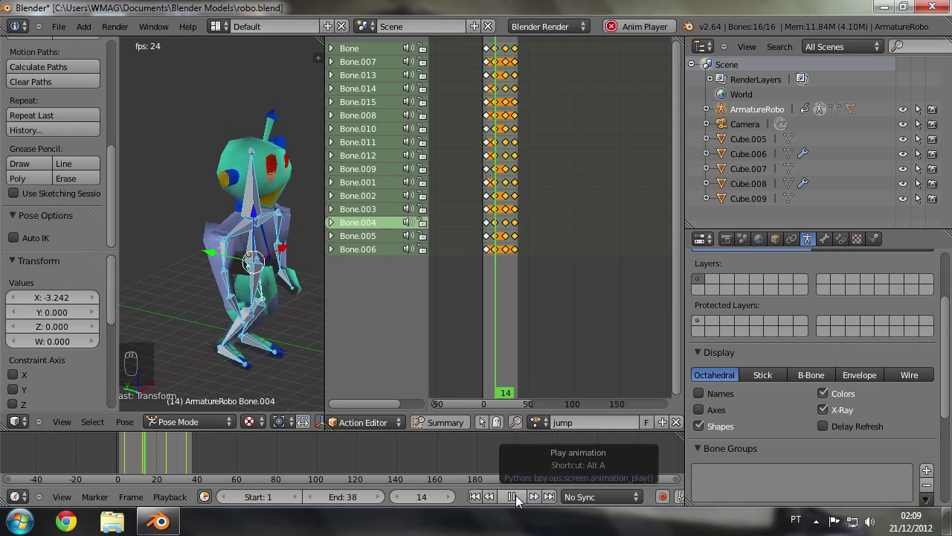
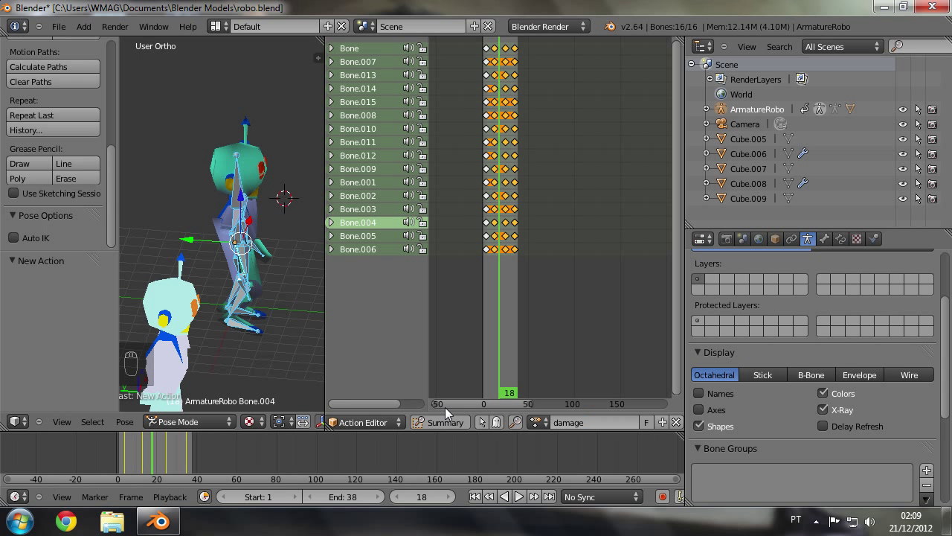
Step: Delete the unwanted keyframes from the damage action, keeping the start pose
left_click_drag(215, 169, 507, 262)
key("c")
key("Delete")
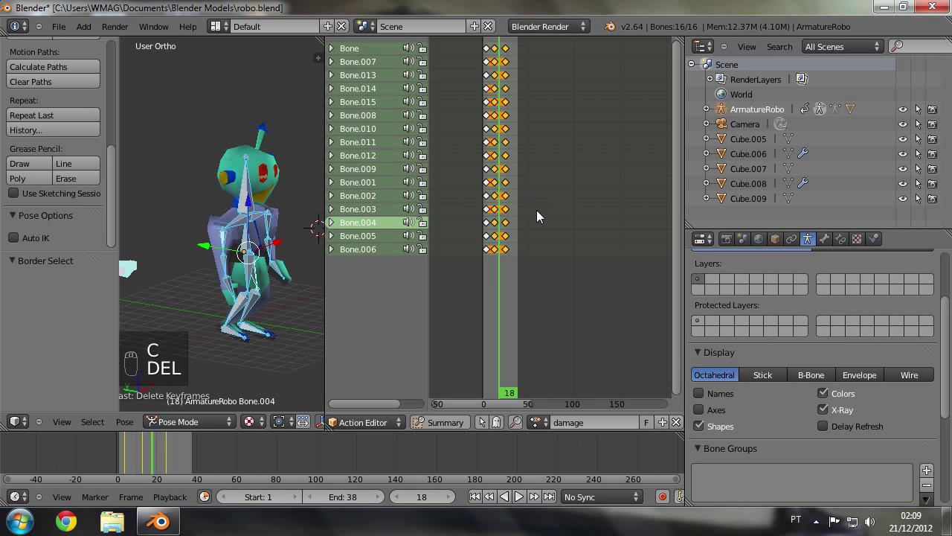
key("x")
key("a")
Step: Tilt the head back and rotate another bone into a hit pose, then key LocRot for all bones
left_click_drag(223, 272, 503, 268)
left_click_drag(503, 268, 300, 241)
left_click_drag(300, 241, 275, 186)
left_click_drag(275, 186, 271, 200)
key("r")
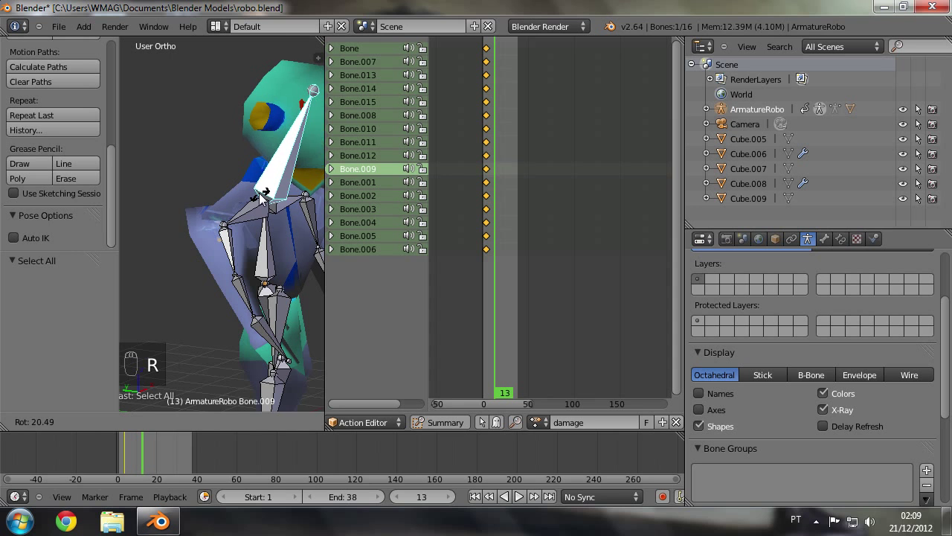
left_click_drag(235, 244, 311, 229)
key("r")
key("r")
right_click(297, 232)
left_click_drag(223, 230, 154, 281)
key("a")
key("a")
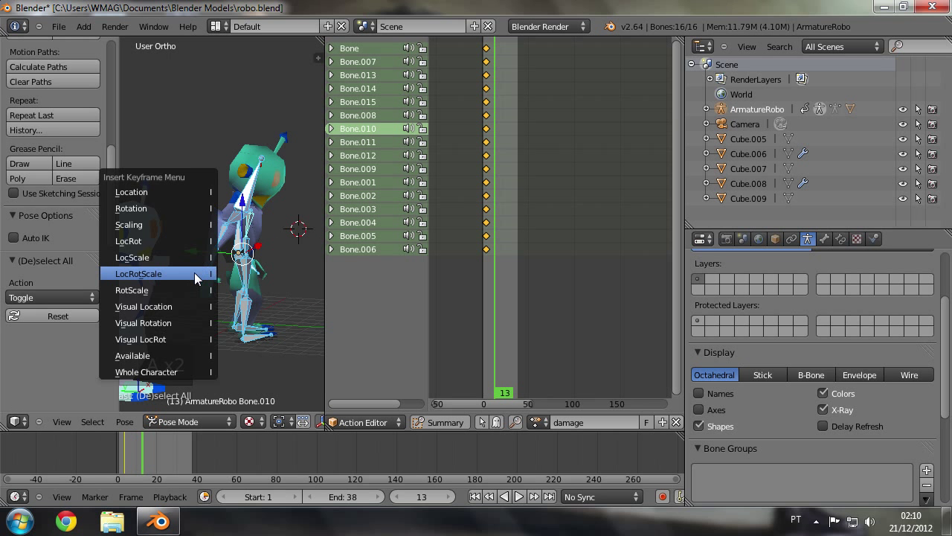
key("i")
Step: Paste the start pose at frame 26, set End to 26 and duplicate the action as attack
left_click_drag(512, 256, 509, 270)
key("ctrl+c")
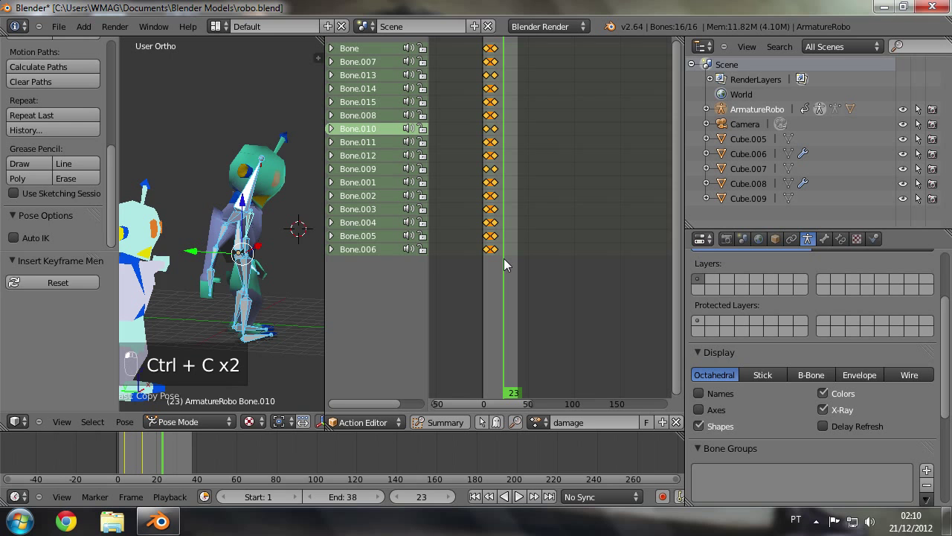
key("ctrl+v")
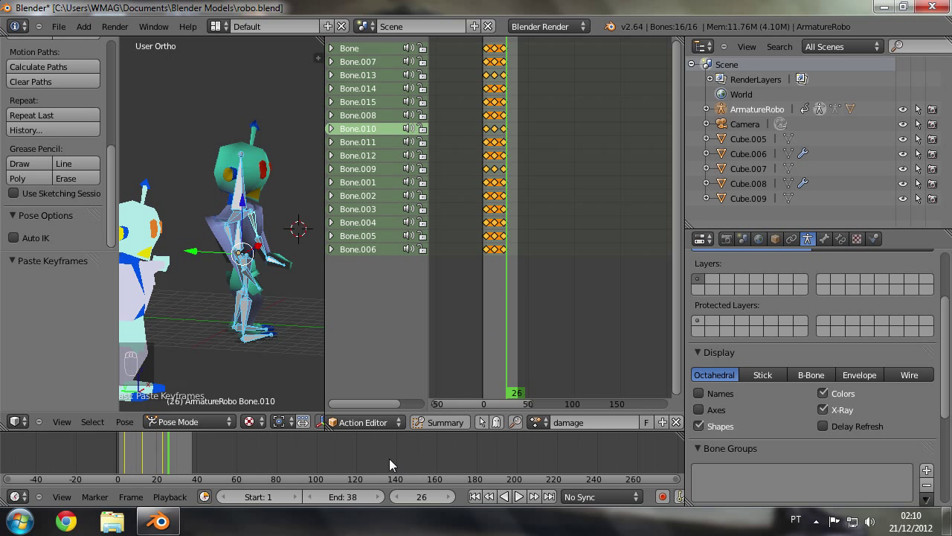
left_click_drag(330, 501, 234, 280)
left_click_drag(235, 280, 190, 294)
left_click_drag(197, 297, 670, 427)
left_click_drag(669, 427, 615, 429)
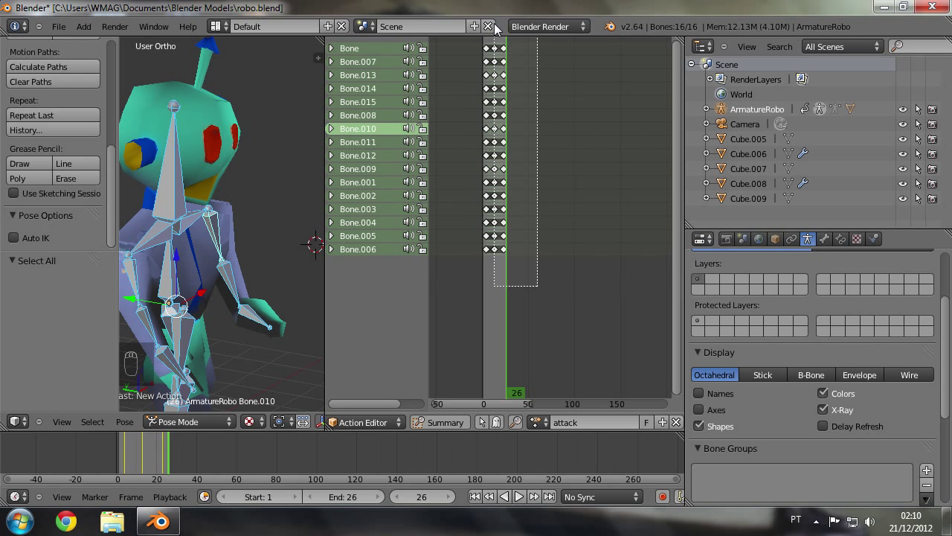
Step: Box-select and delete the attack action's later keyframes, keeping only the first column
key("a")
key("b")
key("x")
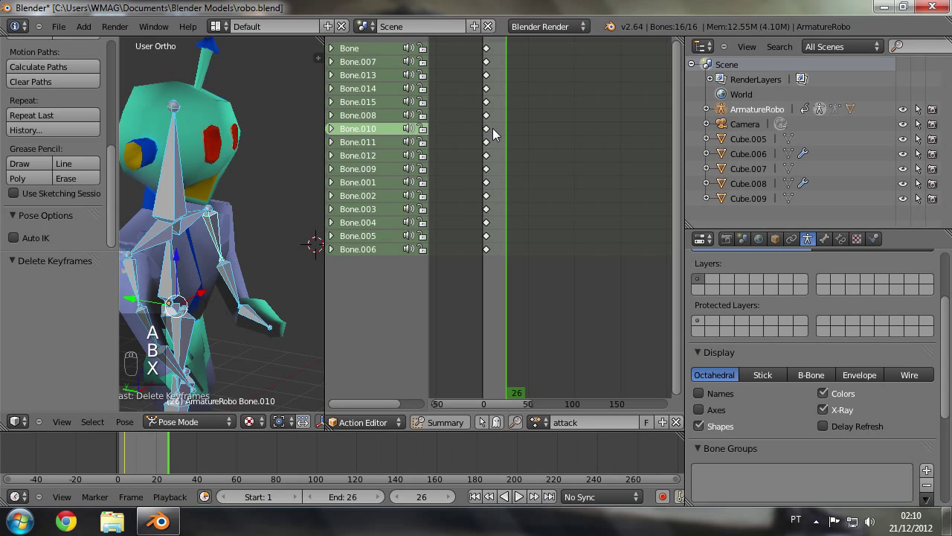
left_click_drag(508, 139, 187, 266)
middle_click(188, 266)
left_click(163, 274)
Step: Move to frame 11 and begin rotating the robot's upper arm bone forward
left_click_drag(202, 264, 493, 224)
left_click_drag(494, 225, 208, 278)
middle_click(208, 279)
left_click_drag(127, 269, 57, 242)
middle_click(225, 244)
key("r")
left_click_drag(222, 246, 61, 240)
key("r")
left_click_drag(57, 242, 190, 246)
left_click_drag(190, 246, 235, 249)
key("r")
left_click_drag(218, 245, 216, 247)
Step: Rotate the arm bones so the robot's arm points straight forward for the attack
key("r")
key("r")
left_click_drag(235, 248, 243, 224)
left_click_drag(243, 224, 237, 226)
key("r")
left_click_drag(237, 227, 286, 213)
left_click_drag(286, 213, 353, 232)
key("r")
left_click_drag(242, 242, 305, 205)
key("r")
right_click(293, 209)
left_click_drag(288, 213, 233, 275)
middle_click(228, 280)
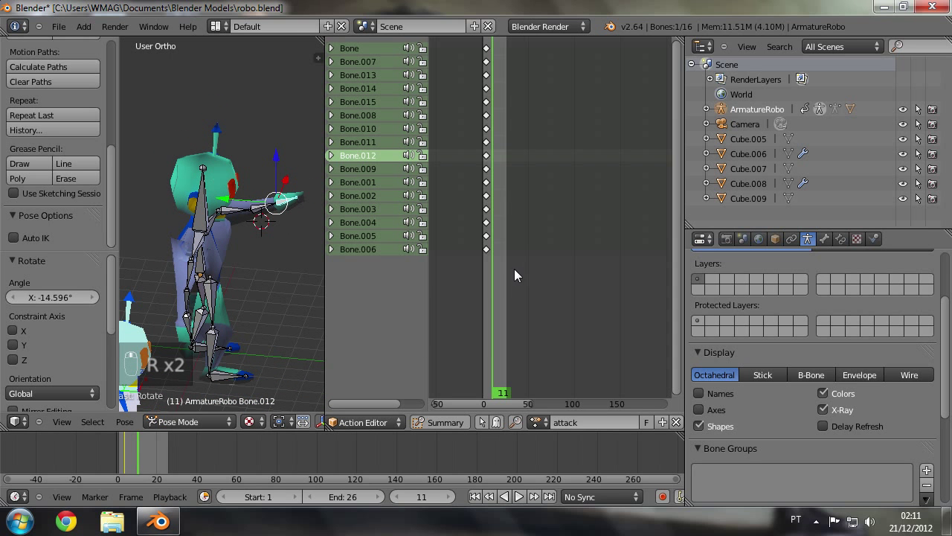
Step: Select all bones and key the forward-arm pose at frame 11
key("a")
key("a")
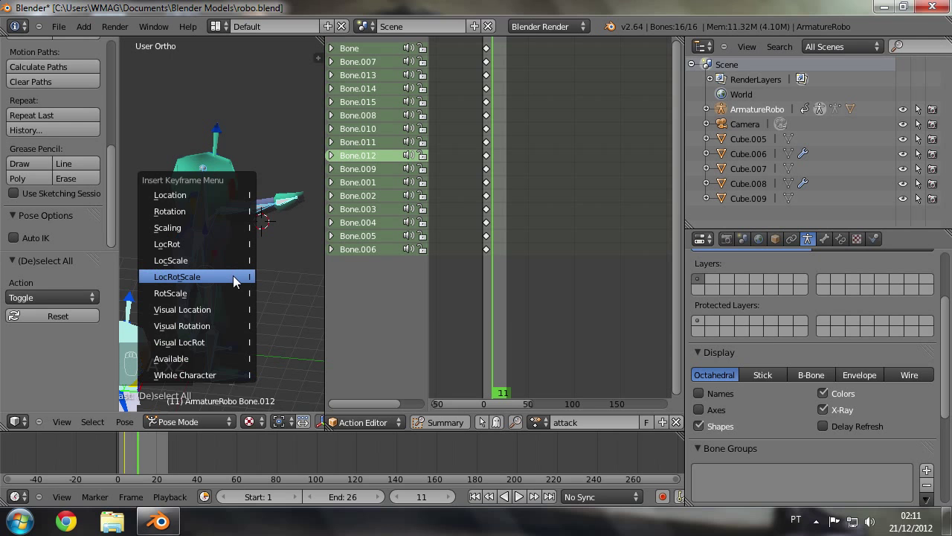
key("i")
left_click_drag(494, 278, 490, 276)
left_click(490, 276)
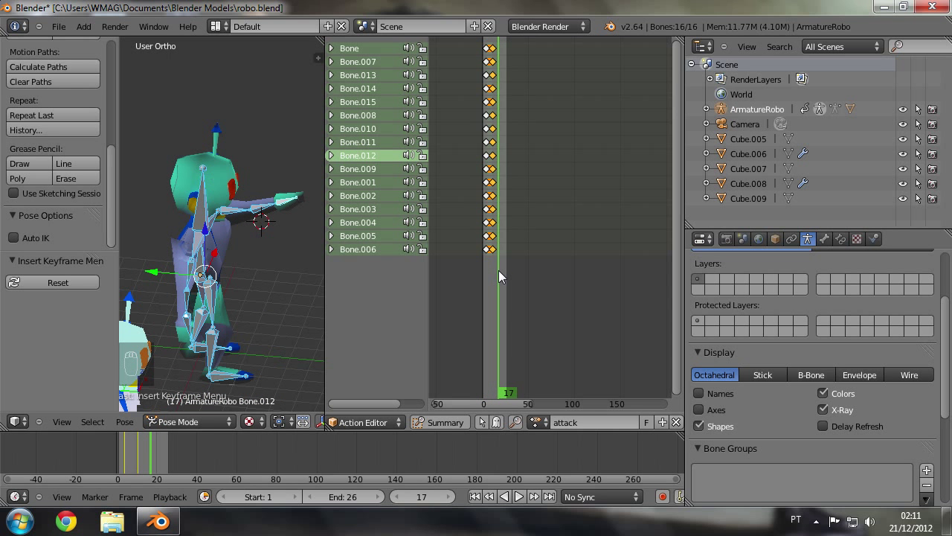
Step: At frame 19, rotate the upper arm and shoulder bones to push the arm forward
left_click(236, 250)
middle_click(241, 251)
middle_click(205, 262)
middle_click(212, 282)
left_click_drag(213, 281, 229, 238)
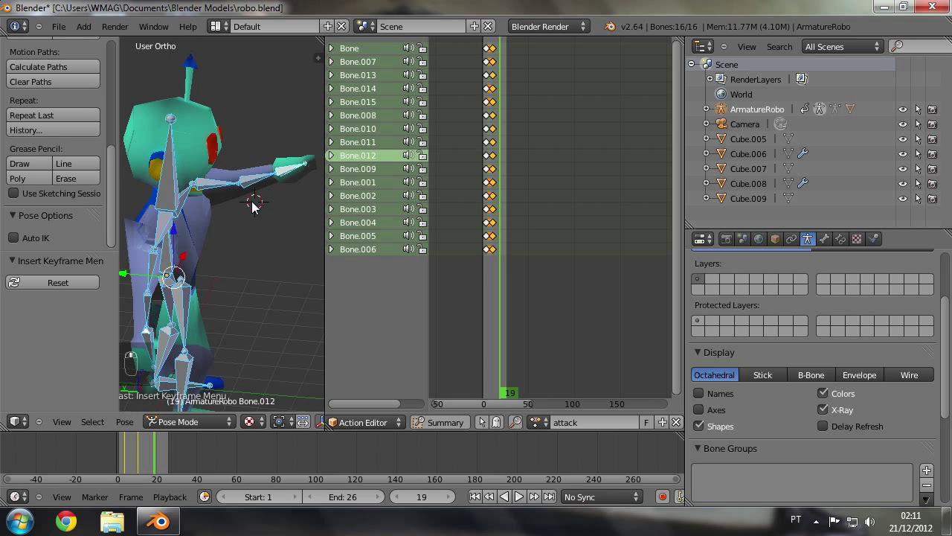
left_click_drag(233, 187, 241, 193)
key("r")
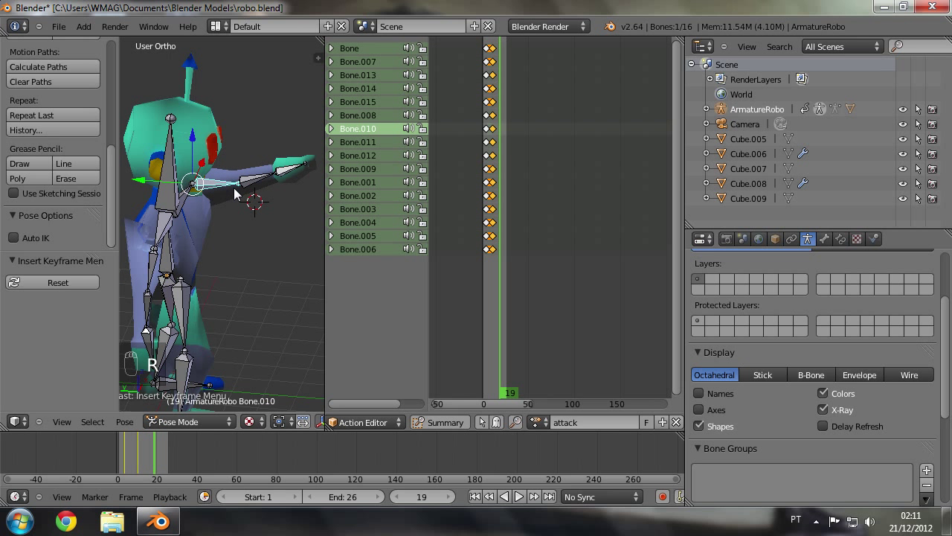
left_click_drag(251, 188, 254, 186)
key("r")
left_click_drag(193, 203, 184, 201)
key("r")
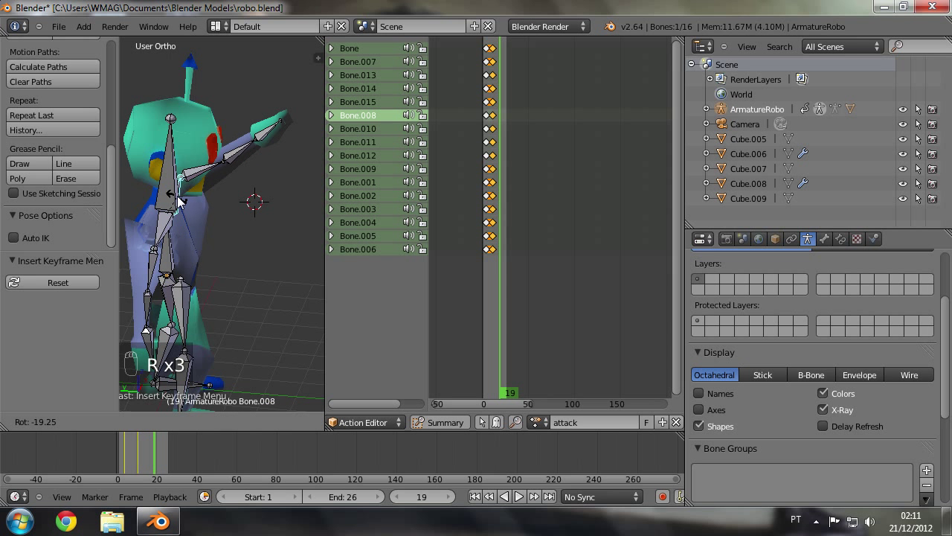
left_click_drag(215, 171, 213, 176)
Step: Extend the arm further with more bone rotations and key all bones at frame 19
left_click_drag(215, 171, 240, 168)
key("r")
left_click(239, 168)
key("r")
left_click_drag(270, 151, 268, 147)
left_click_drag(270, 151, 150, 242)
key("r")
key("a")
key("a")
key("i")
Step: Copy the frame-10 keyframe column and paste it as a new column around frame 17
left_click_drag(502, 261, 508, 258)
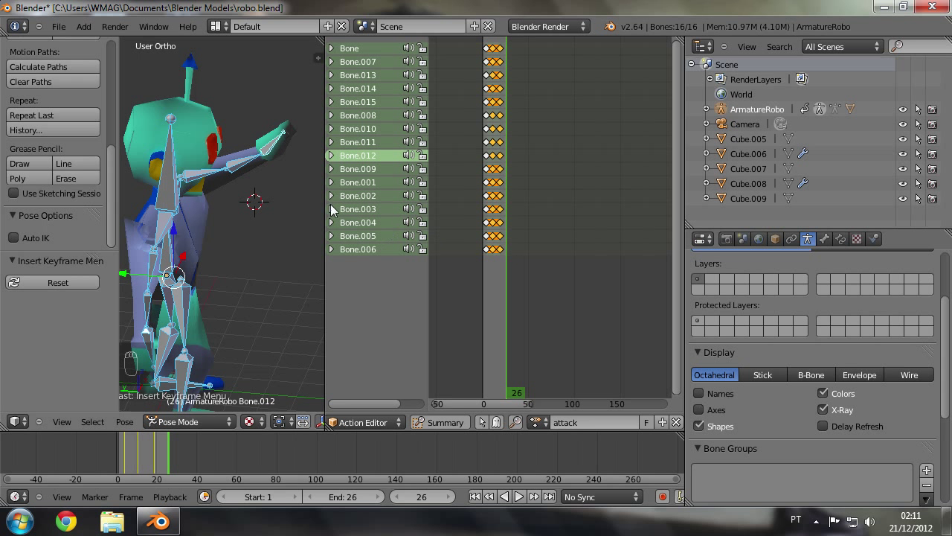
key("a")
left_click_drag(509, 253, 264, 237)
key("a")
key("a")
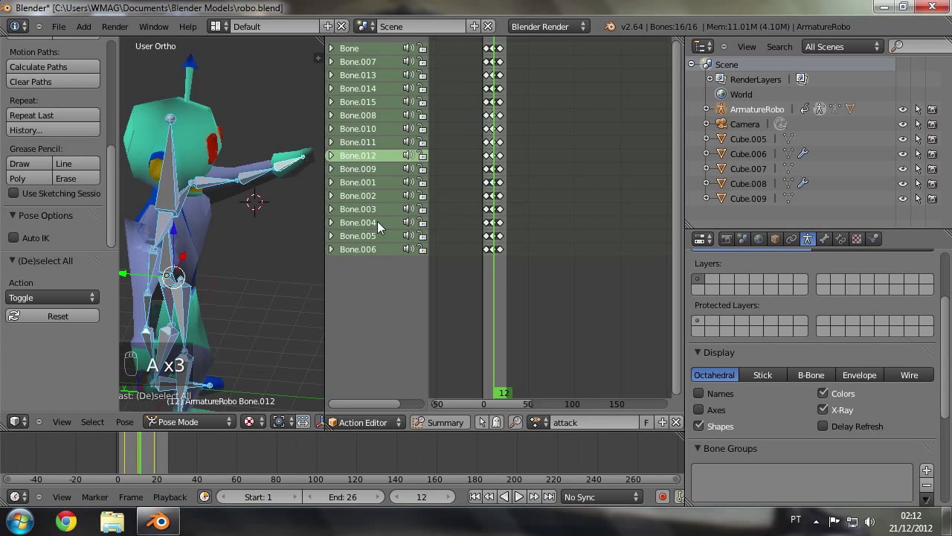
key("ctrl+c")
left_click_drag(494, 281, 498, 281)
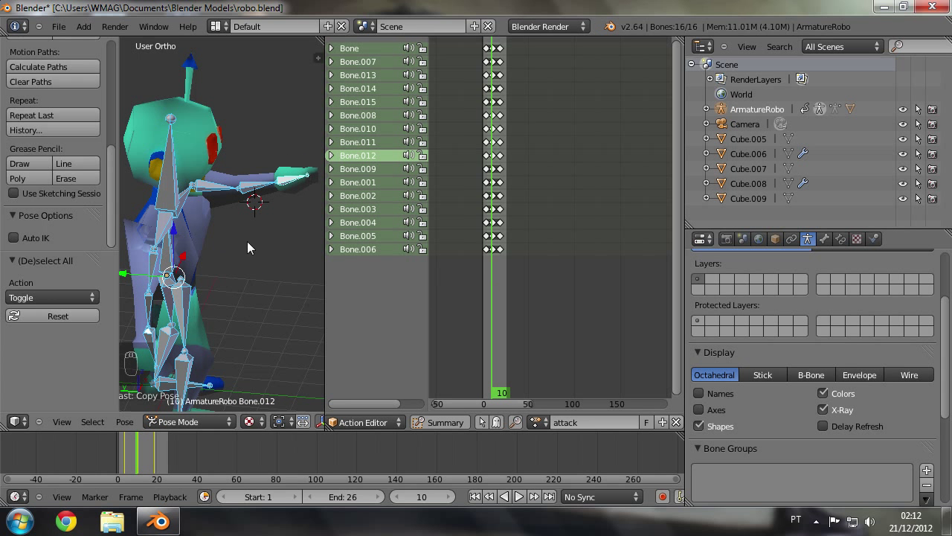
key("ctrl+c")
left_click_drag(496, 302, 502, 304)
key("ctrl+v")
left_click_drag(511, 282, 513, 280)
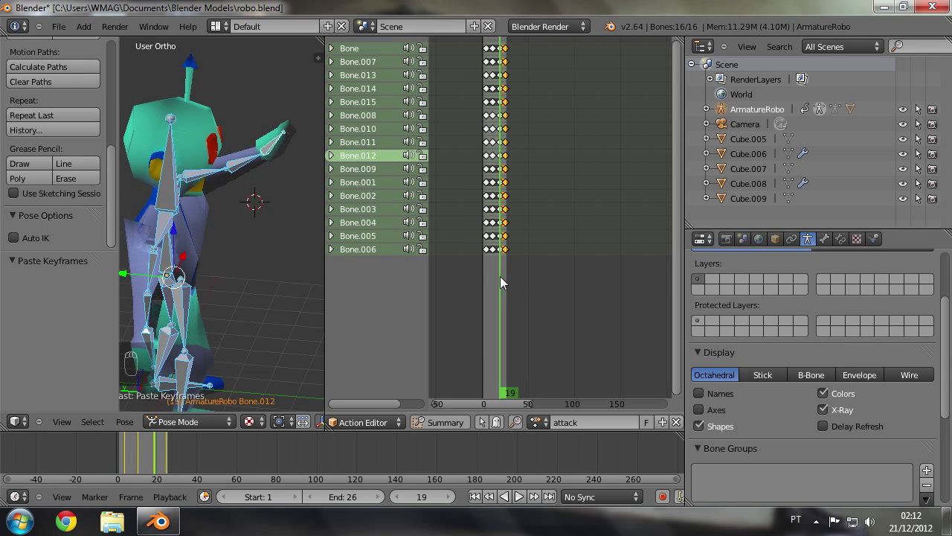
Step: Adjust the raised-arm attack pose with a grab move constrained along X
middle_click(223, 242)
left_click_drag(201, 246, 358, 502)
key("g")
left_click_drag(226, 208, 507, 228)
key("x")
left_click_drag(497, 255, 259, 231)
Step: Box-select the later keys, copy them and paste a closing keyframe column near frame 29
key("b")
key("a")
key("a")
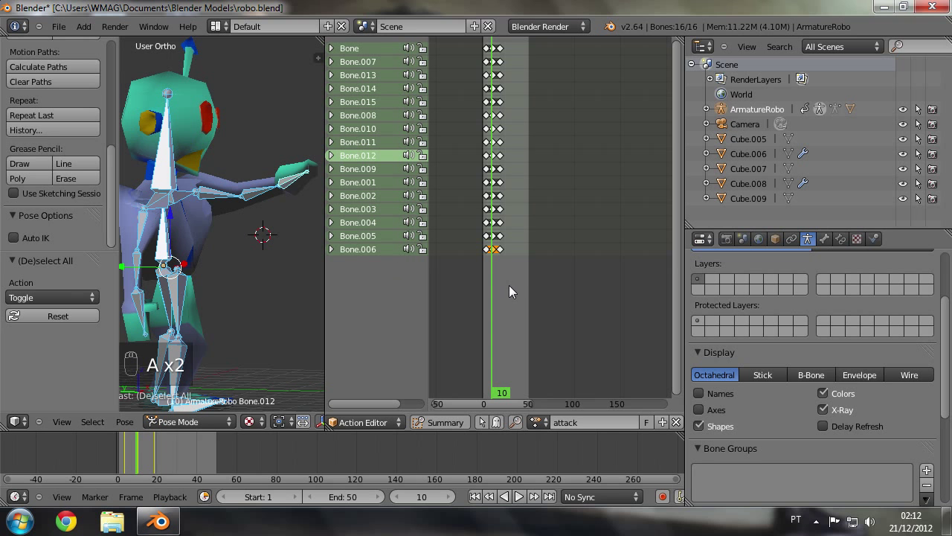
key("ctrl+c")
left_click_drag(515, 287, 514, 287)
key("ctrl+v")
left_click_drag(514, 288, 511, 288)
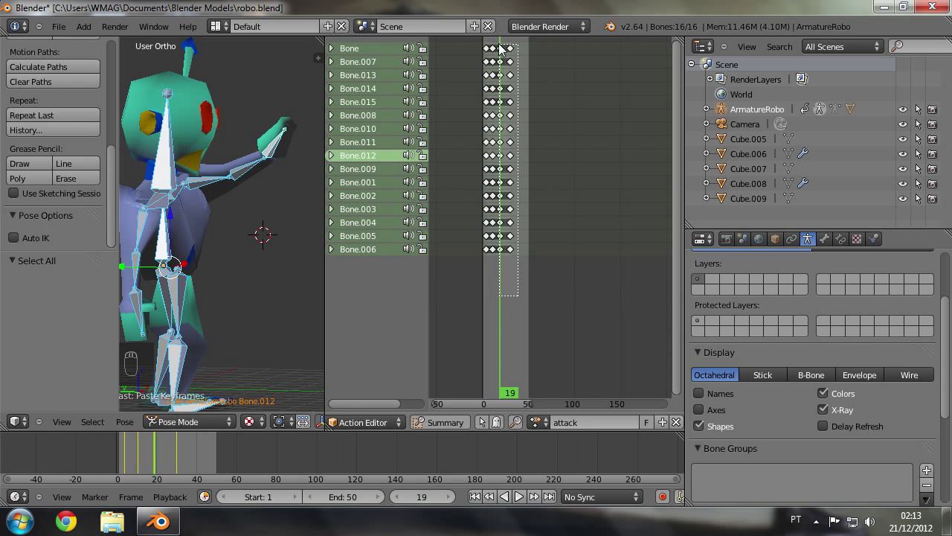
Step: Shift the later attack keyframes 12 frames later and play back the animation
key("a")
key("b")
key("g")
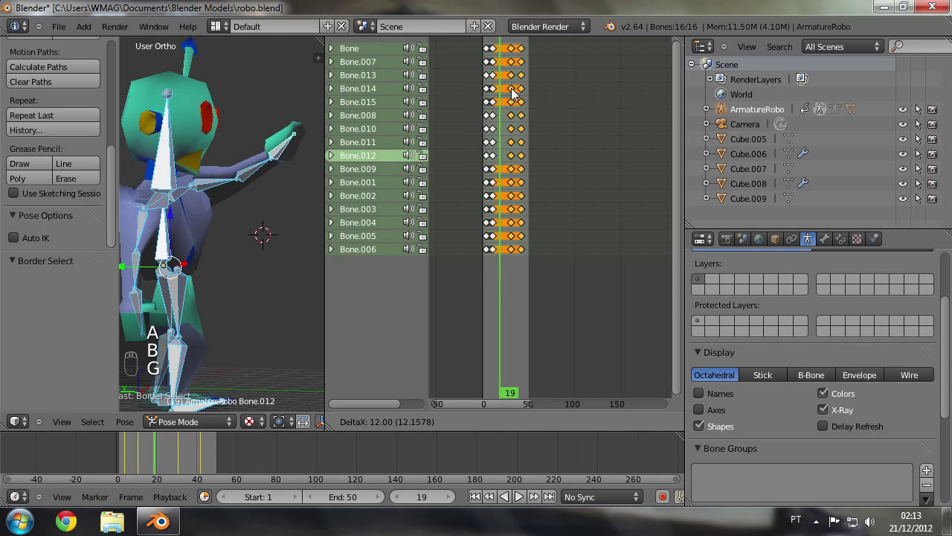
left_click_drag(502, 175, 500, 173)
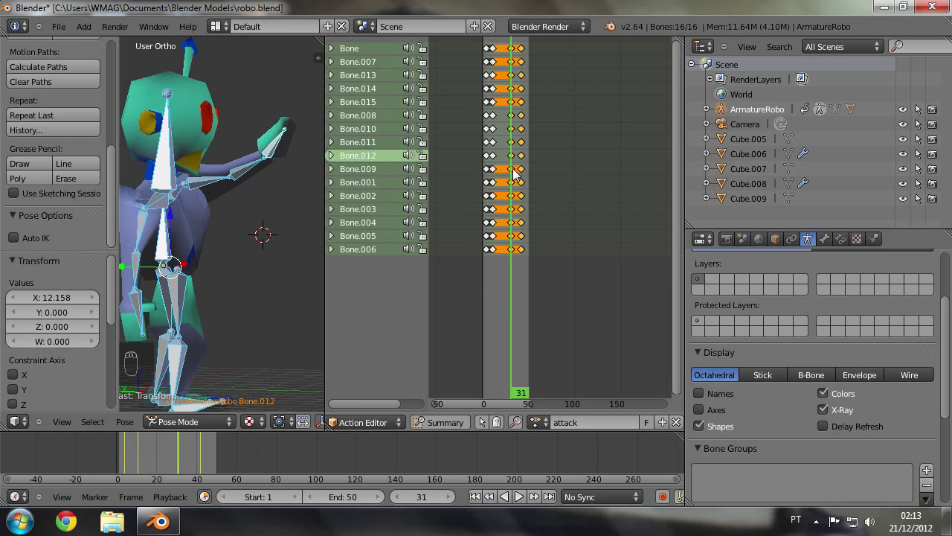
left_click_drag(288, 197, 518, 502)
left_click_drag(517, 503, 518, 502)
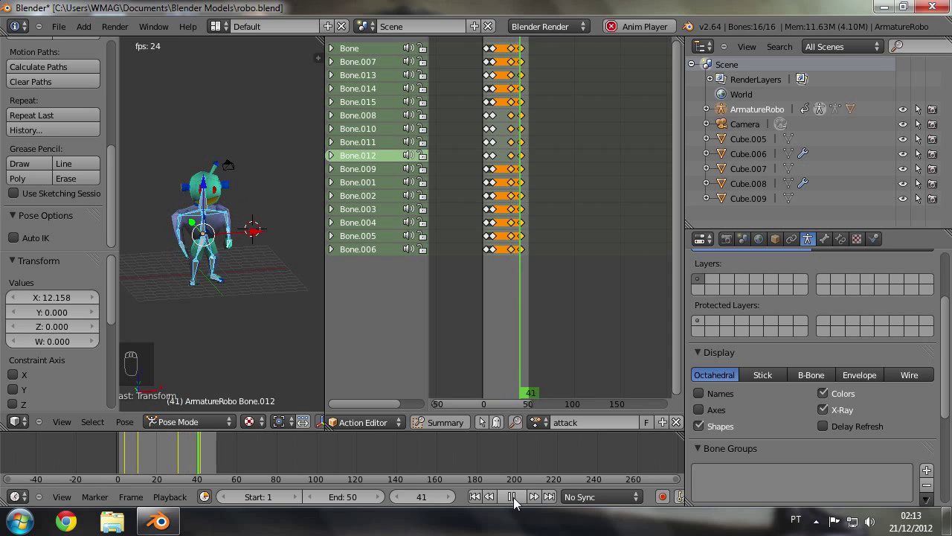
left_click_drag(517, 503, 515, 97)
Step: Set End to 38, give the attack action a fake user, and save the file
key("a")
key("b")
key("g")
left_click_drag(523, 356, 284, 240)
left_click_drag(285, 240, 382, 279)
key("ctrl+s")
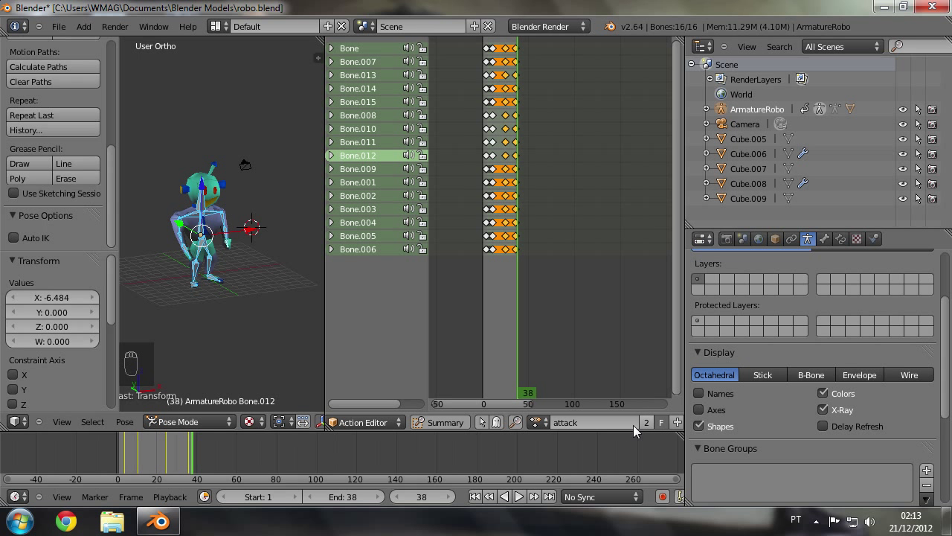
Step: Unlink the attack action from ArmatureRobo so the Action Editor shows no keyframes
left_click_drag(568, 329, 581, 301)
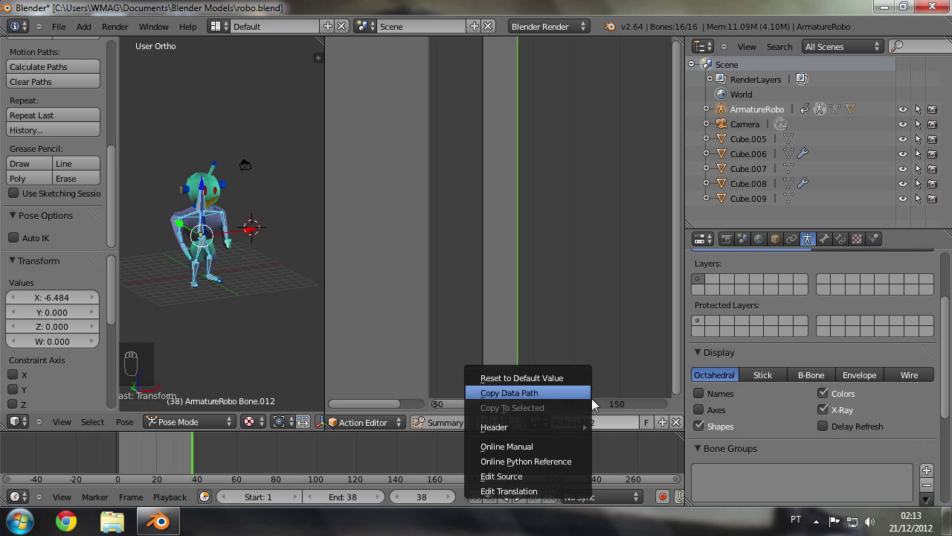
left_click_drag(651, 456, 258, 274)
left_click_drag(257, 275, 277, 212)
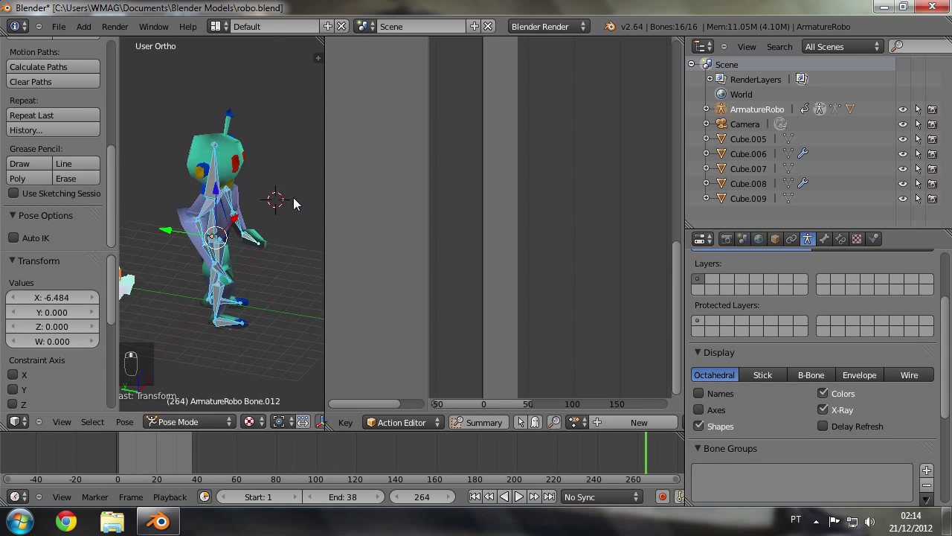